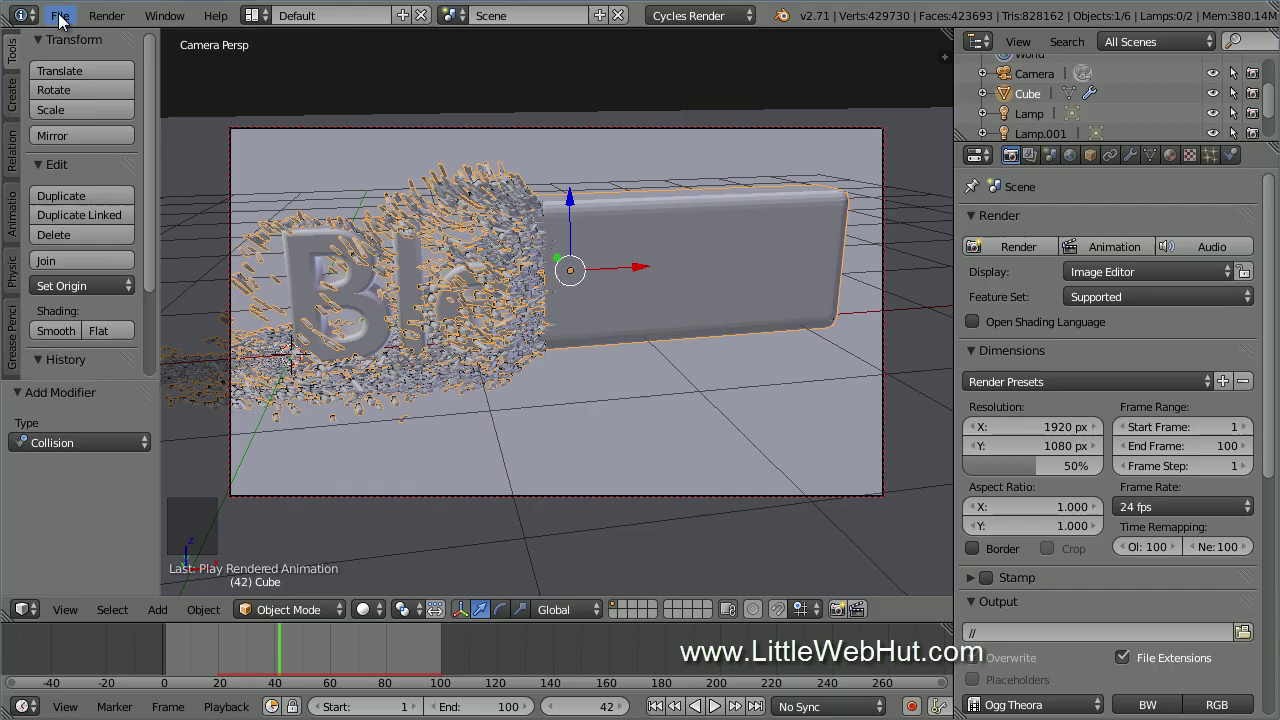
Reload the startup file for a fresh default scene and select its cube.
left_click(65, 20)
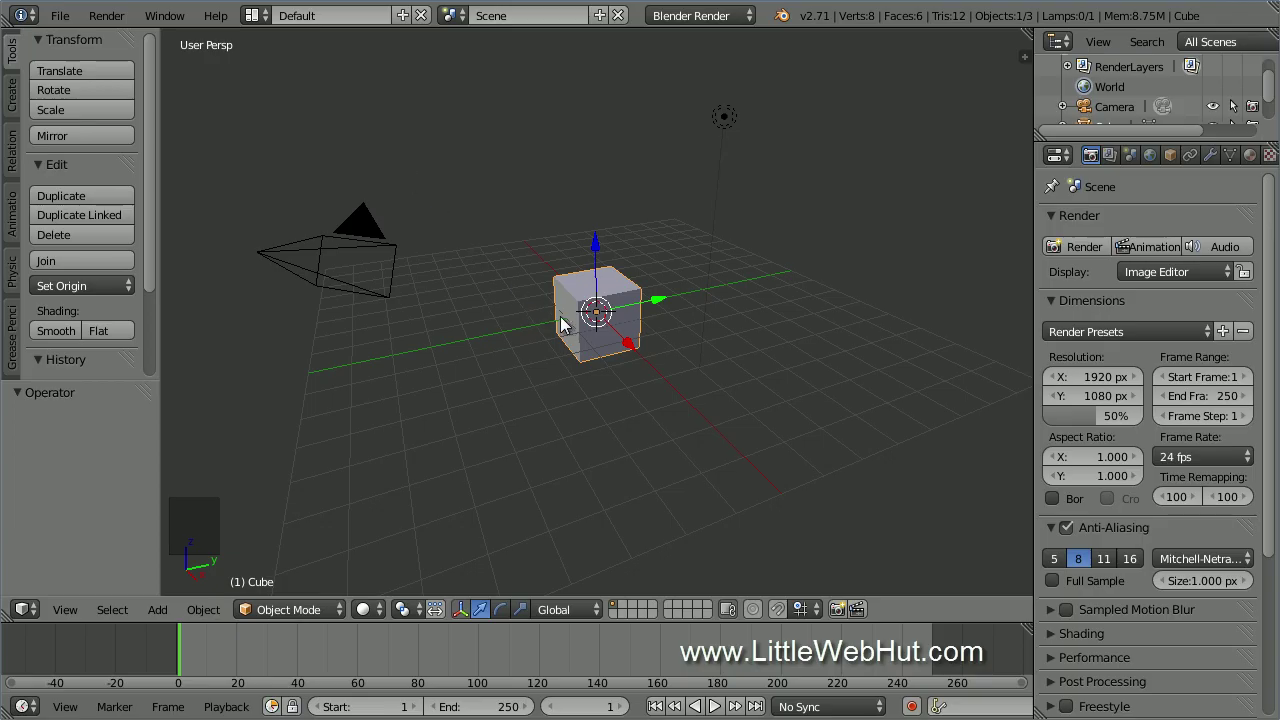
right_click(570, 325)
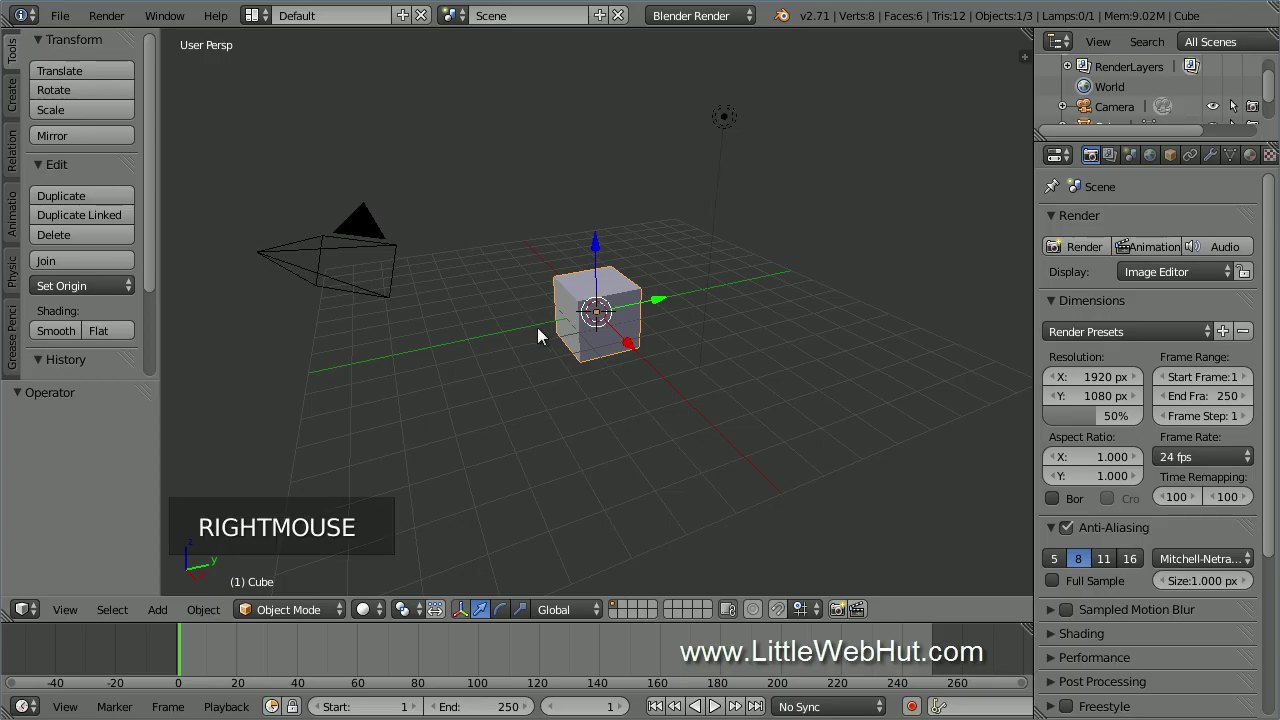
Delete the cube, add a Text object and rotate it 90° about X to stand upright.
key("x")
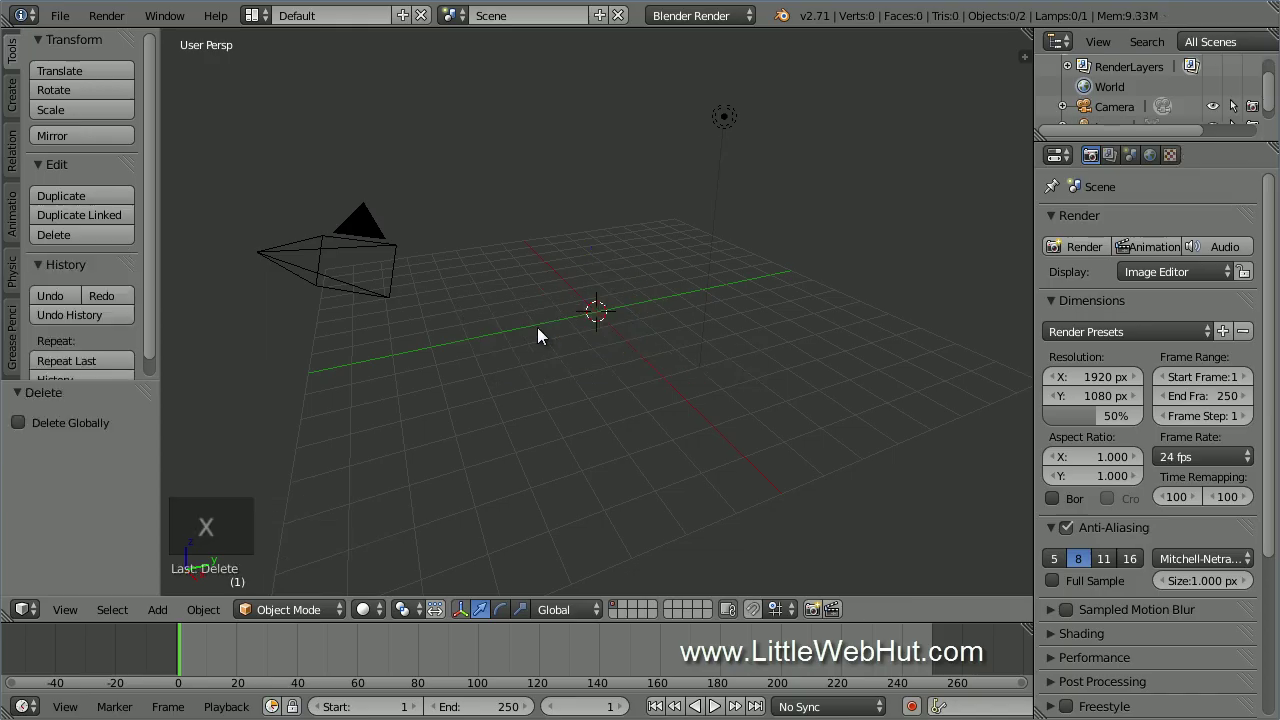
key("shift+a")
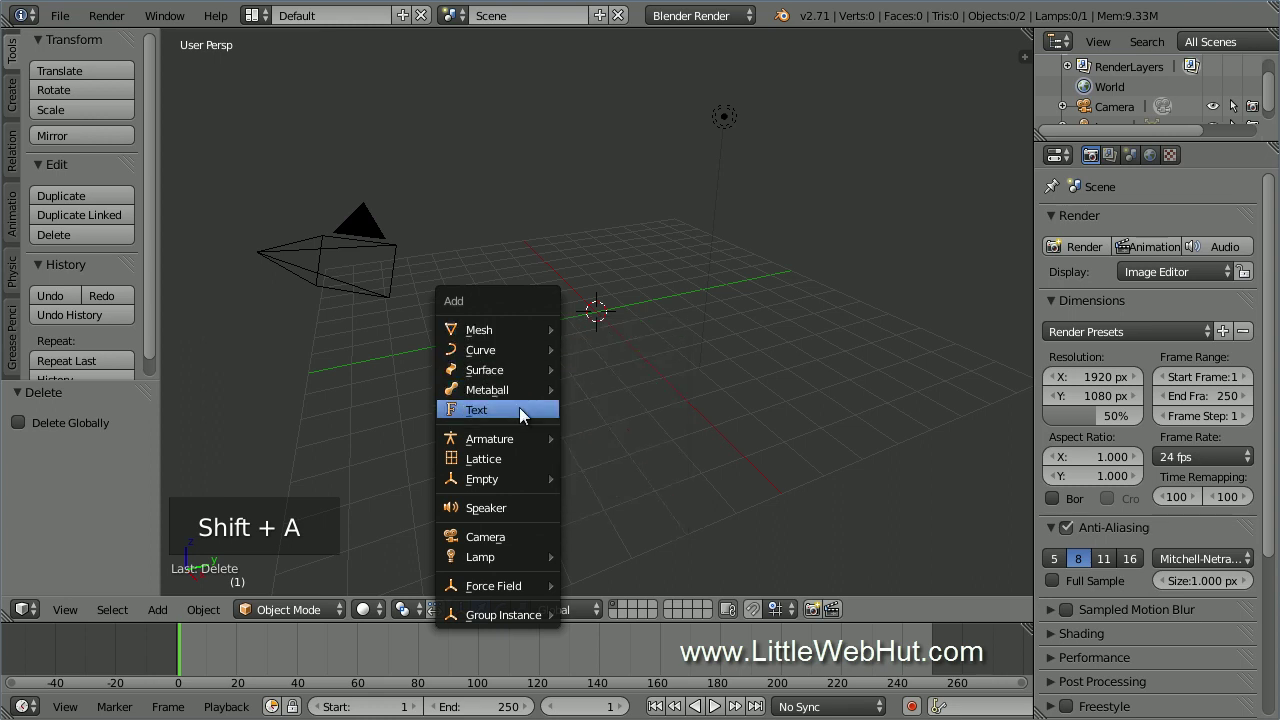
scroll("up", 3)
scroll("up", 3)
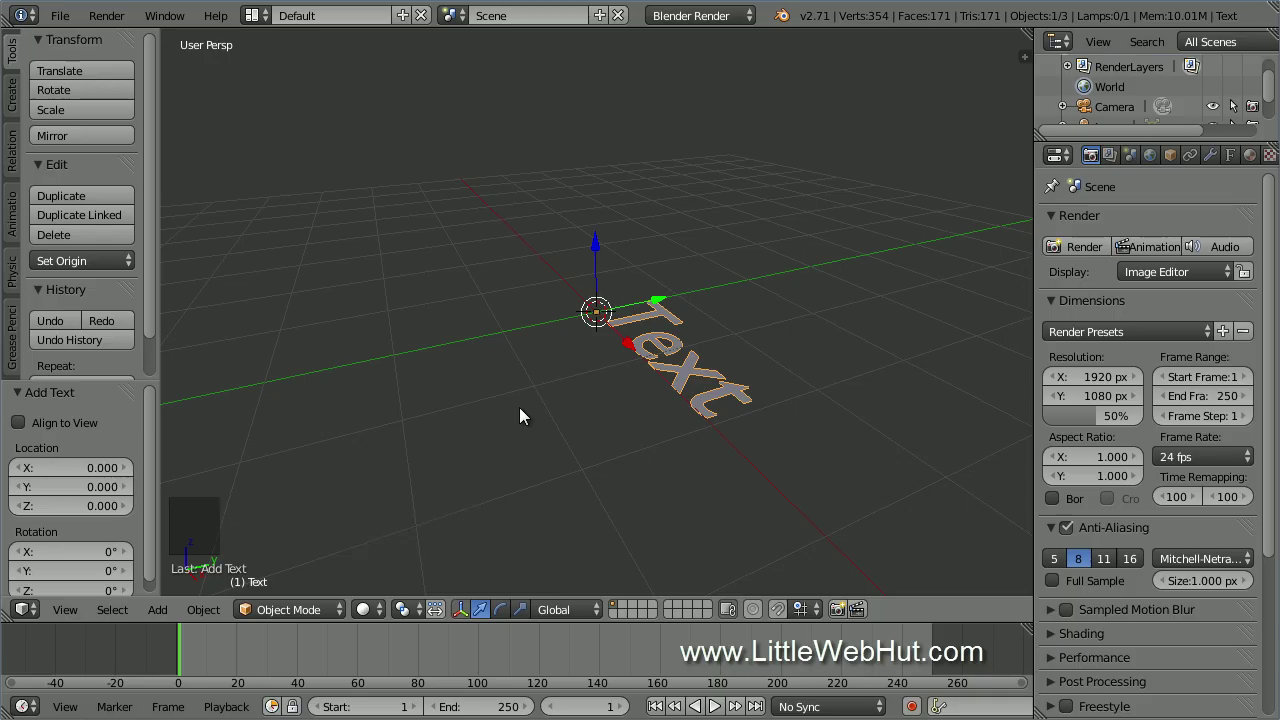
key("r")
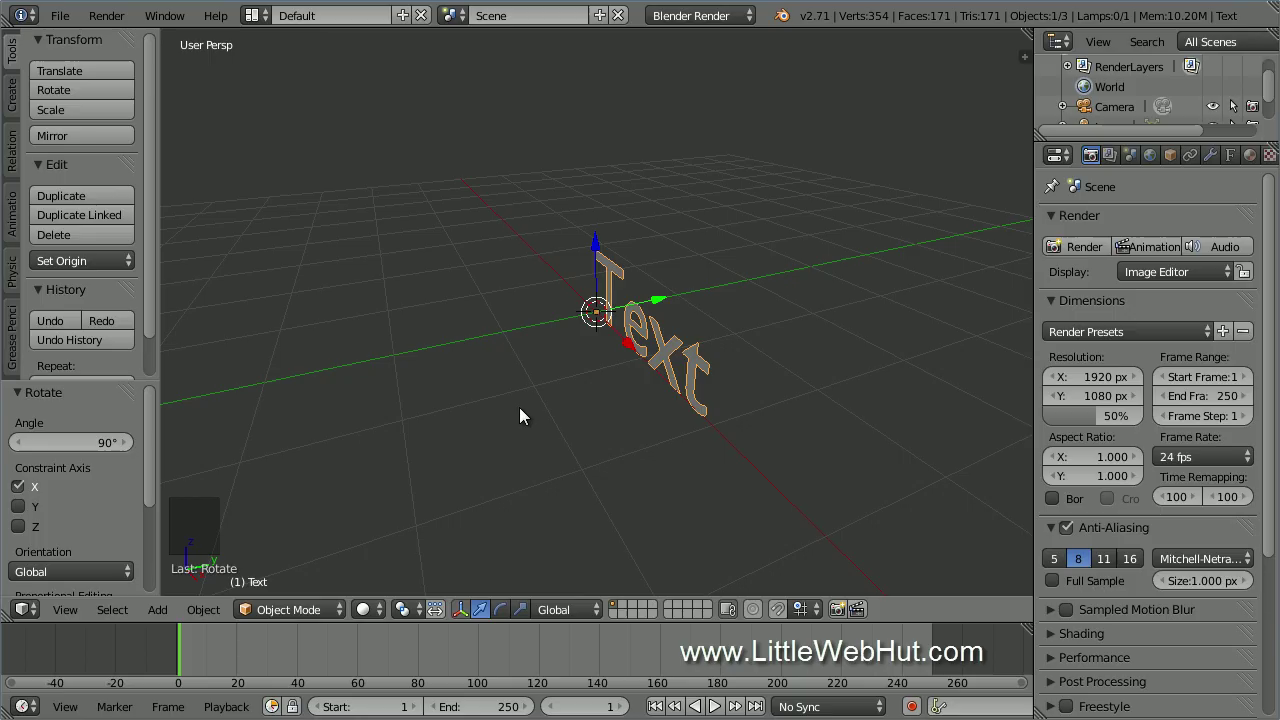
In edit mode erase 'Text' and retype the wording as 'Blender', then return to object mode.
key("Tab")
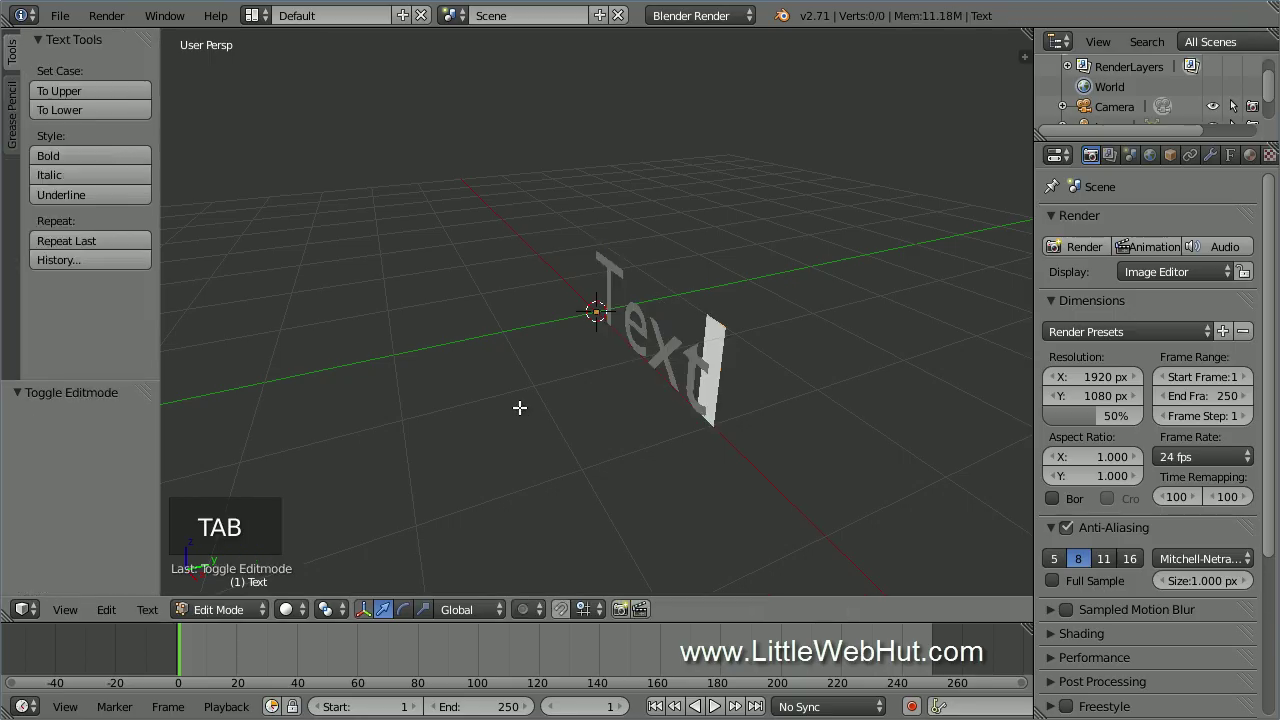
key("BackSpace")
key("BackSpace")
key("BackSpace")
key("BackSpace")
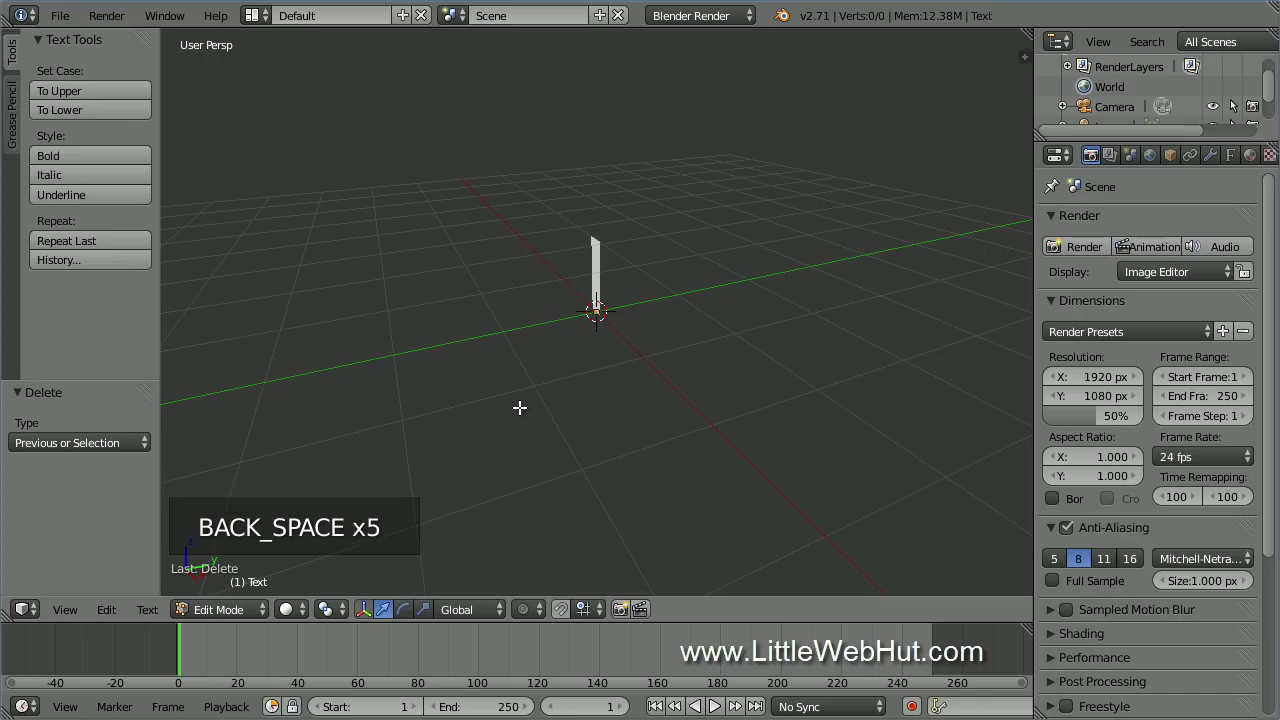
key("shift+b")
key("l")
key("e")
key("n")
key("d")
key("e")
key("r")
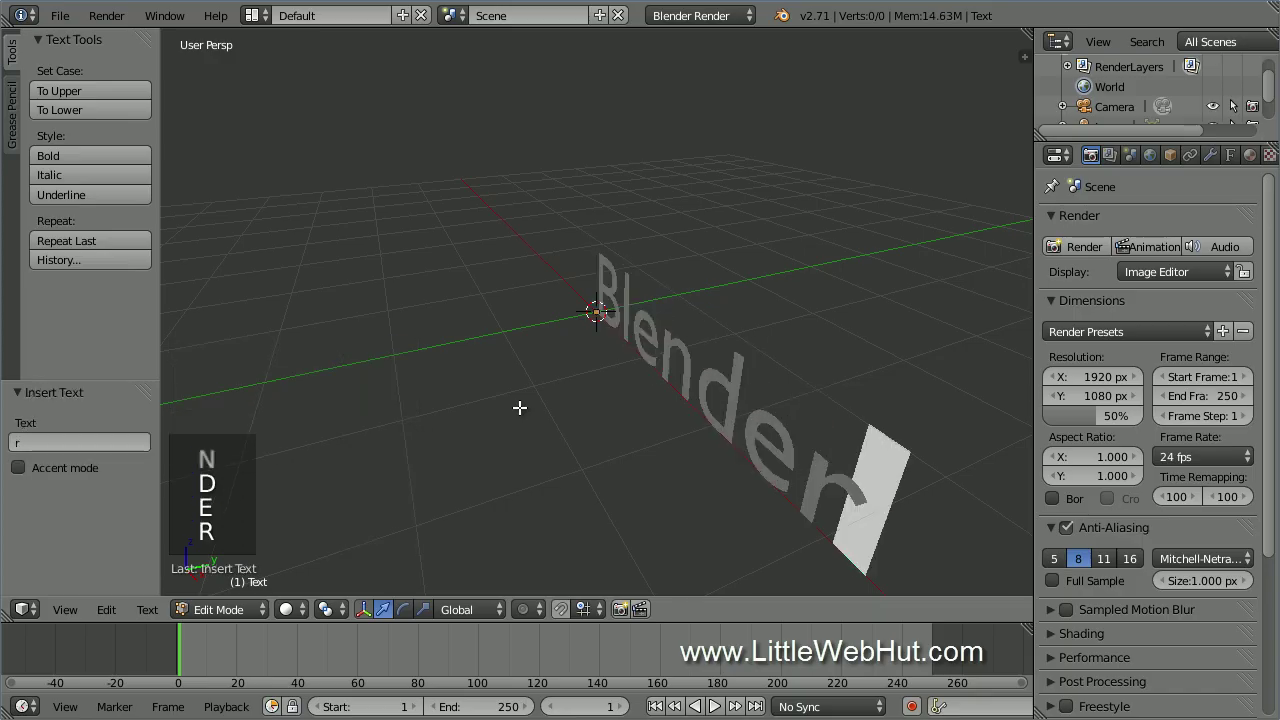
key("Tab")
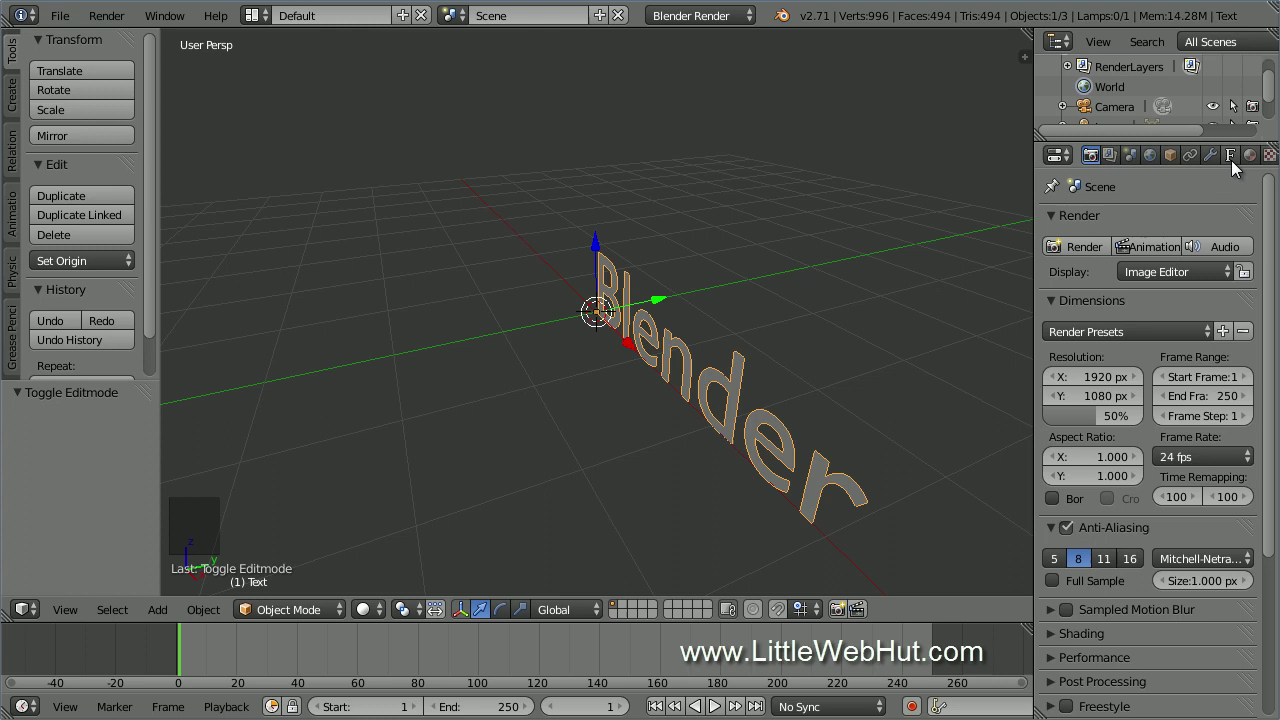
In the text's geometry settings set Extrude 0.1, Bevel Depth 0.03 and Bevel Resolution 3.
left_click(1238, 167)
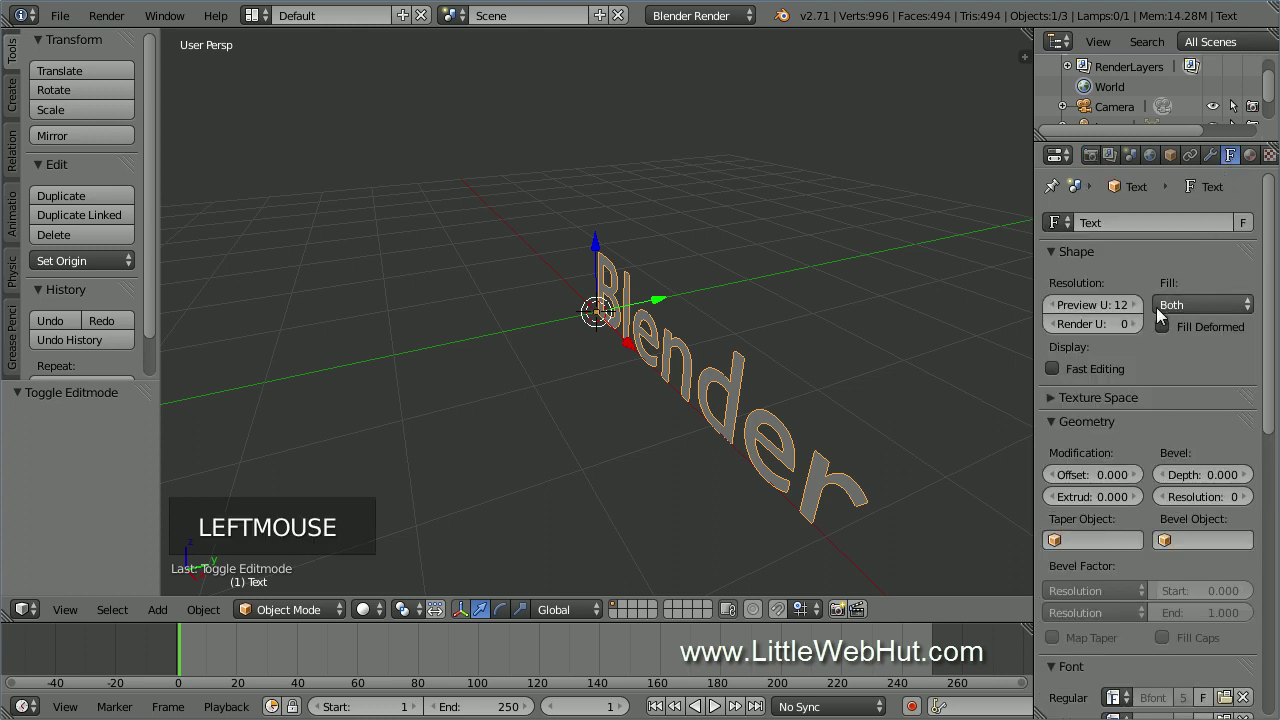
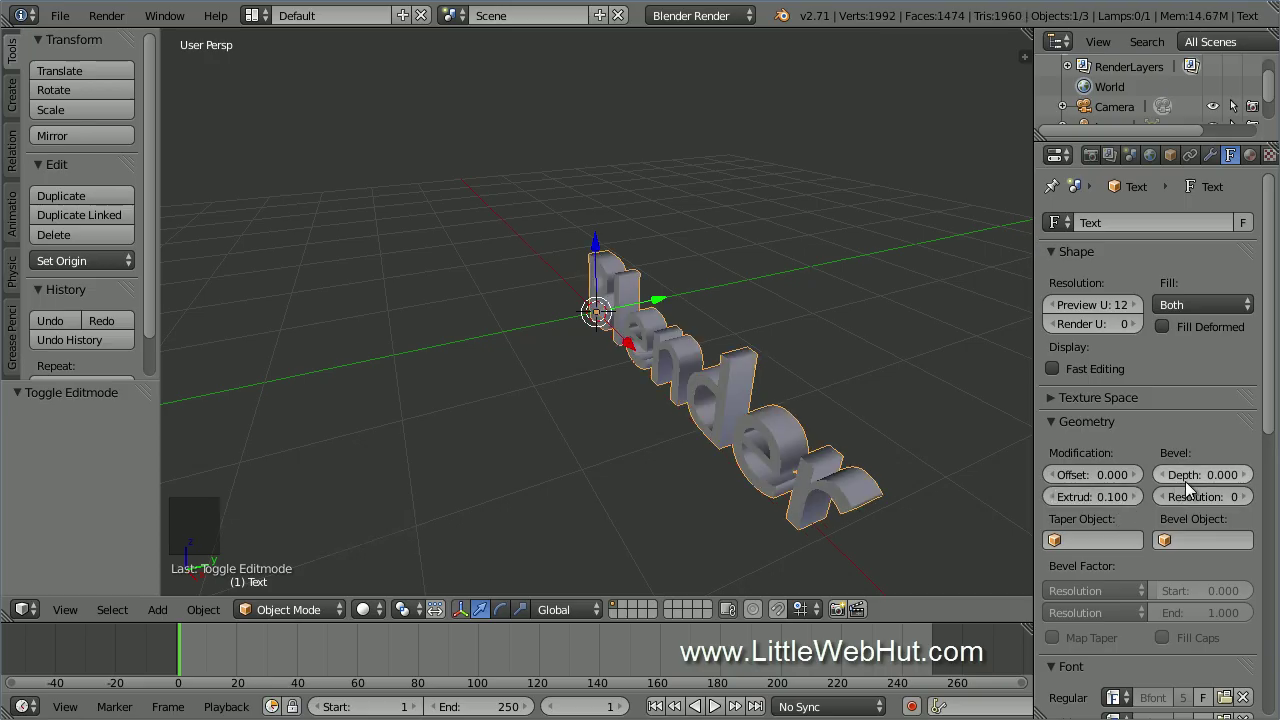
left_click(1220, 480)
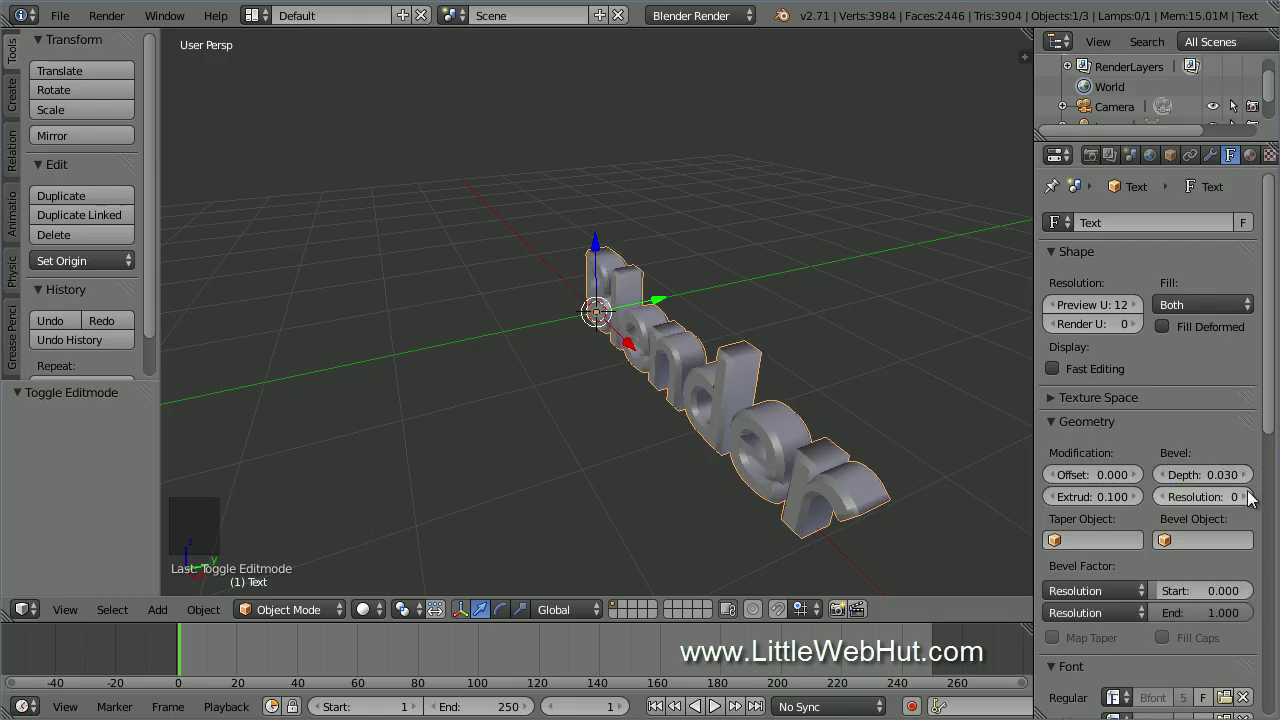
left_click(1253, 495)
left_click(1253, 495)
left_click(1253, 495)
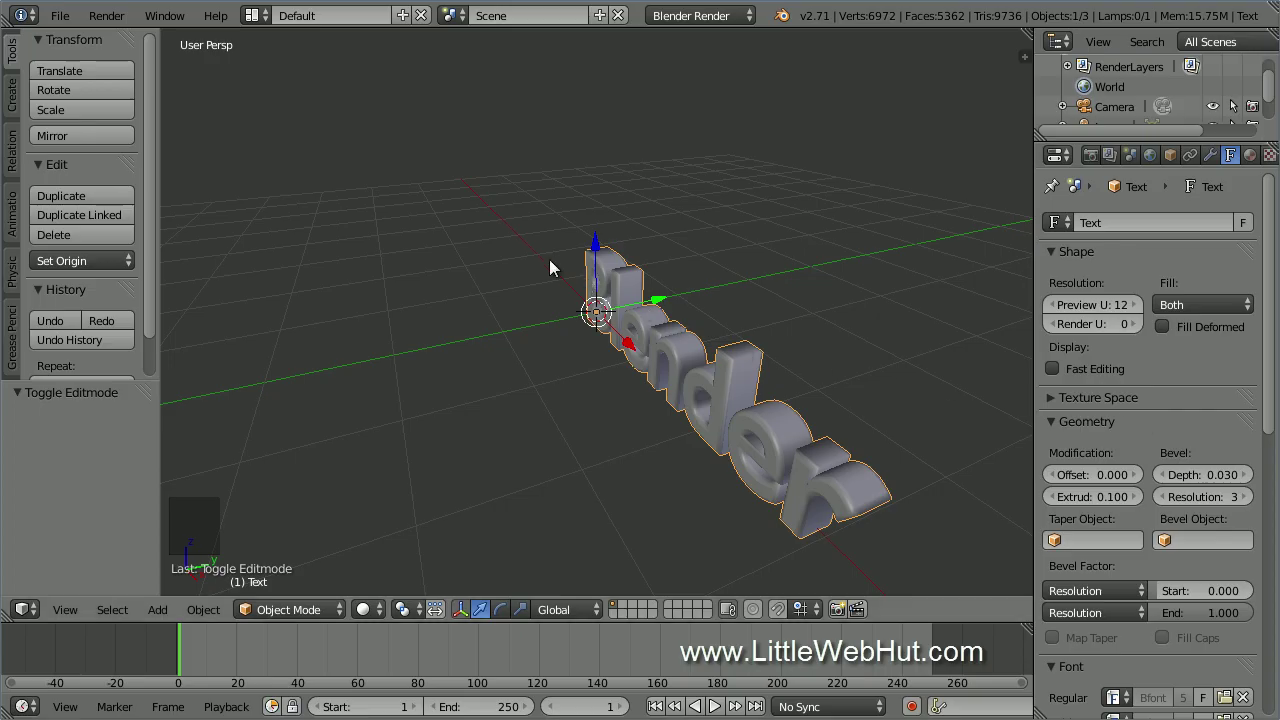
Add a mesh cube and frame it with the lettering in orthographic front view.
key("shift+a")
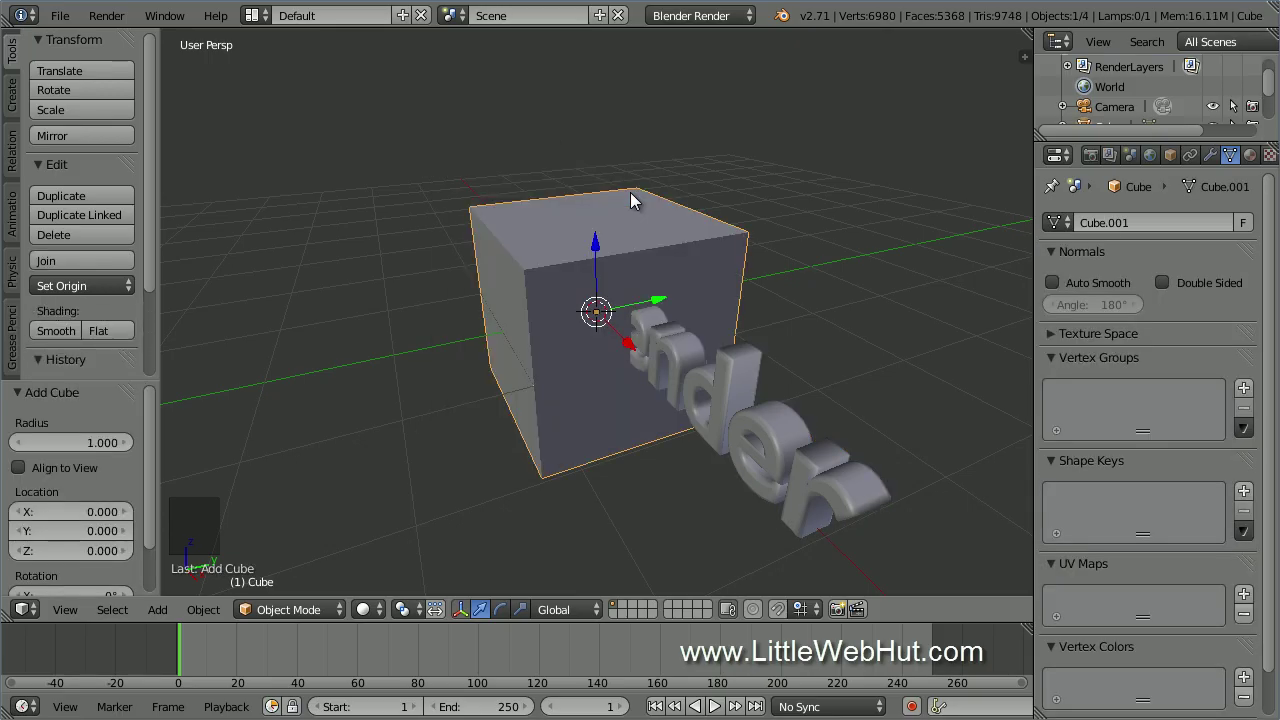
key("KP_5")
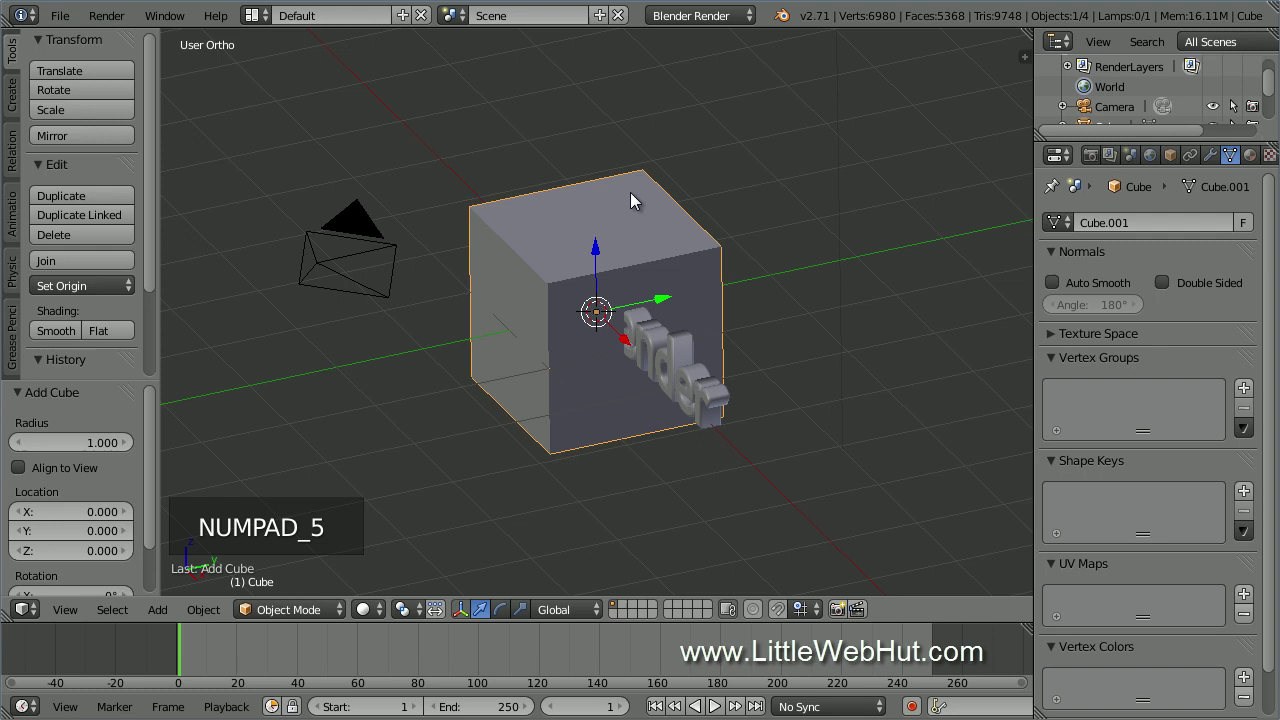
key("KP_1")
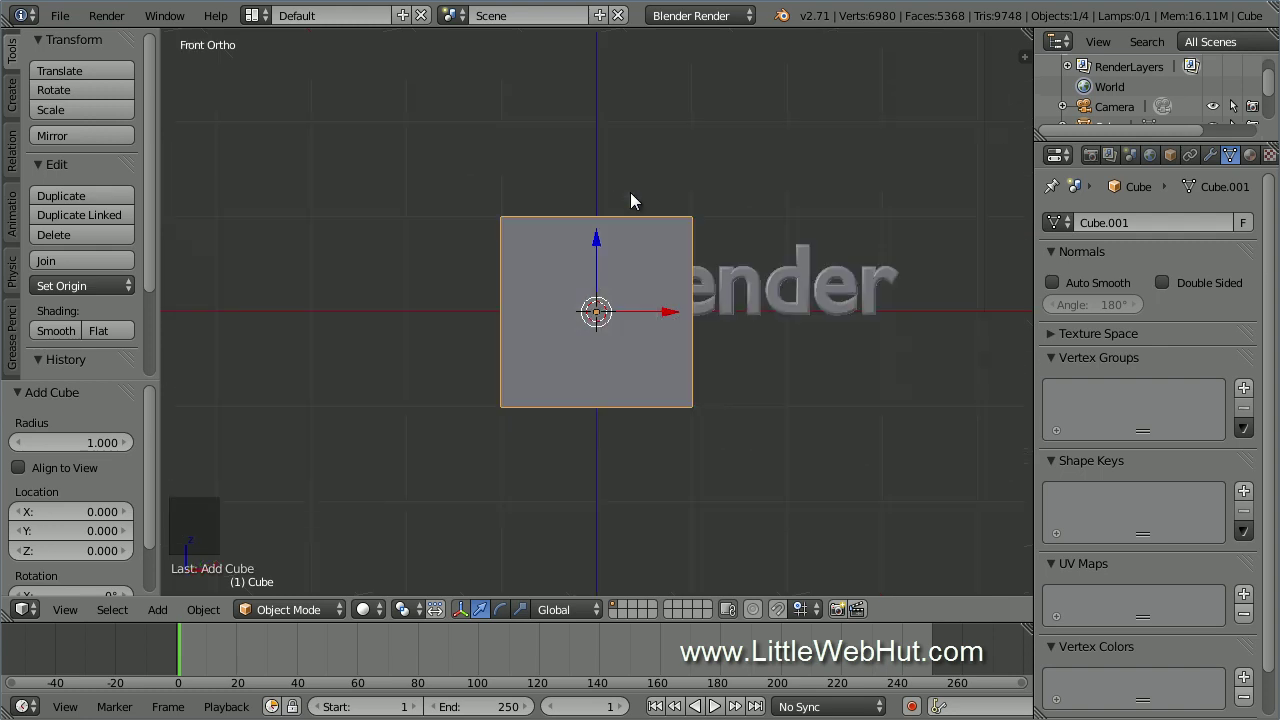
scroll("up", 3)
middle_click(874, 348)
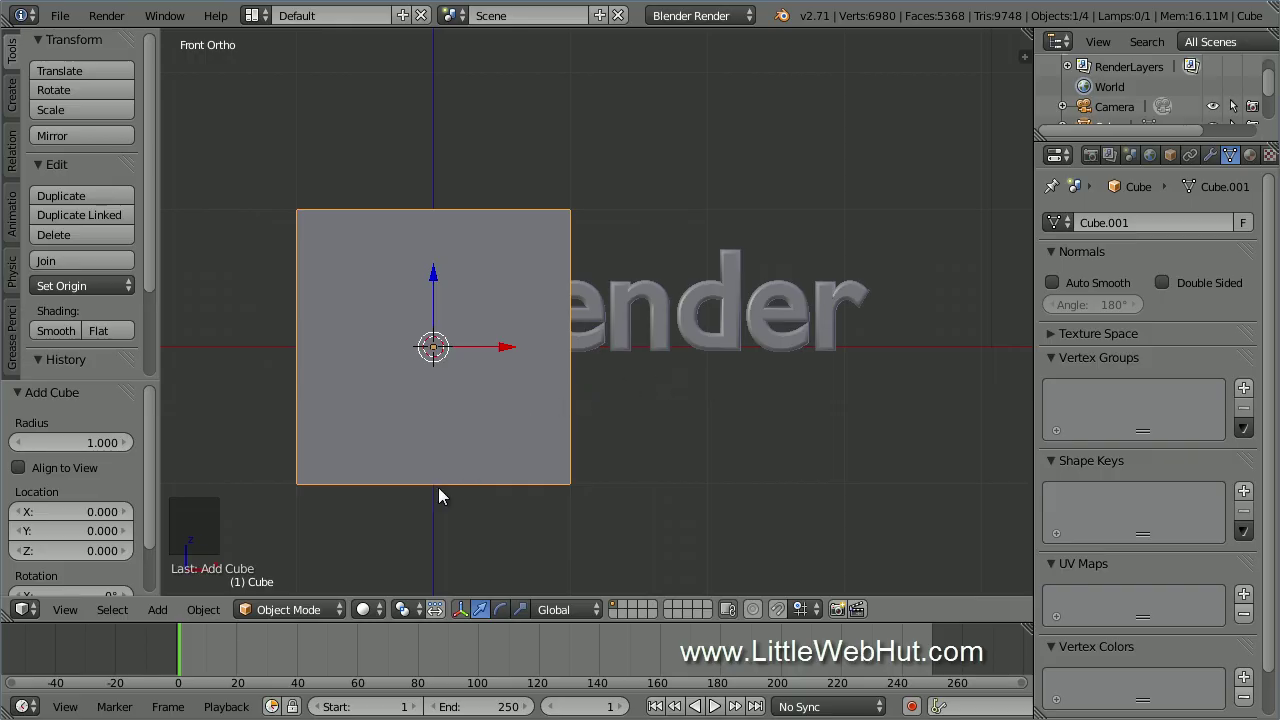
In wireframe, stretch the cube along X to the text's width and move it up onto the lettering.
left_click(381, 612)
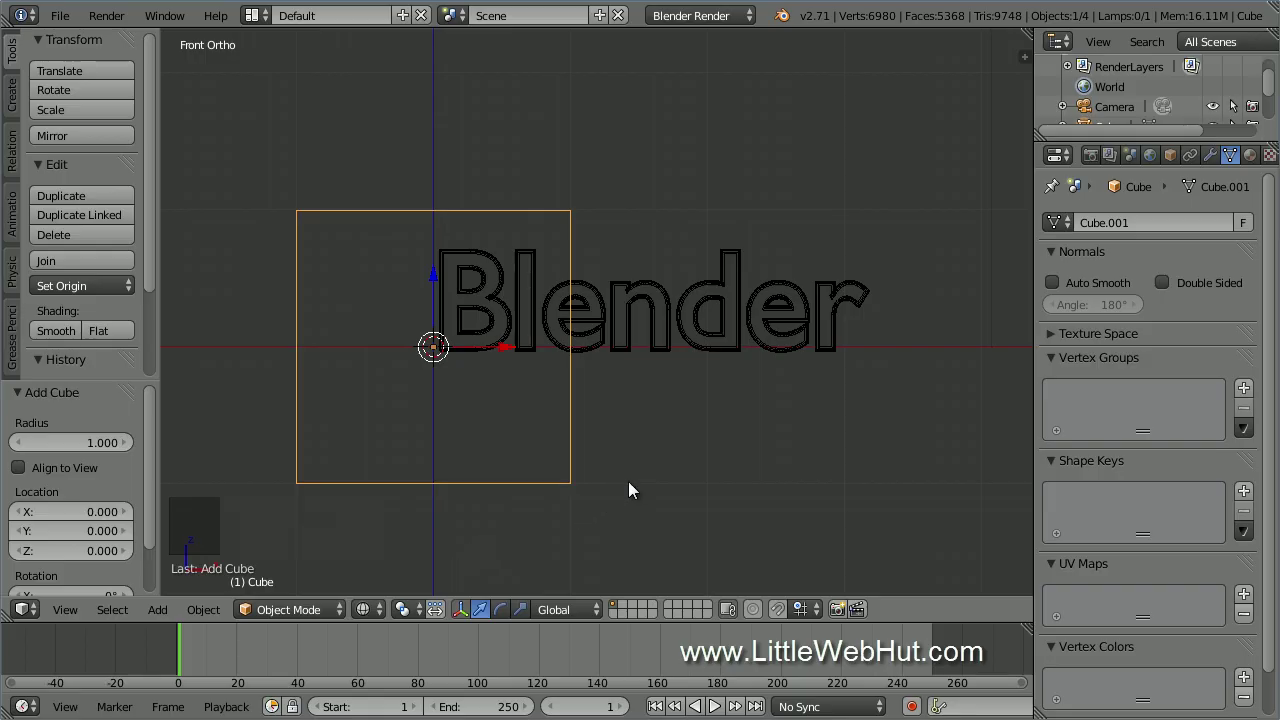
left_click(513, 349)
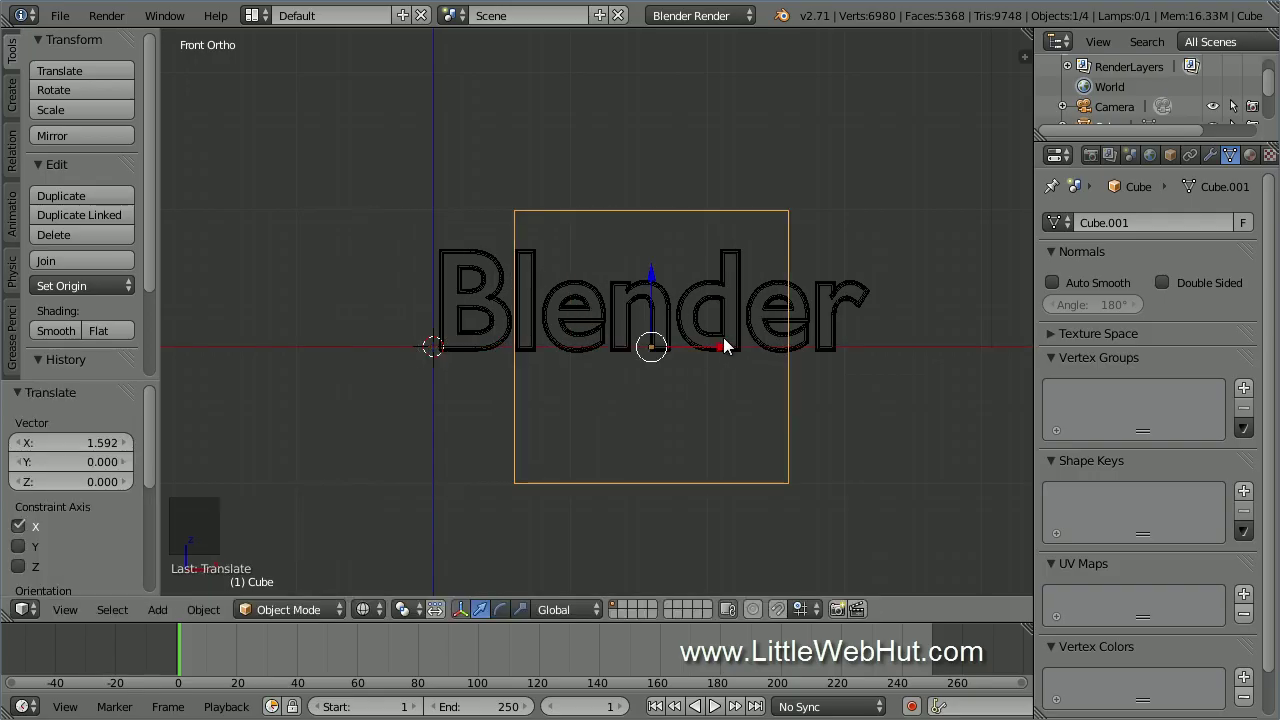
key("s")
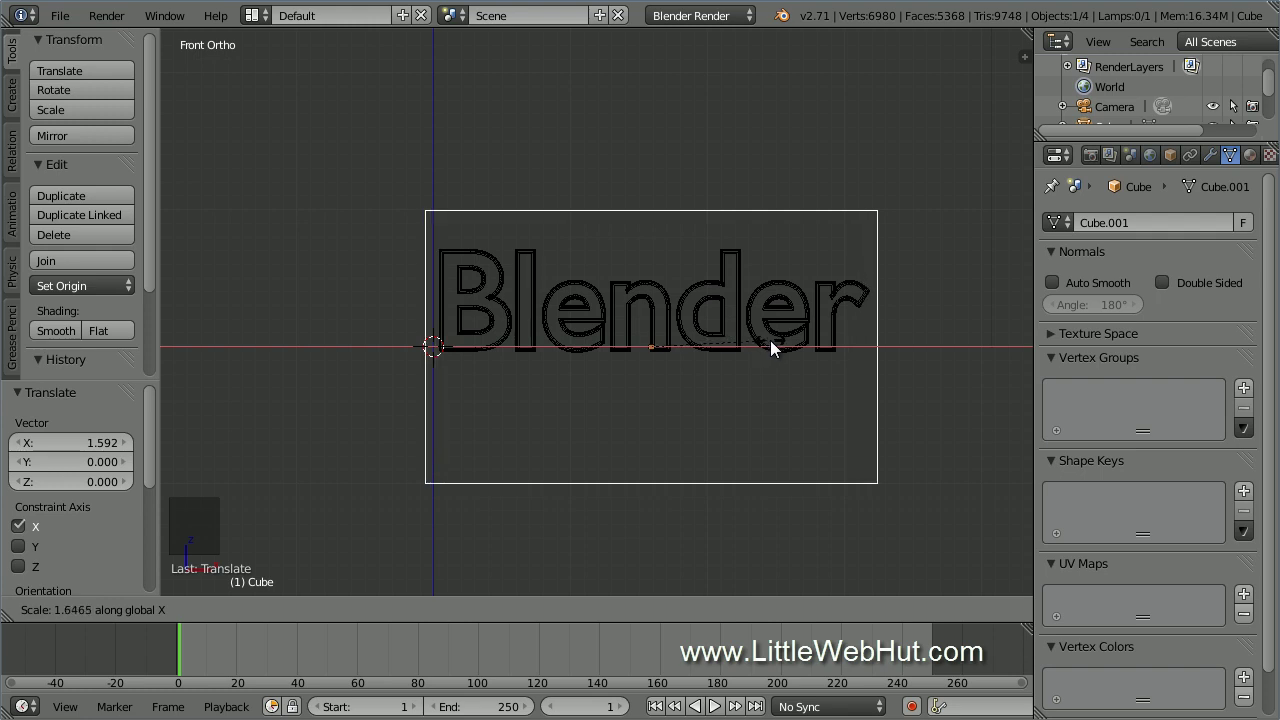
left_click(778, 343)
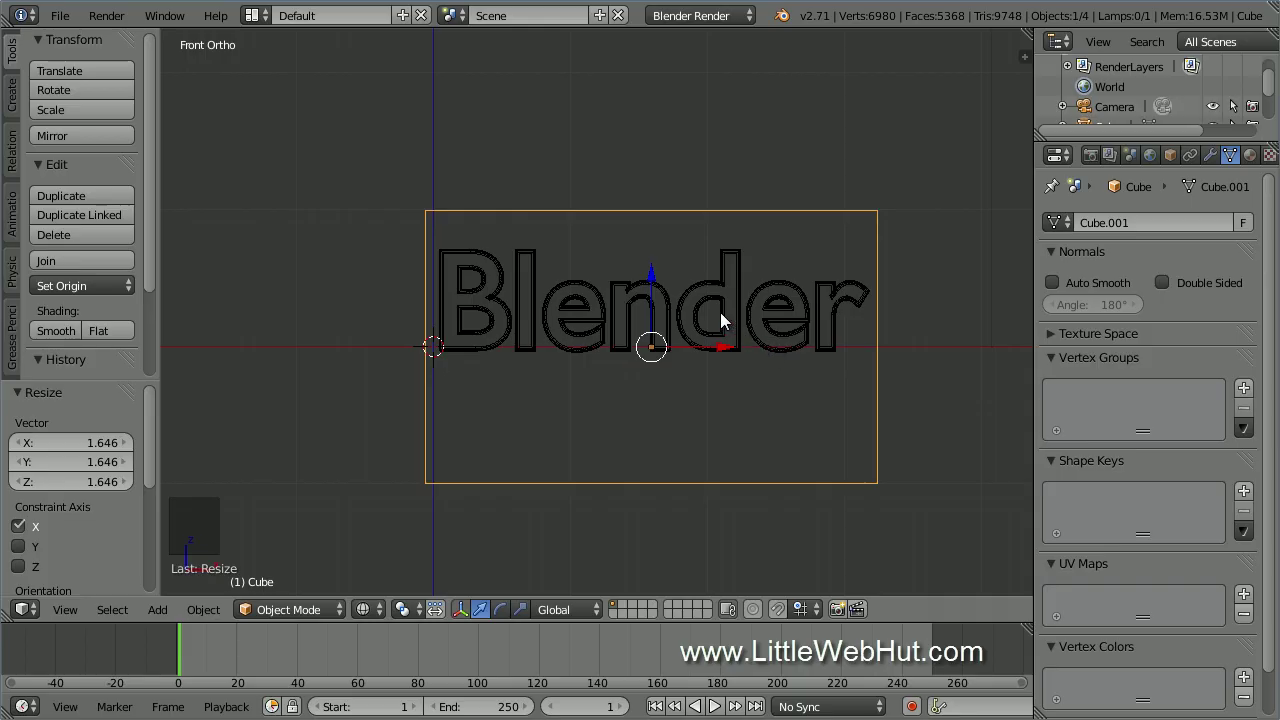
left_click(658, 276)
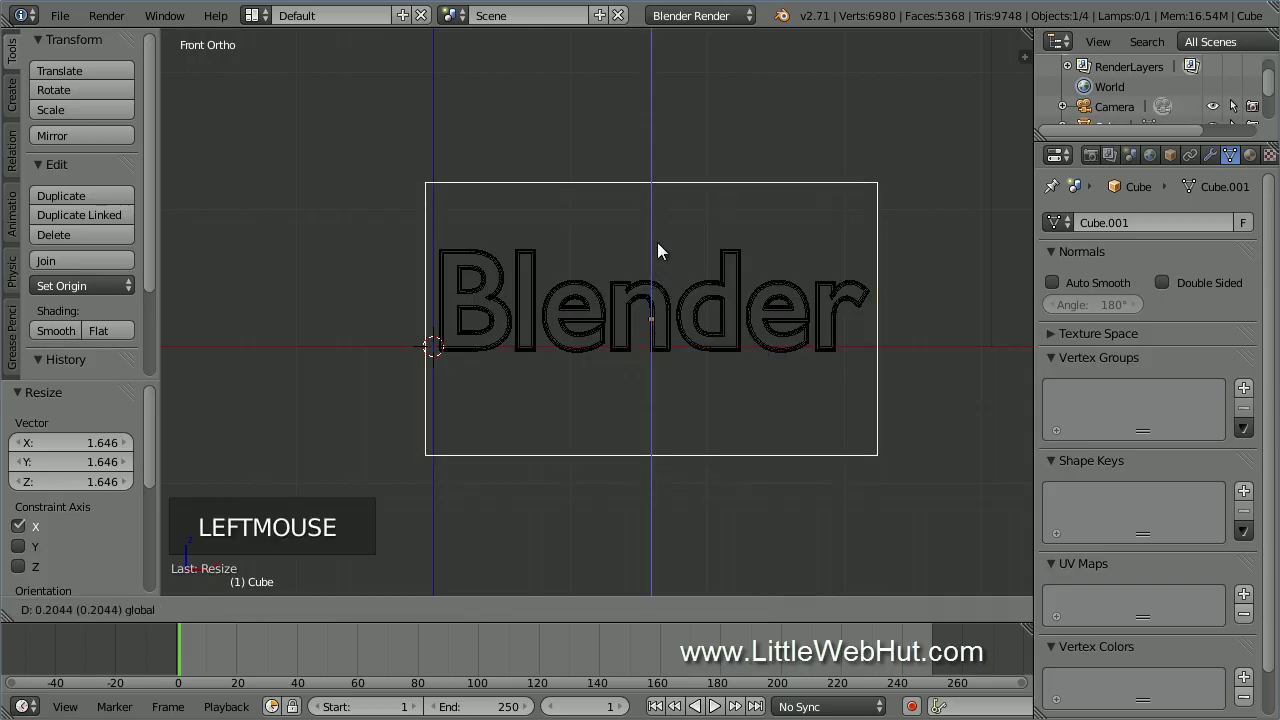
left_click(667, 235)
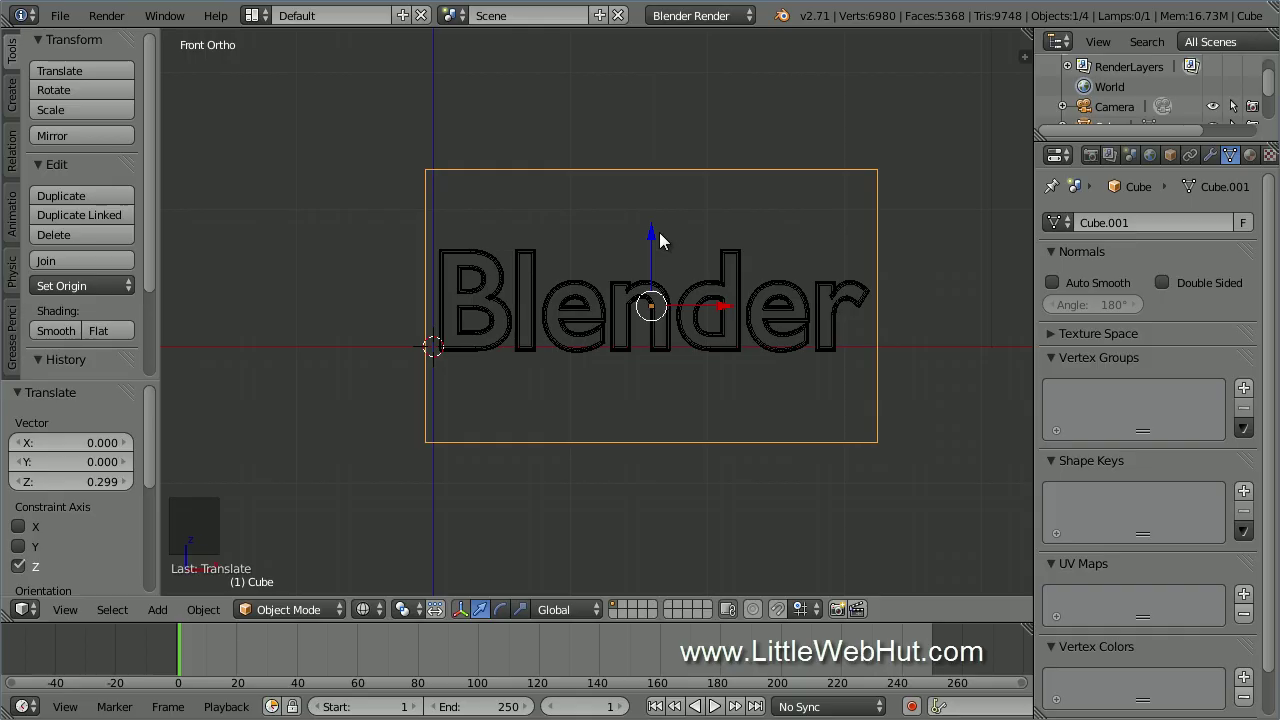
Squash the block's height along Z to fit the text, then from the side view thin its depth along Y.
key("s")
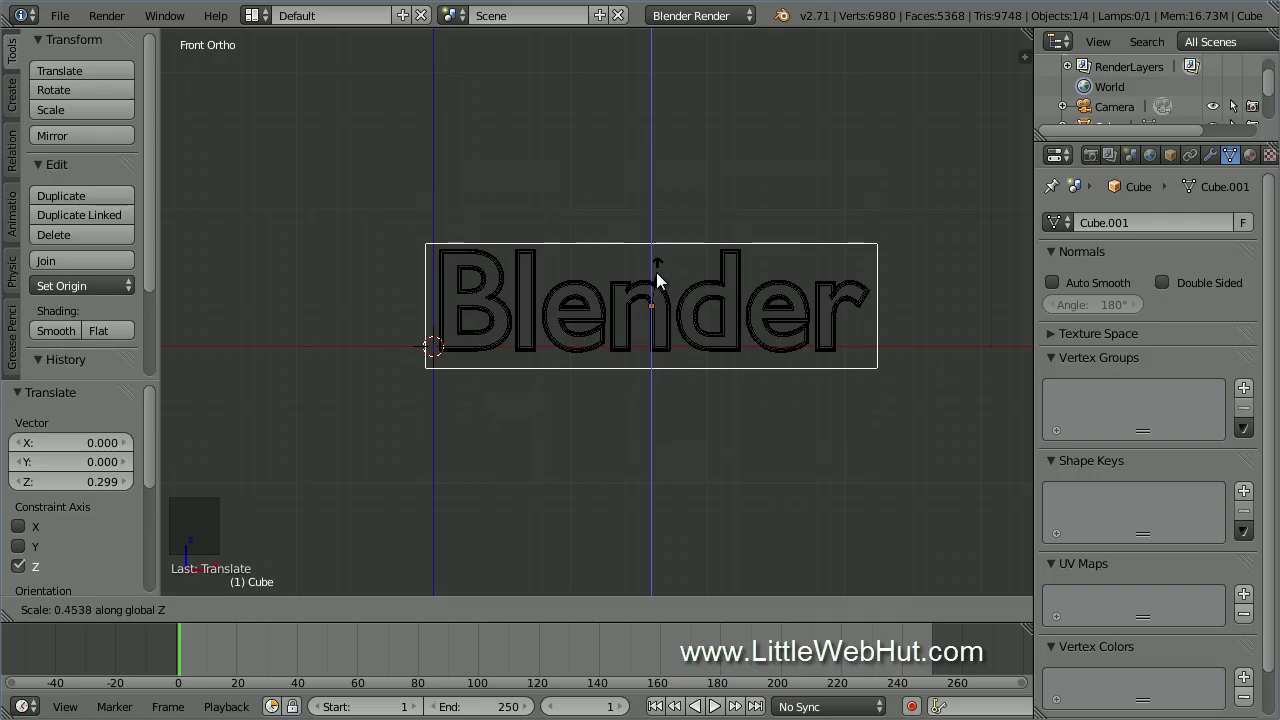
left_click(663, 277)
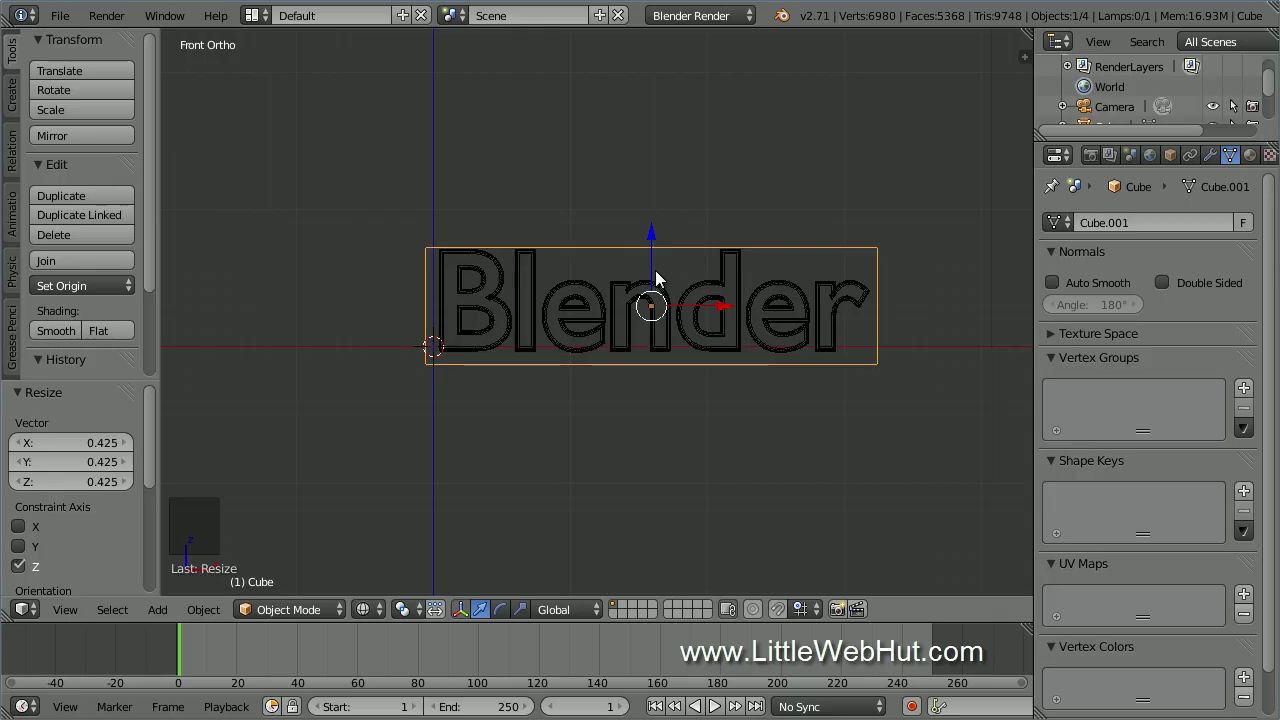
left_click(658, 234)
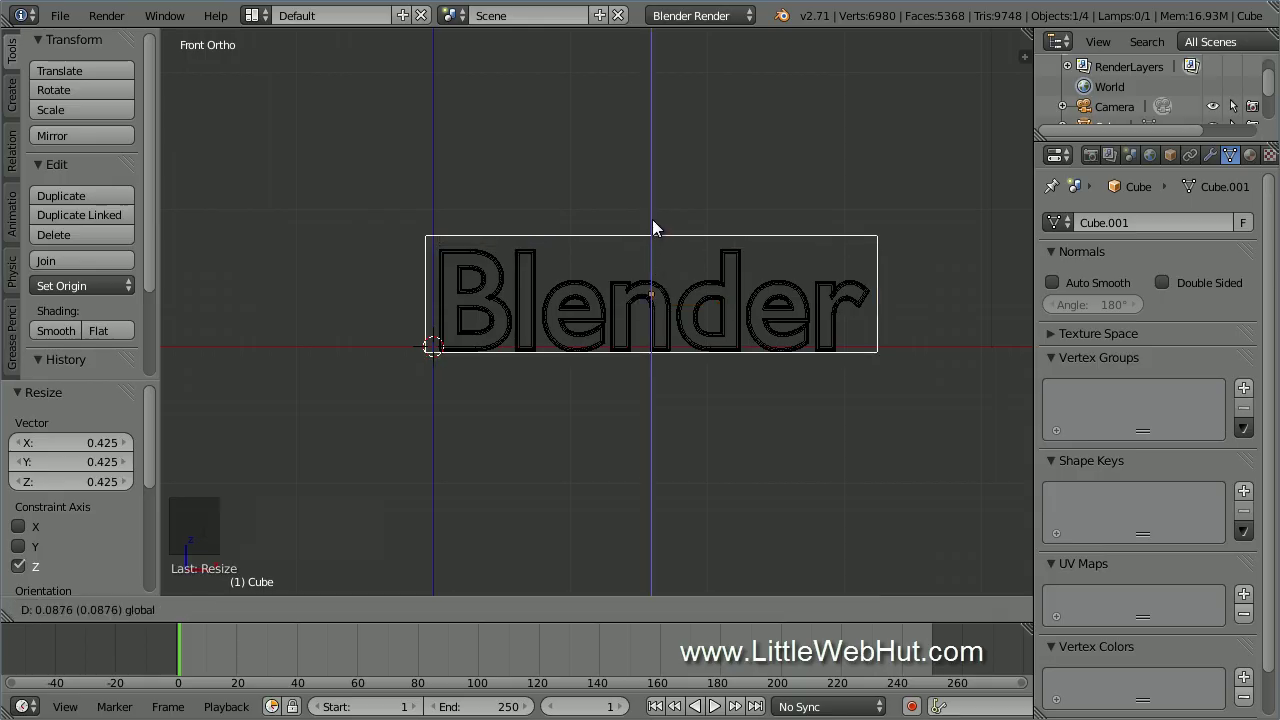
key("KP_3")
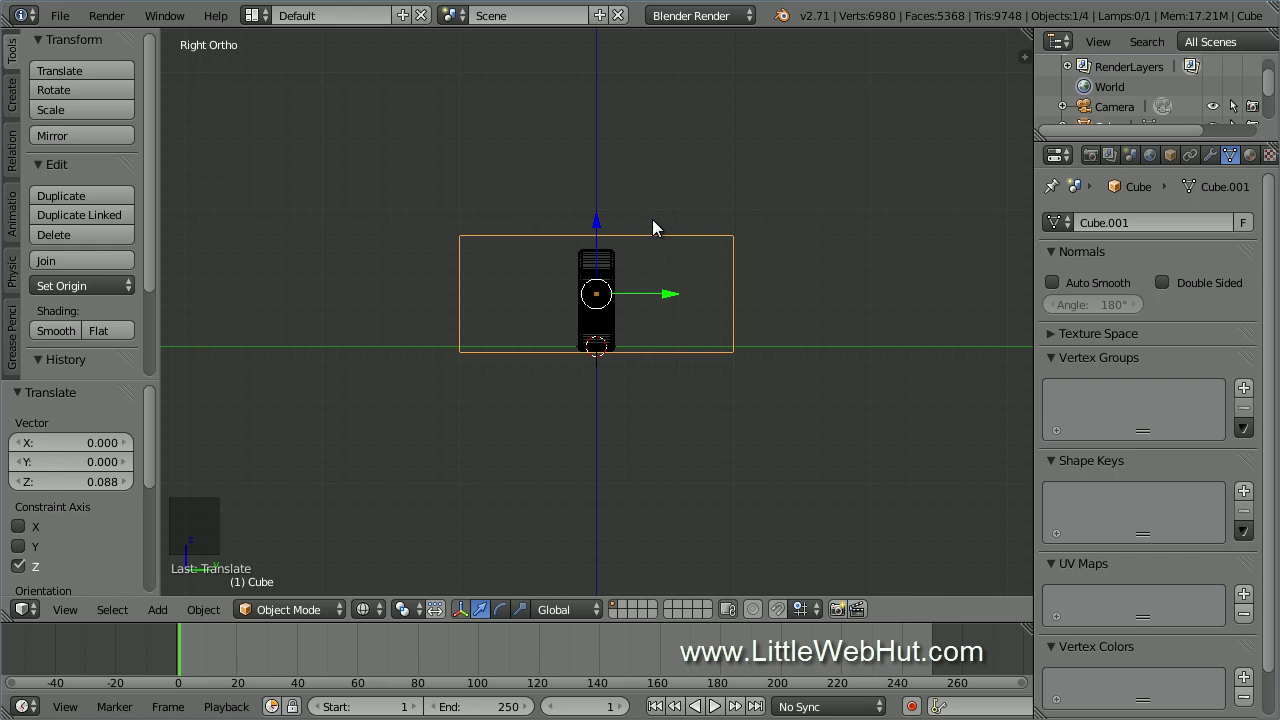
key("s")
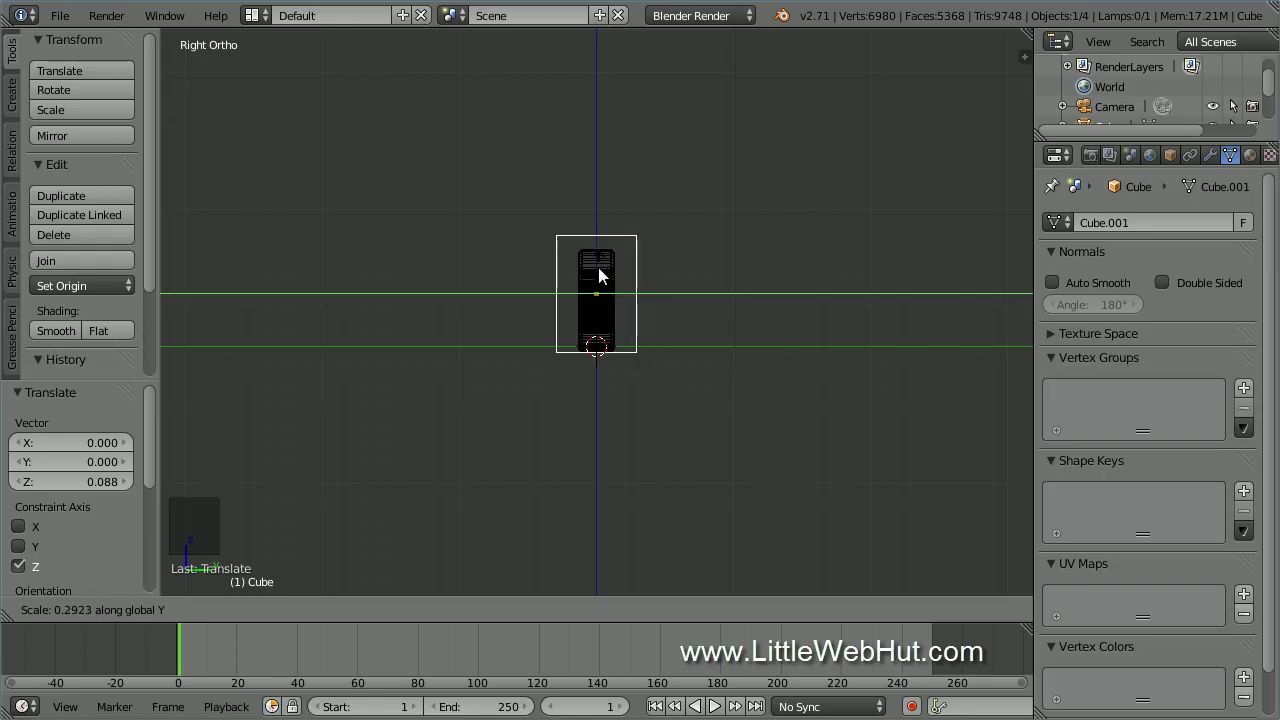
left_click(604, 281)
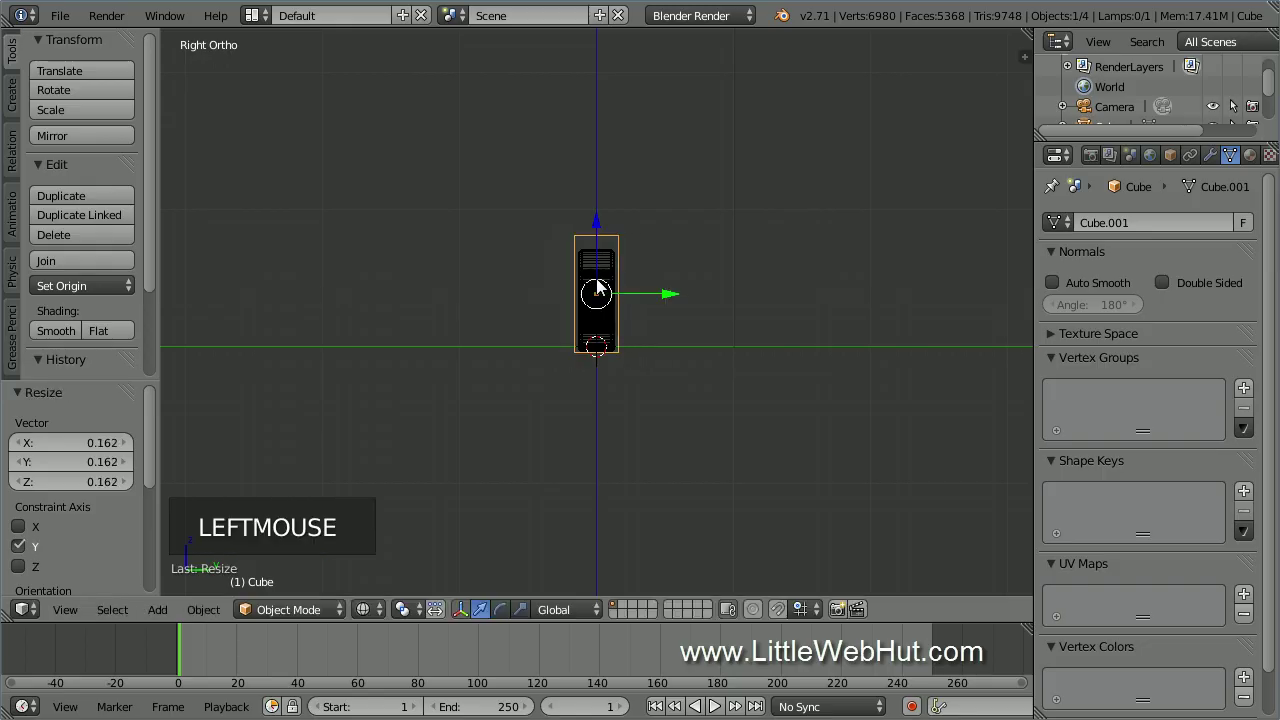
Add a Bevel modifier with Width 0.2 and 5 segments to the slab and apply it.
key("KP_1")
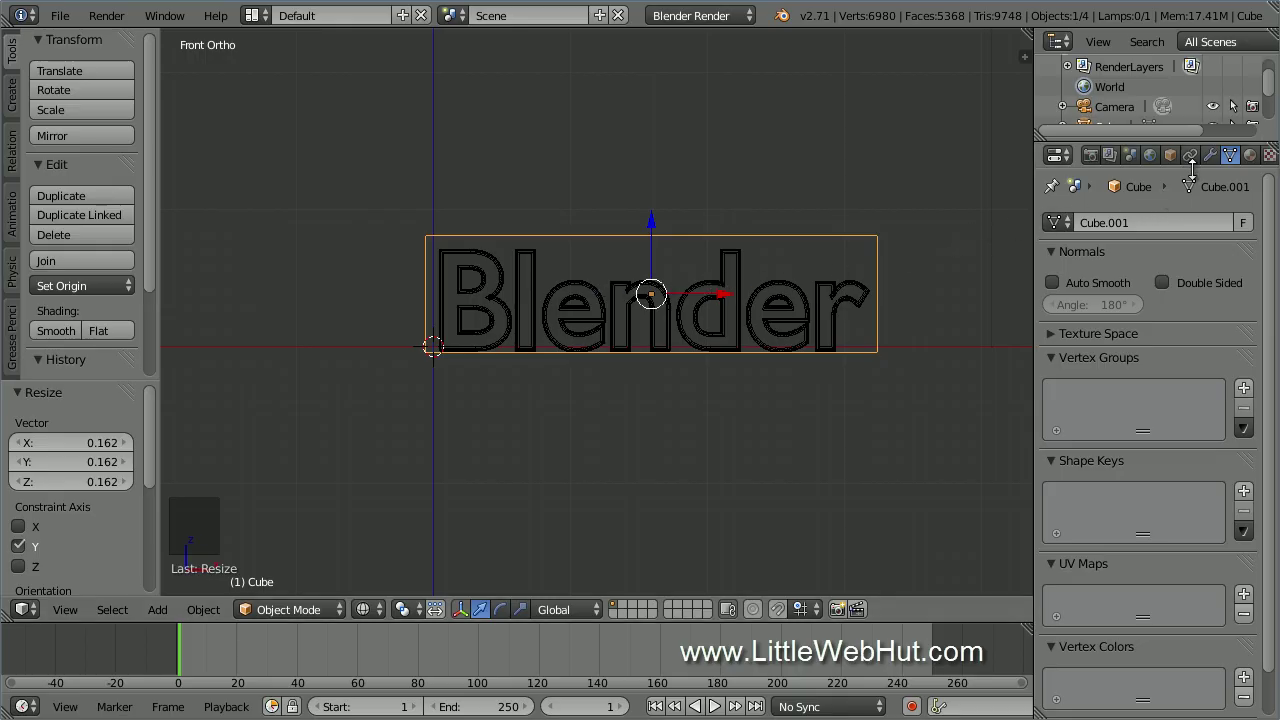
left_click(1216, 161)
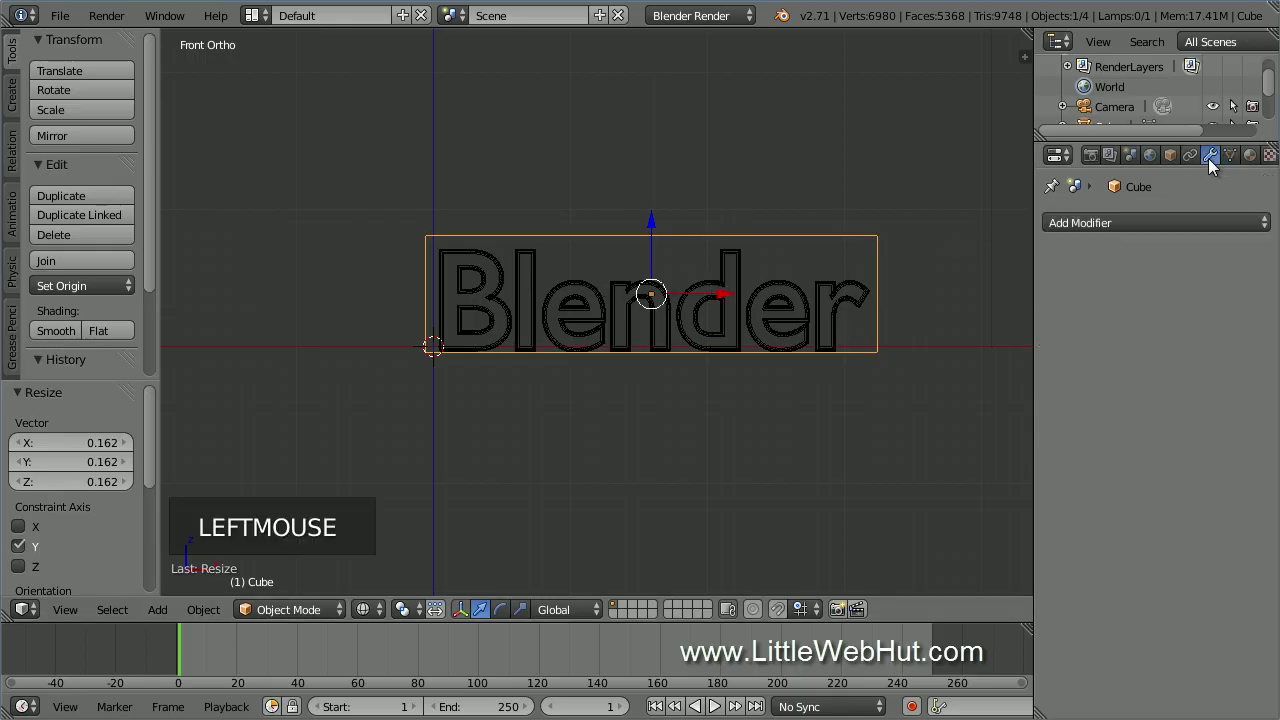
left_click(1175, 224)
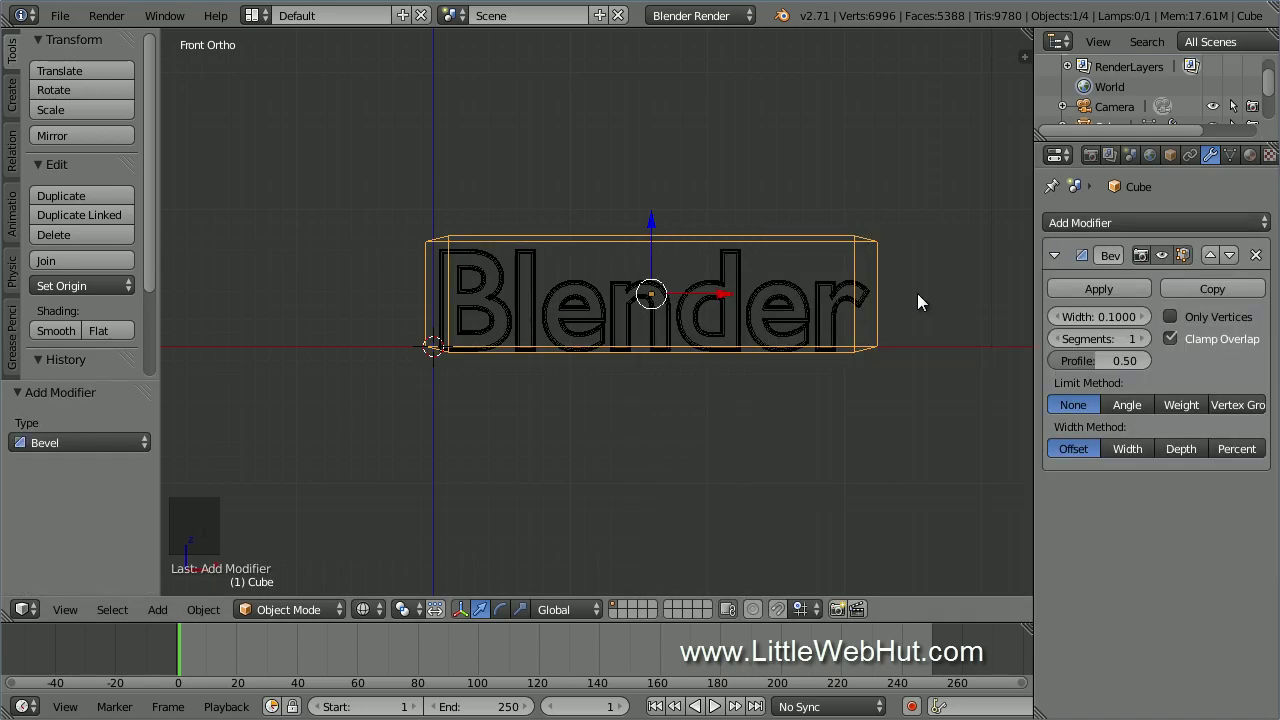
left_click(1113, 317)
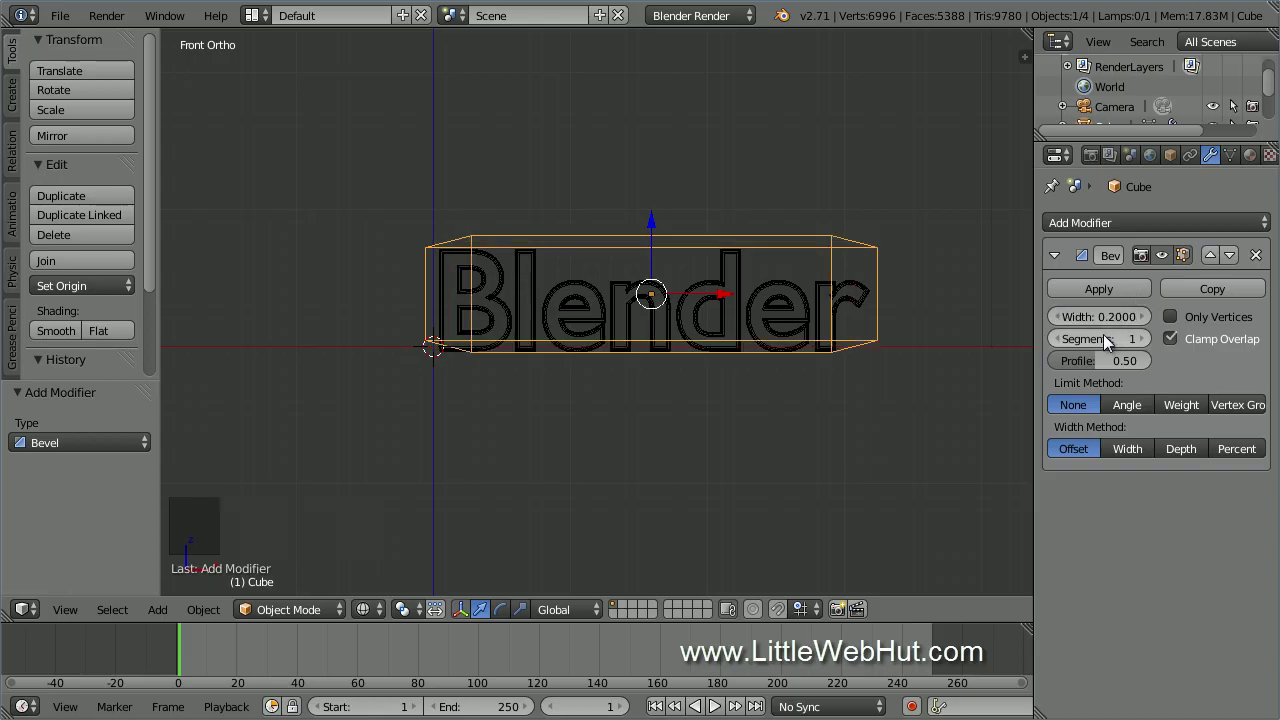
left_click(1111, 338)
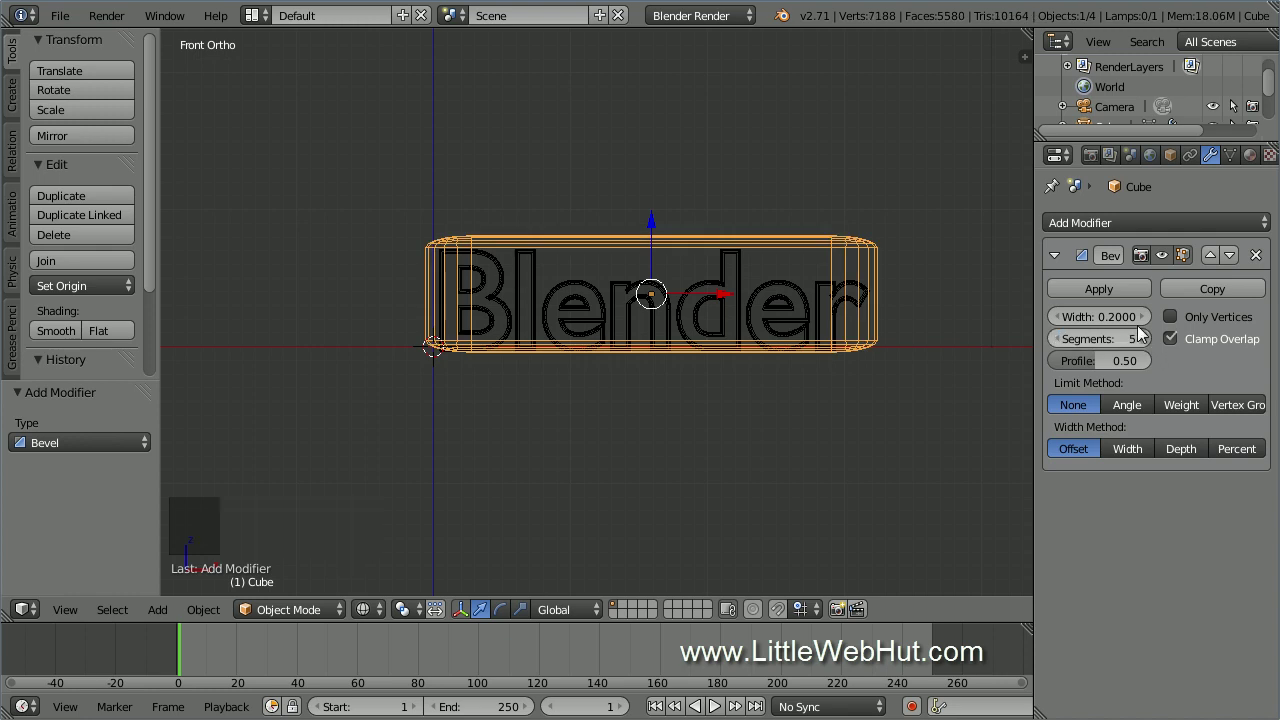
left_click(1127, 292)
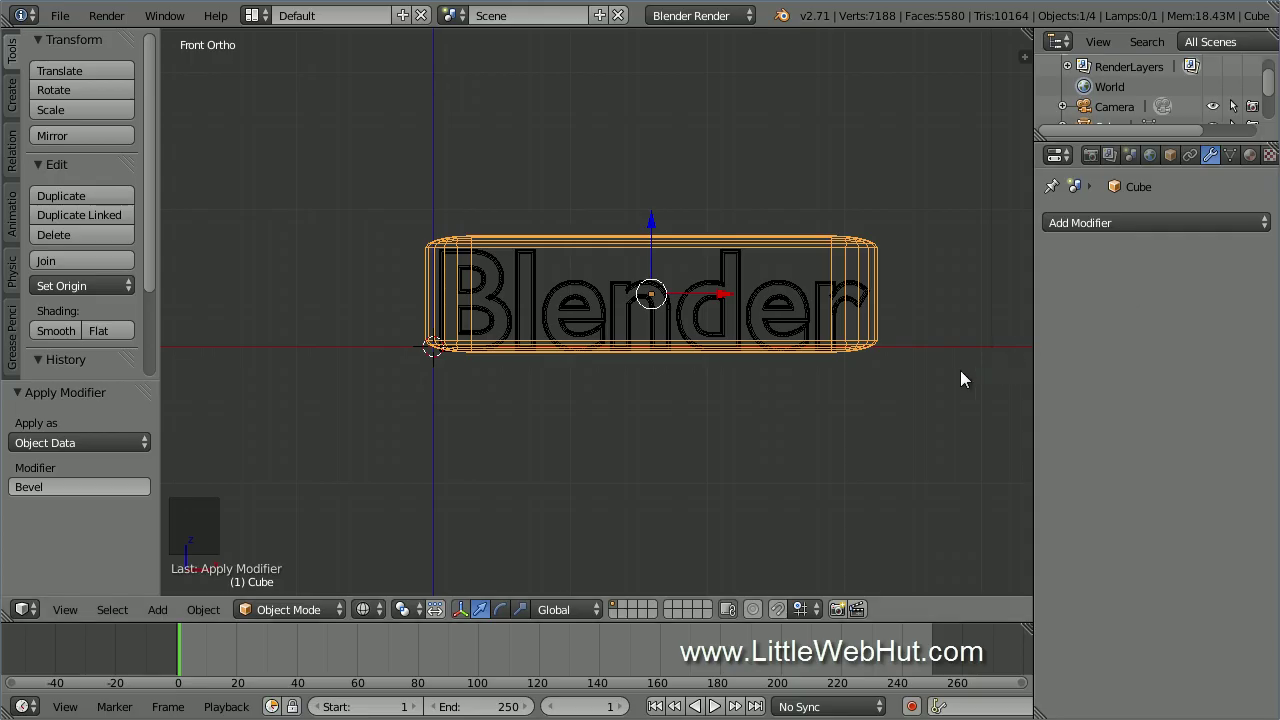
In edit mode box-select the right-end vertices and scale them into line with the text's edge.
key("Tab")
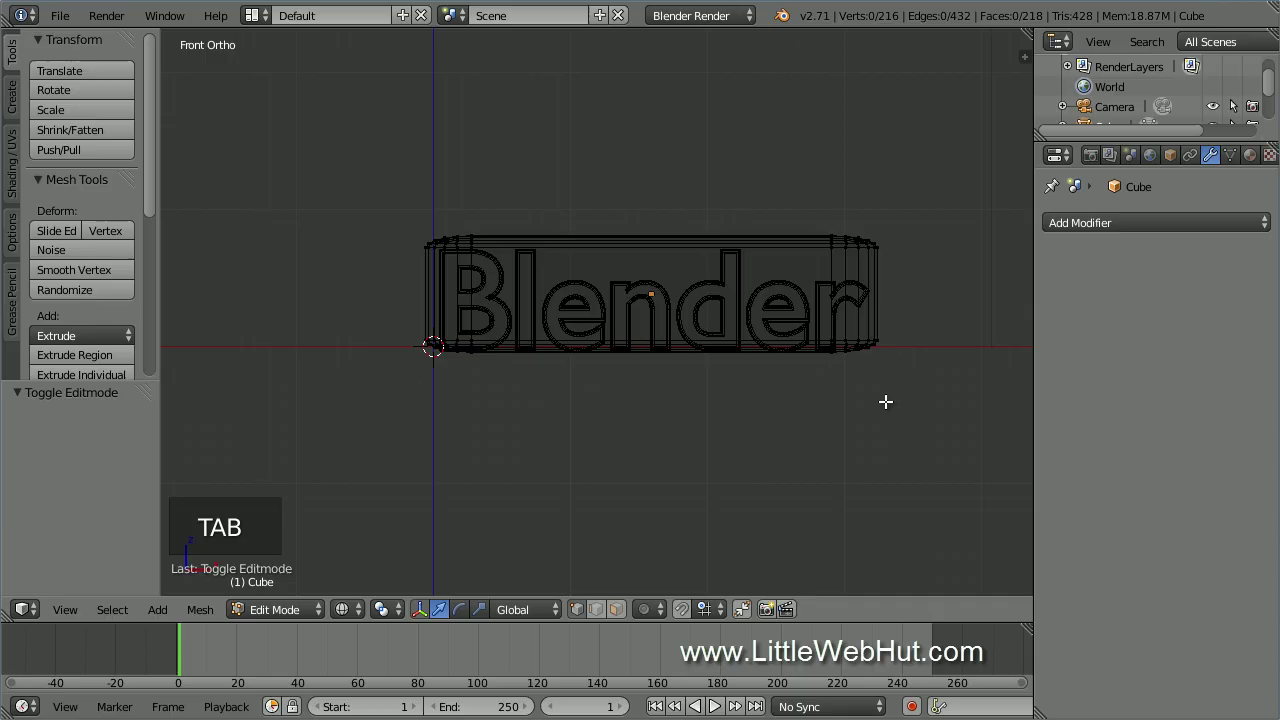
key("a")
key("a")
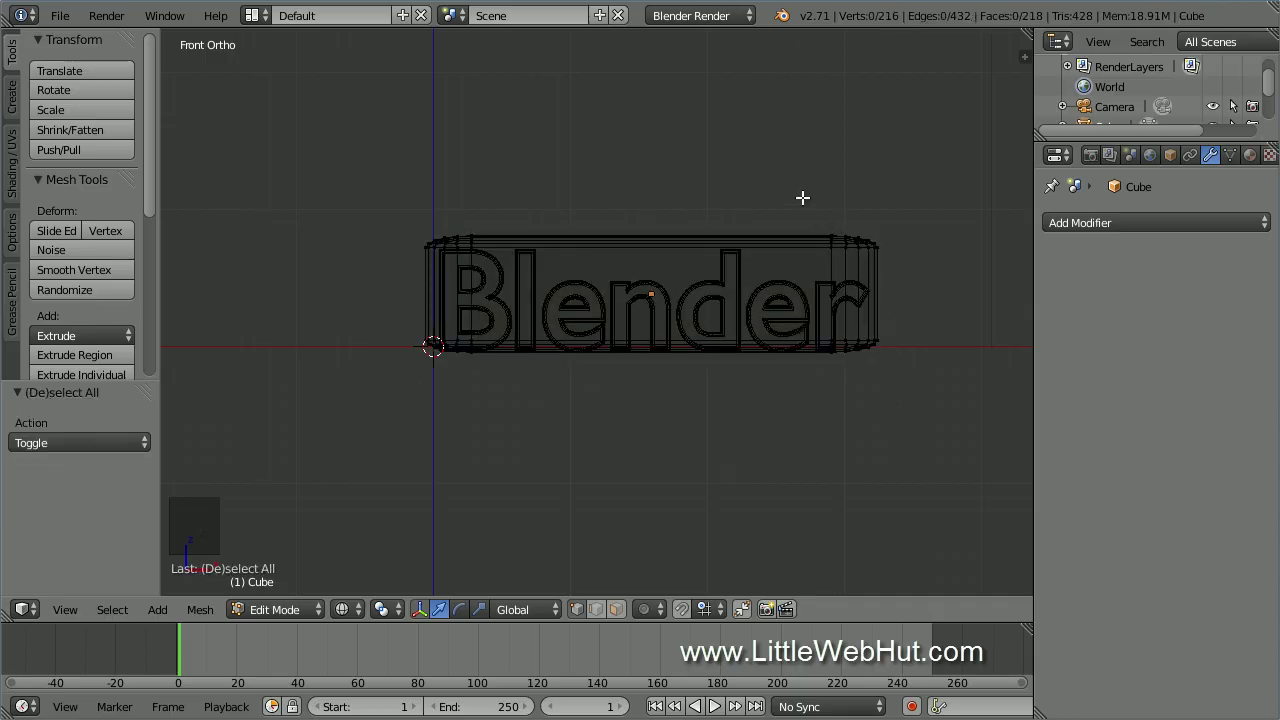
key("b")
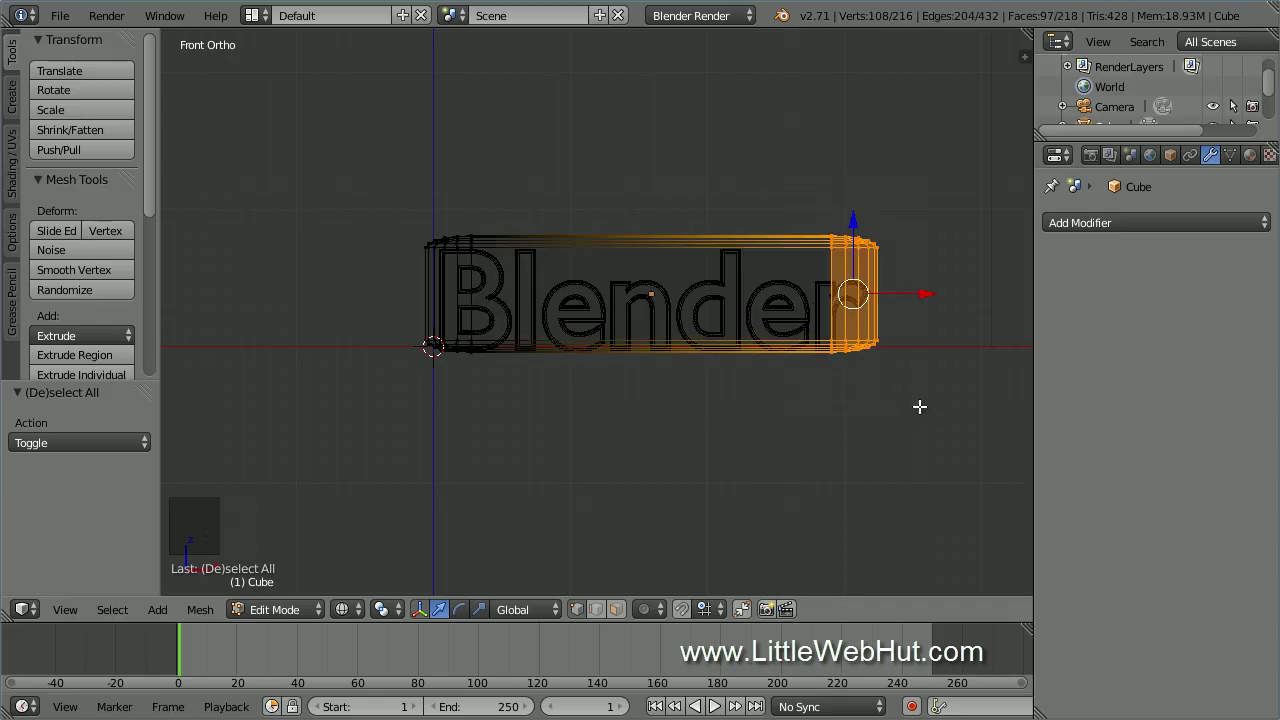
key("s")
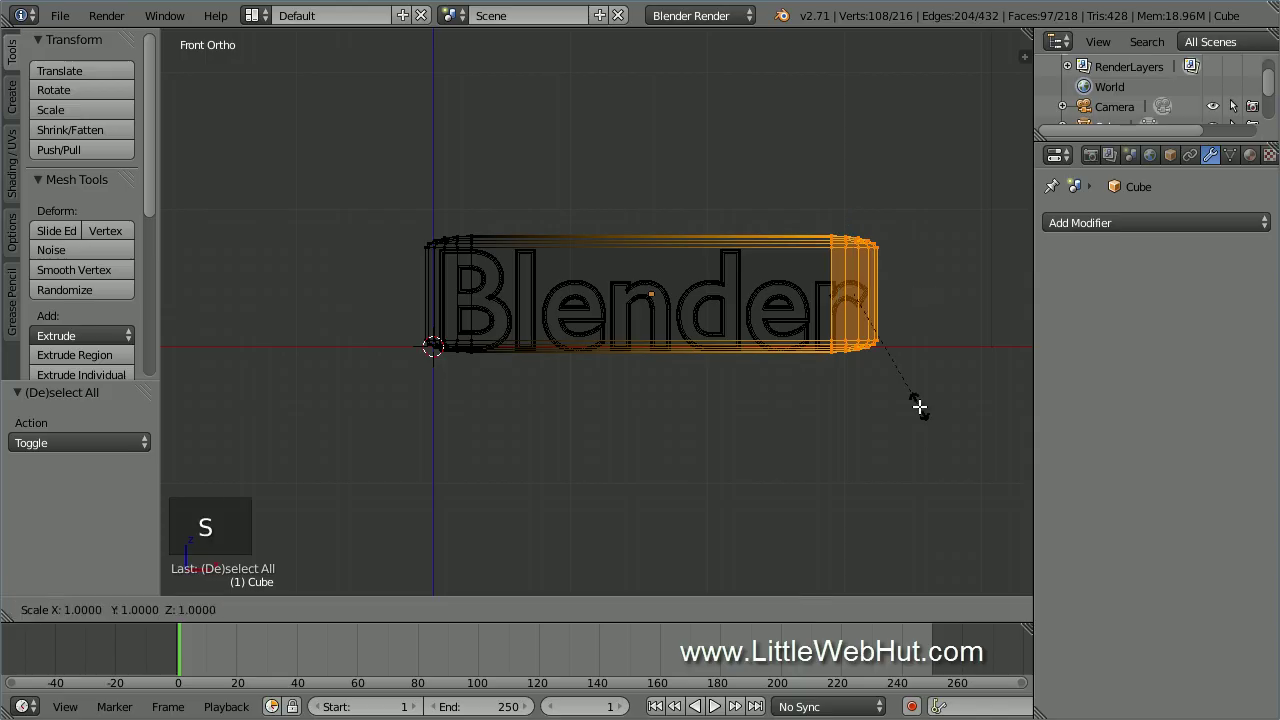
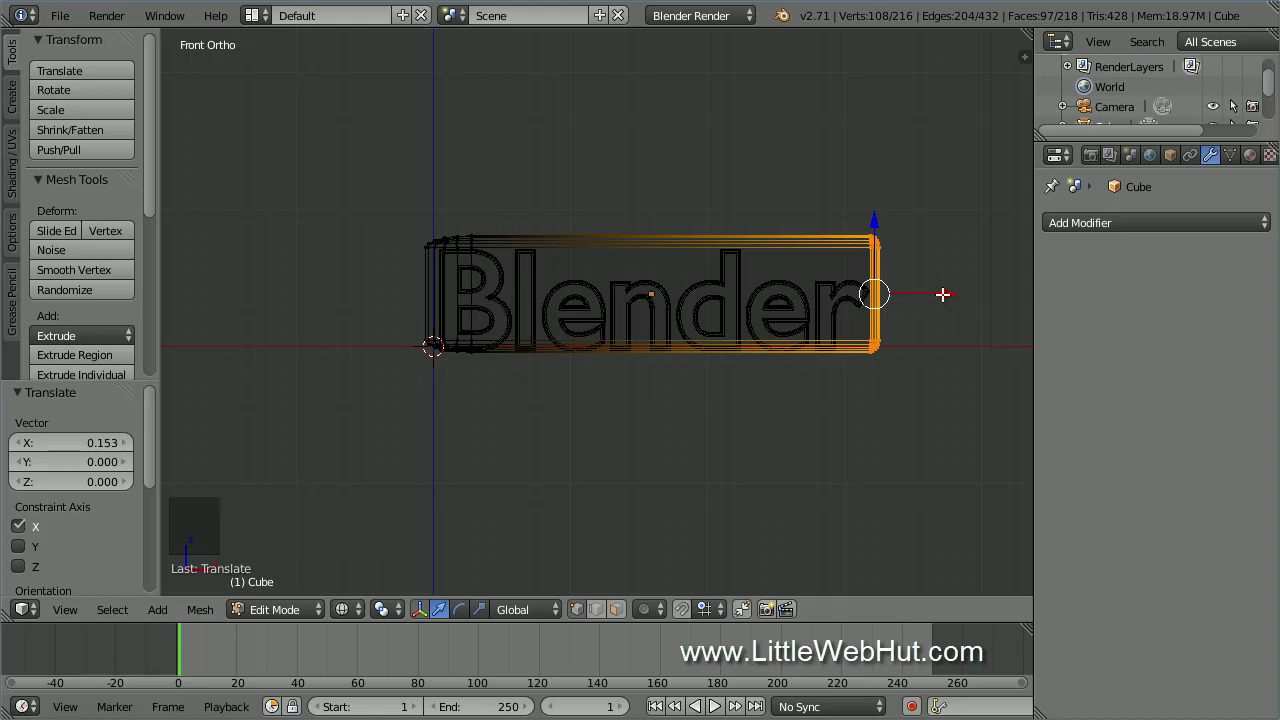
key("a")
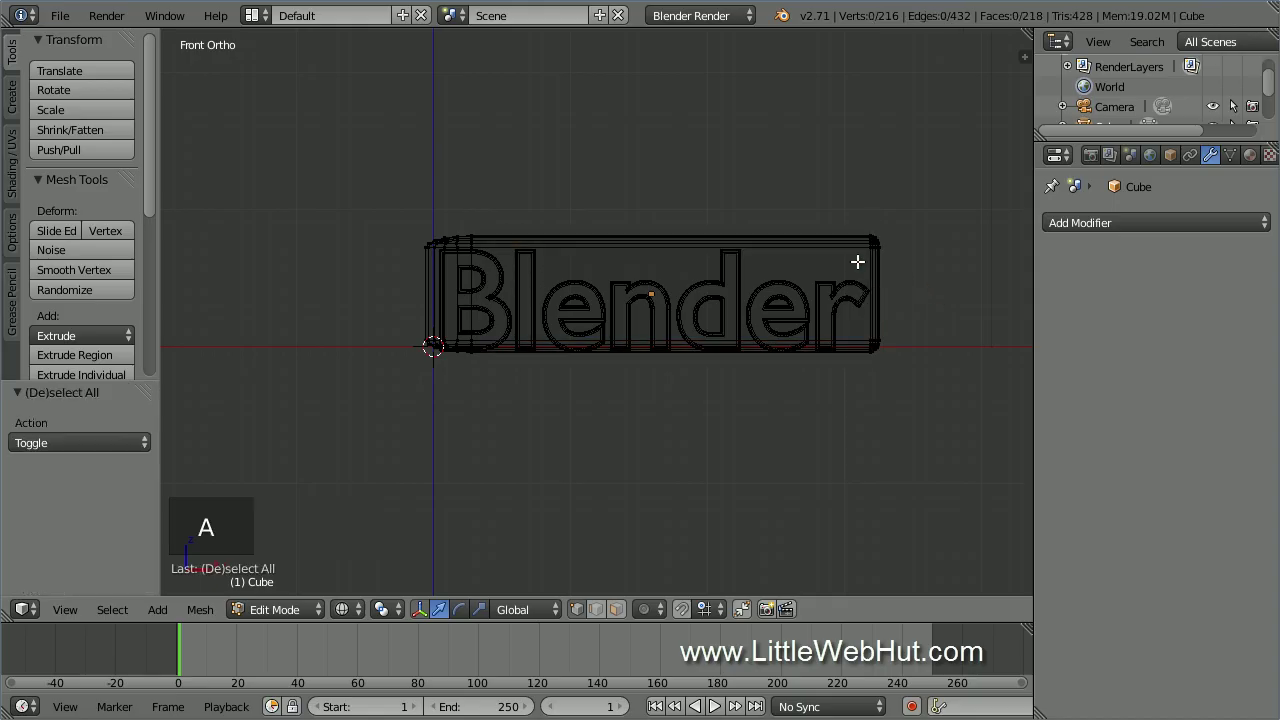
Box-select the left-end vertices, flatten them along X to the text's edge and leave edit mode.
key("b")
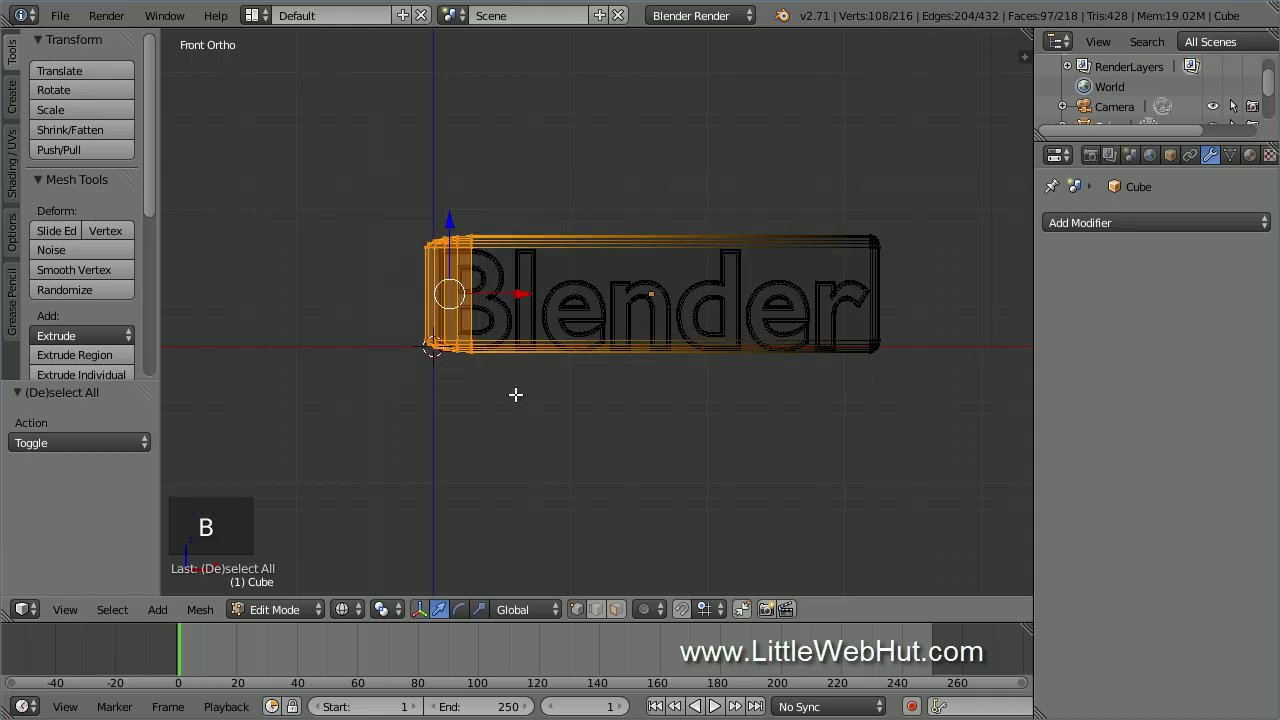
key("s")
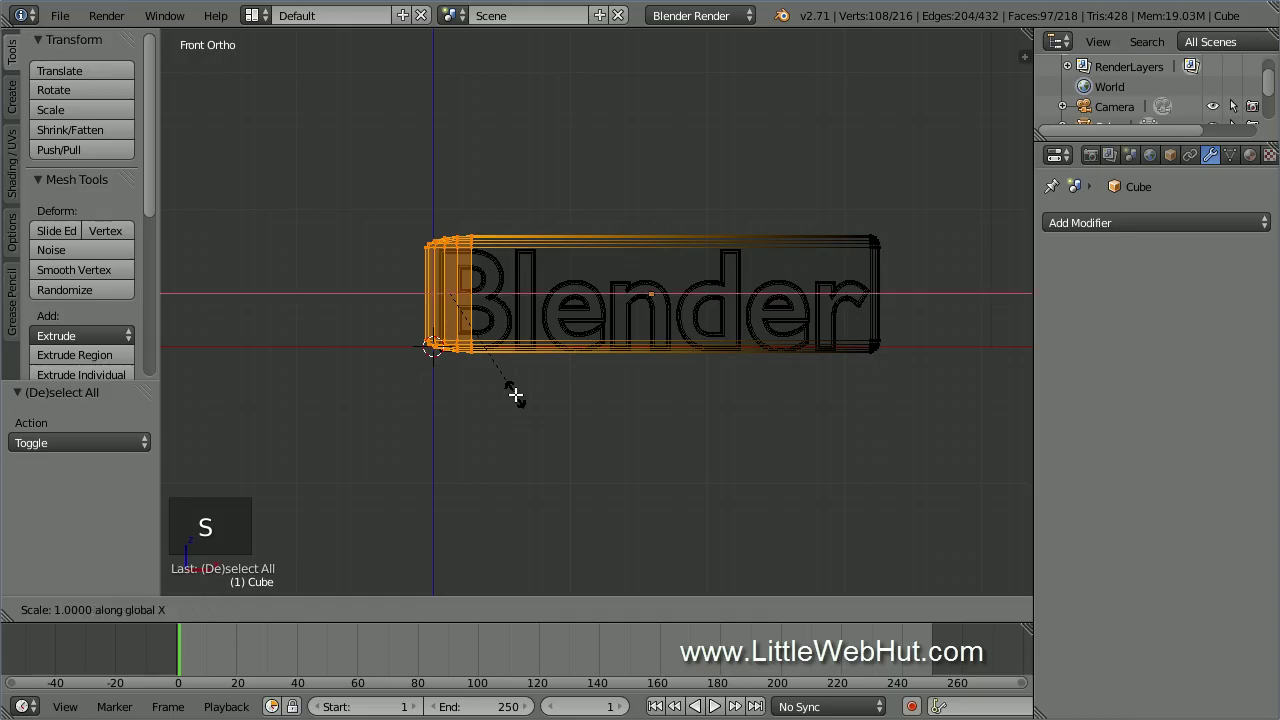
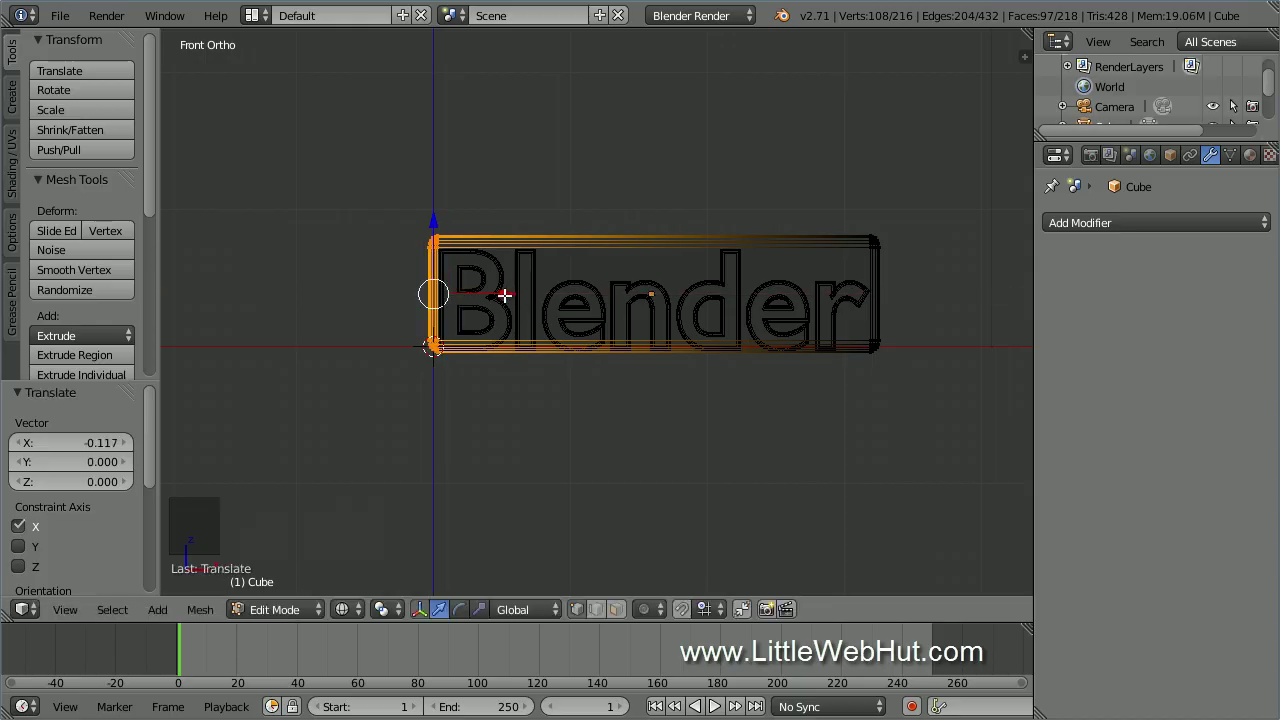
key("Tab")
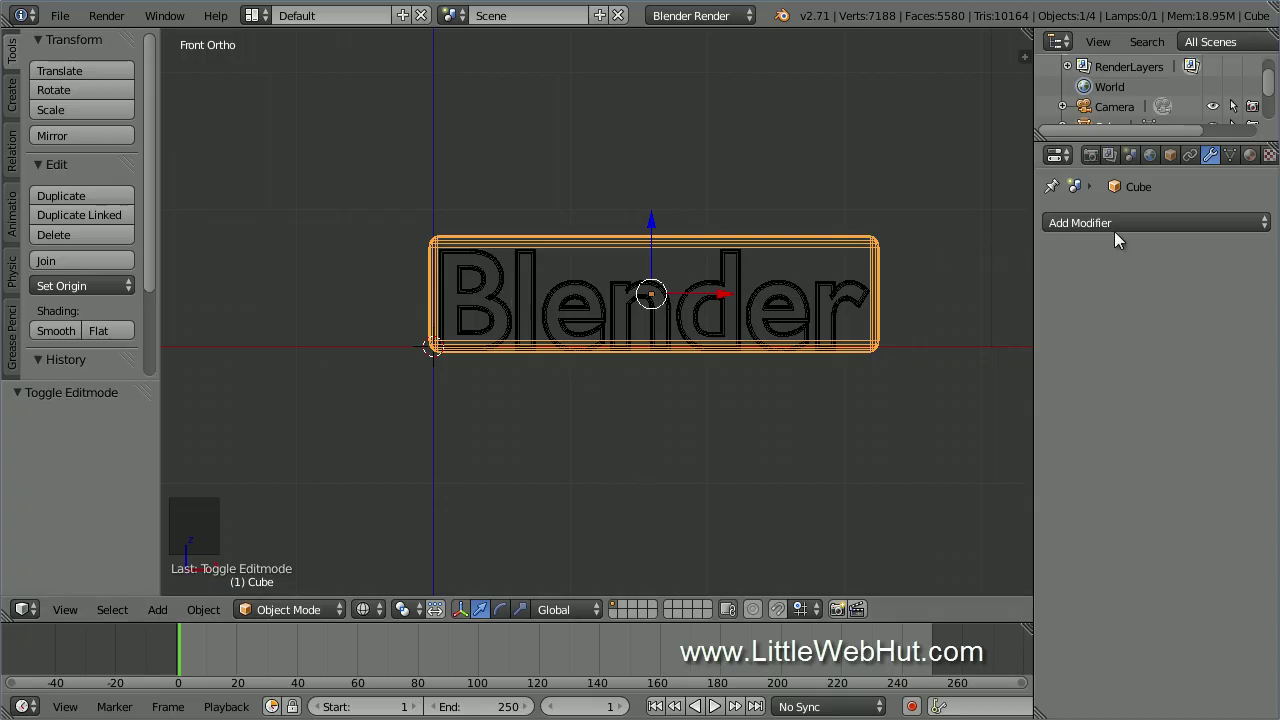
Bring up the list of modifier types for the slab.
left_click(1140, 232)
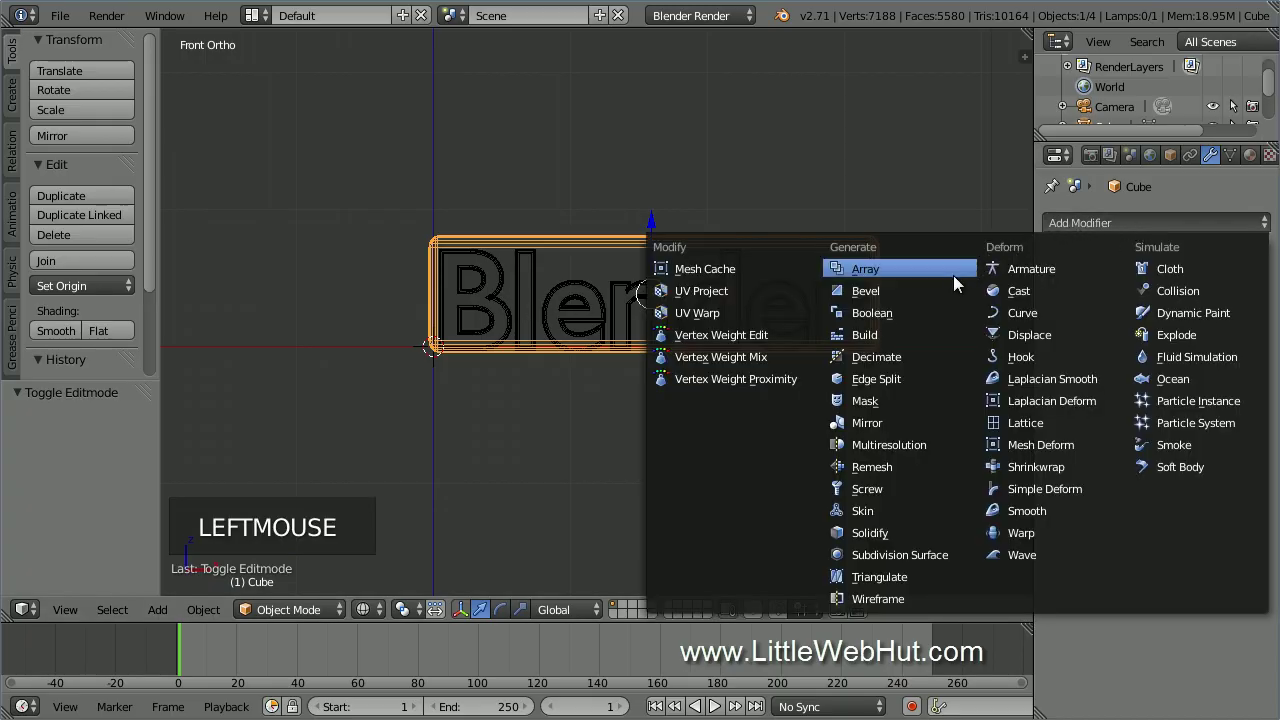
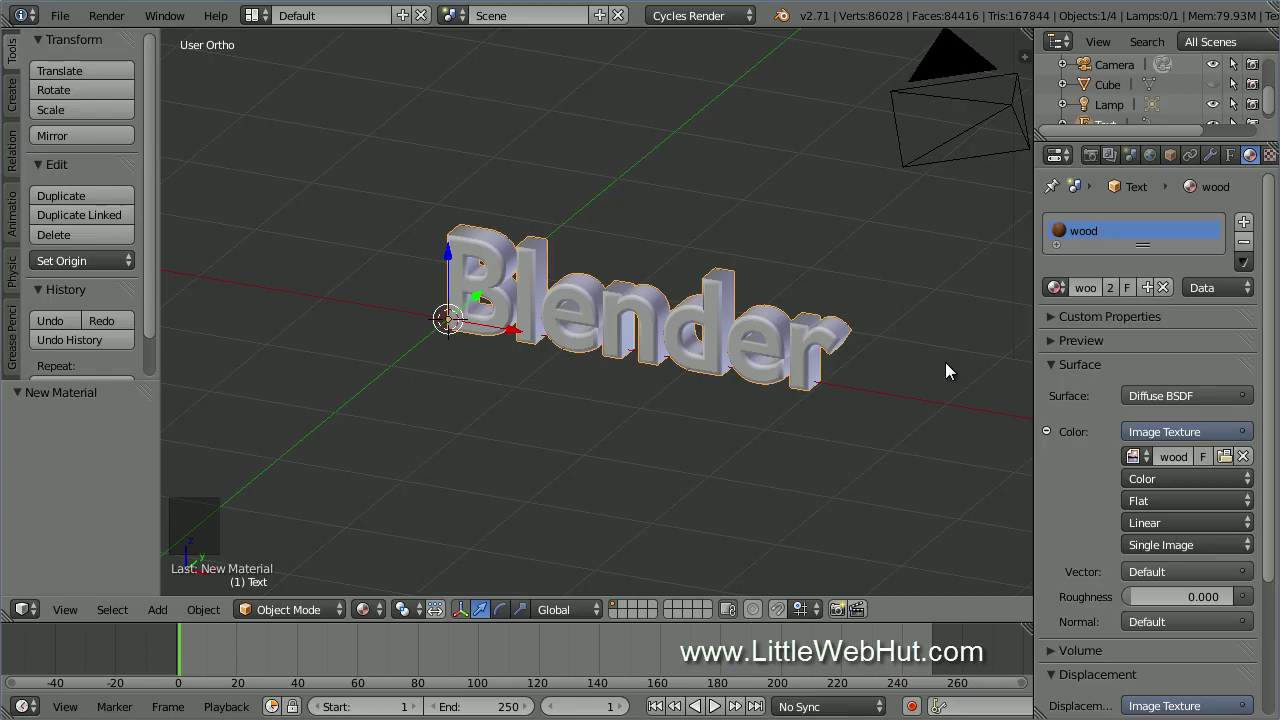
Convert the text to a mesh and UV-map all its geometry with Project from View (Bounds).
key("alt+c")
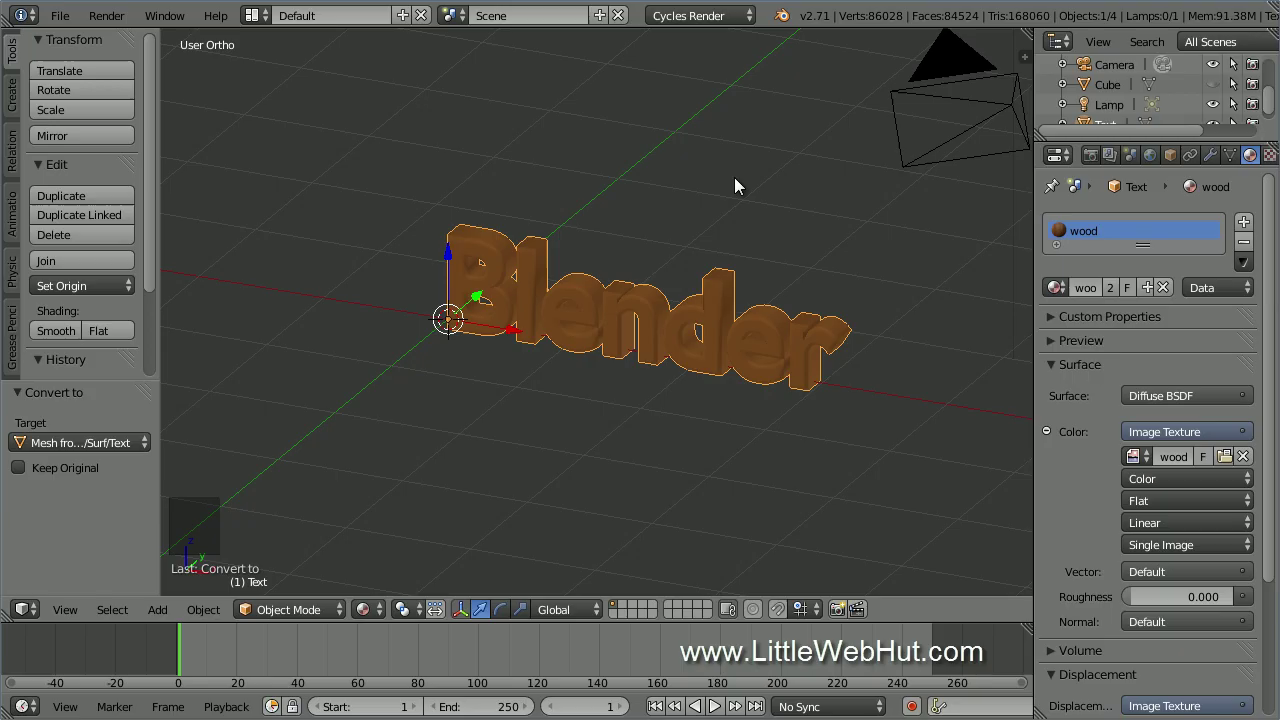
key("Tab")
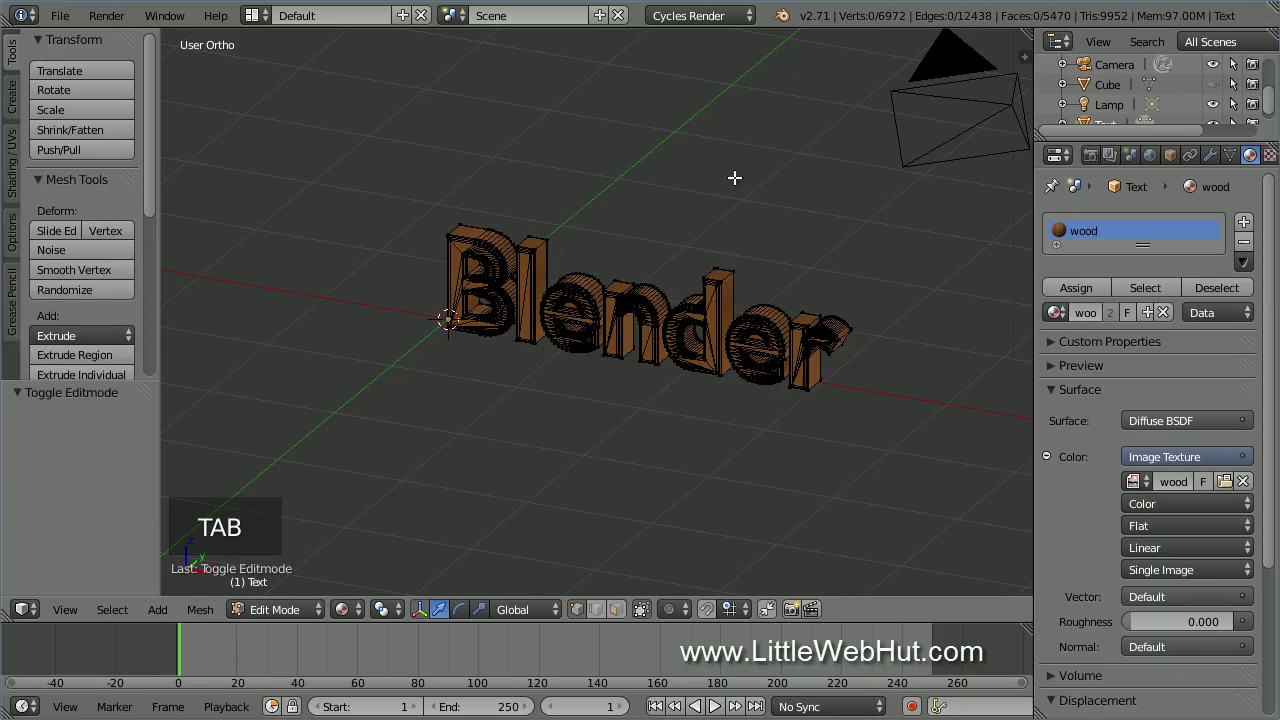
key("a")
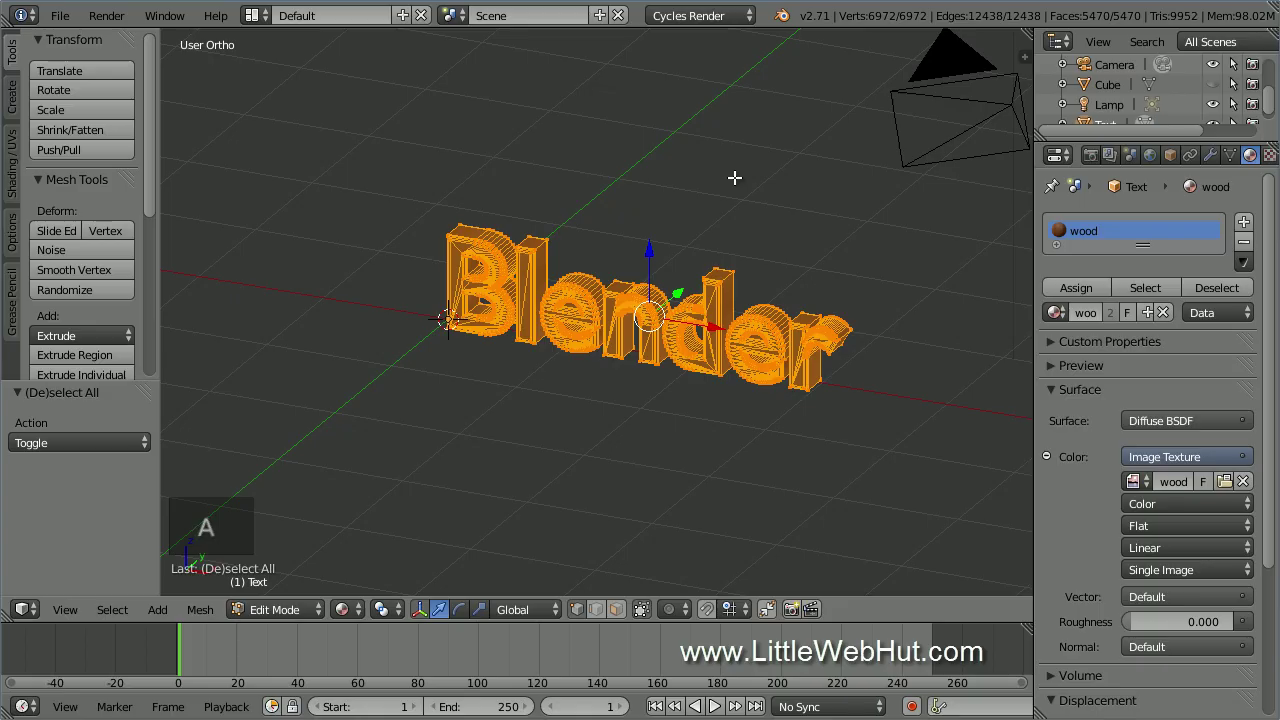
key("u")
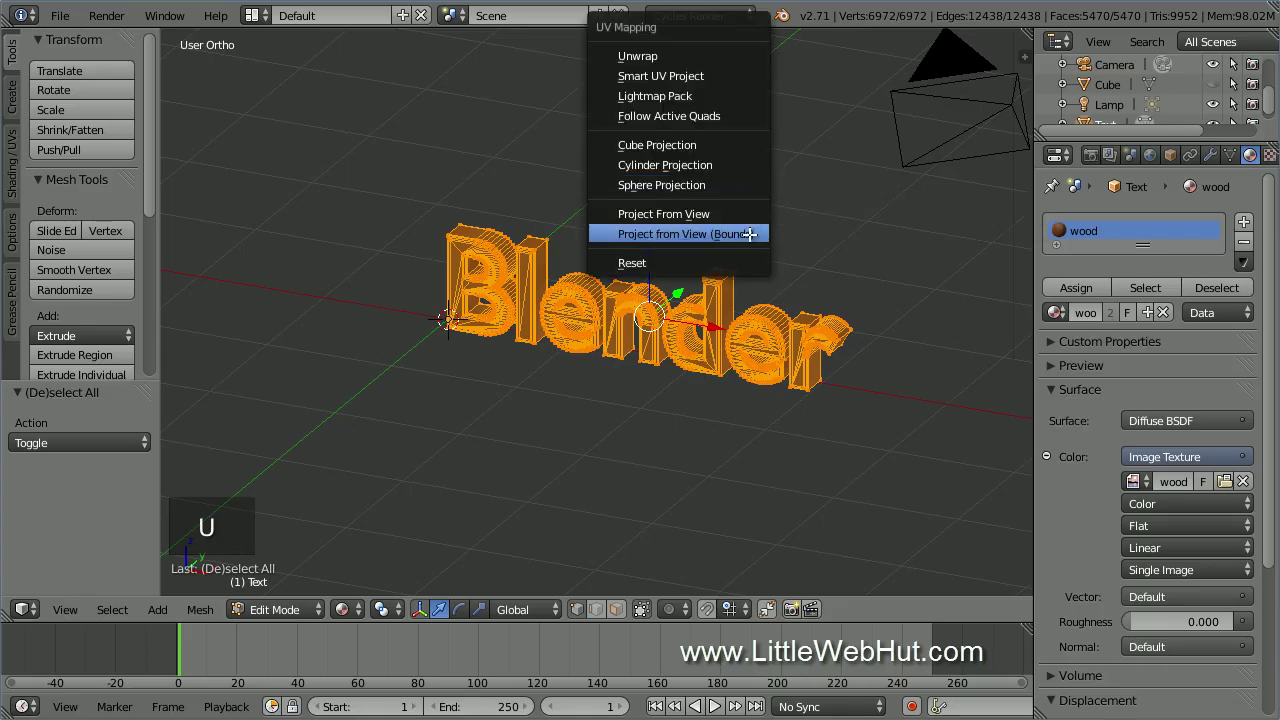
key("Tab")
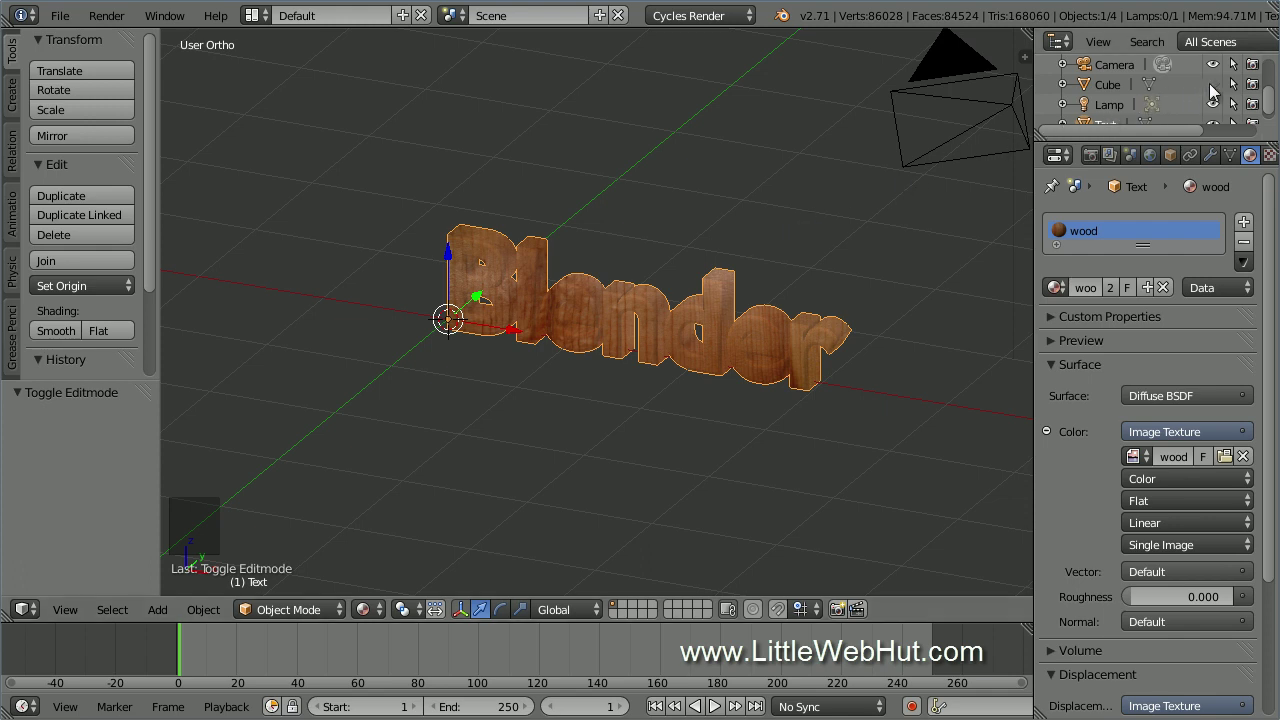
Unhide the Cube in the Outliner and start saving as animation.blend in the demo folder.
left_click(1217, 86)
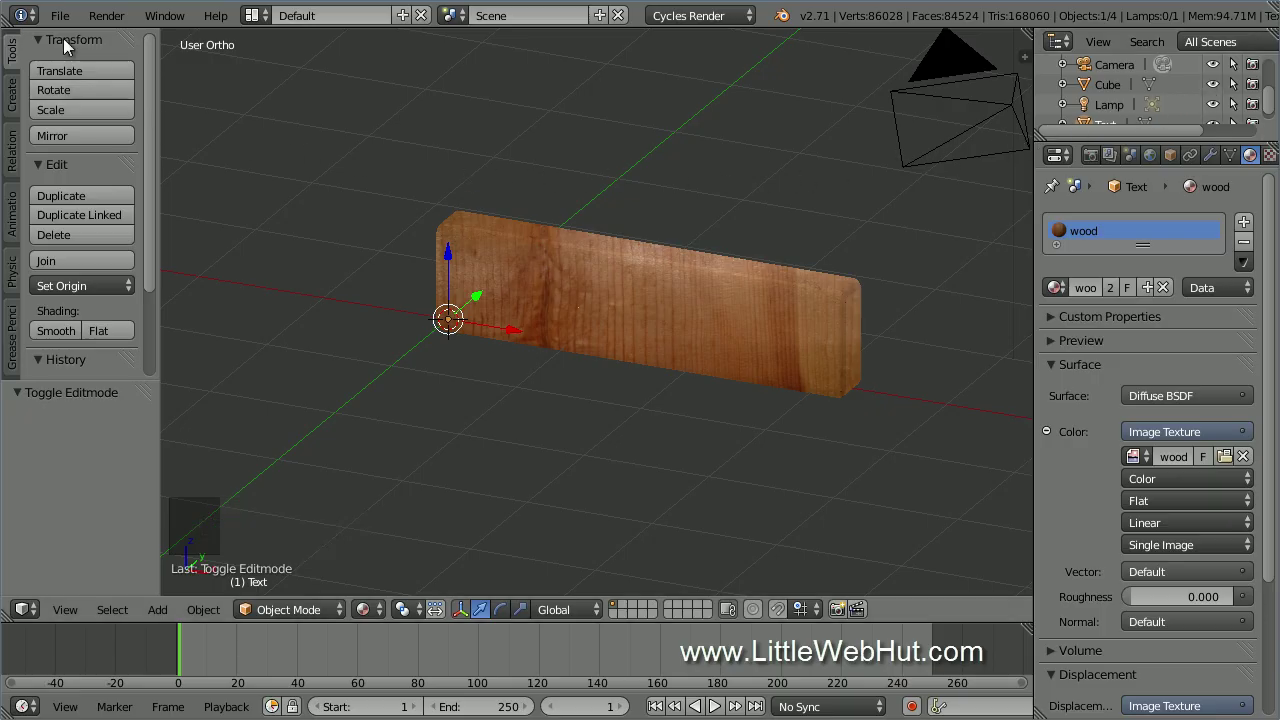
left_click(65, 21)
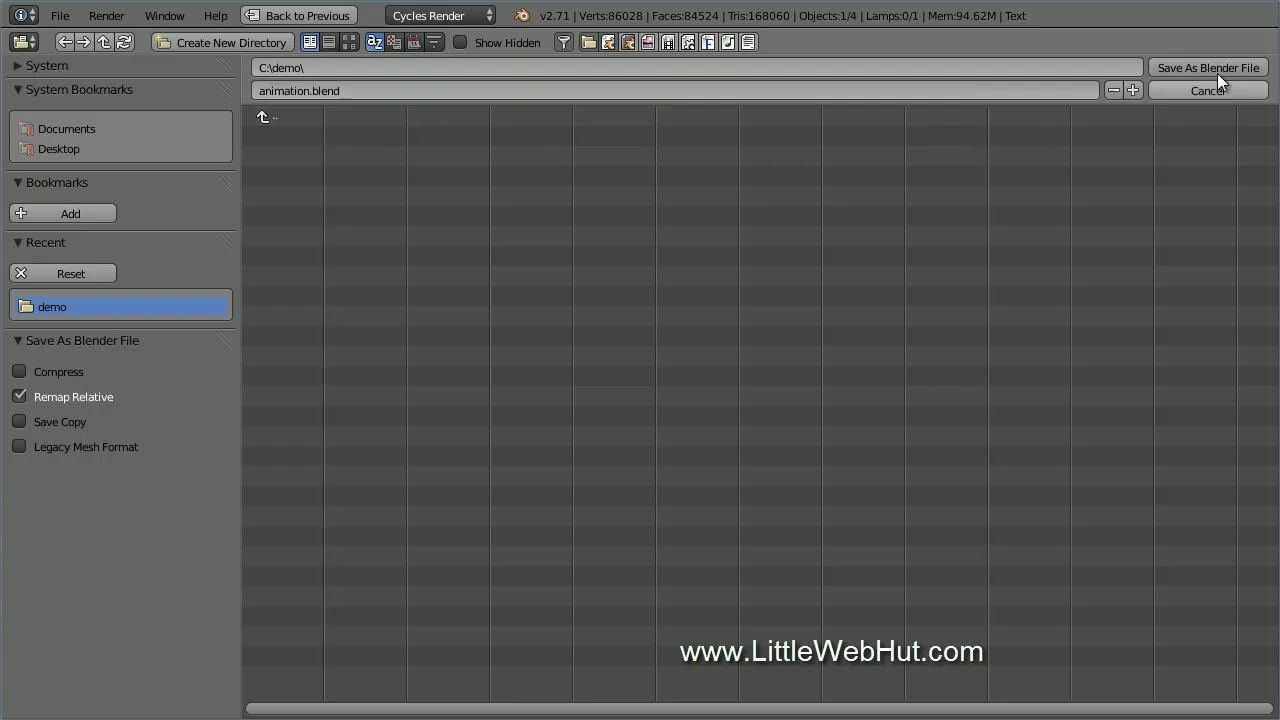
Add a plane in Front view, drop it to the box's bottom edge and scale it well beyond the box.
left_click(1245, 78)
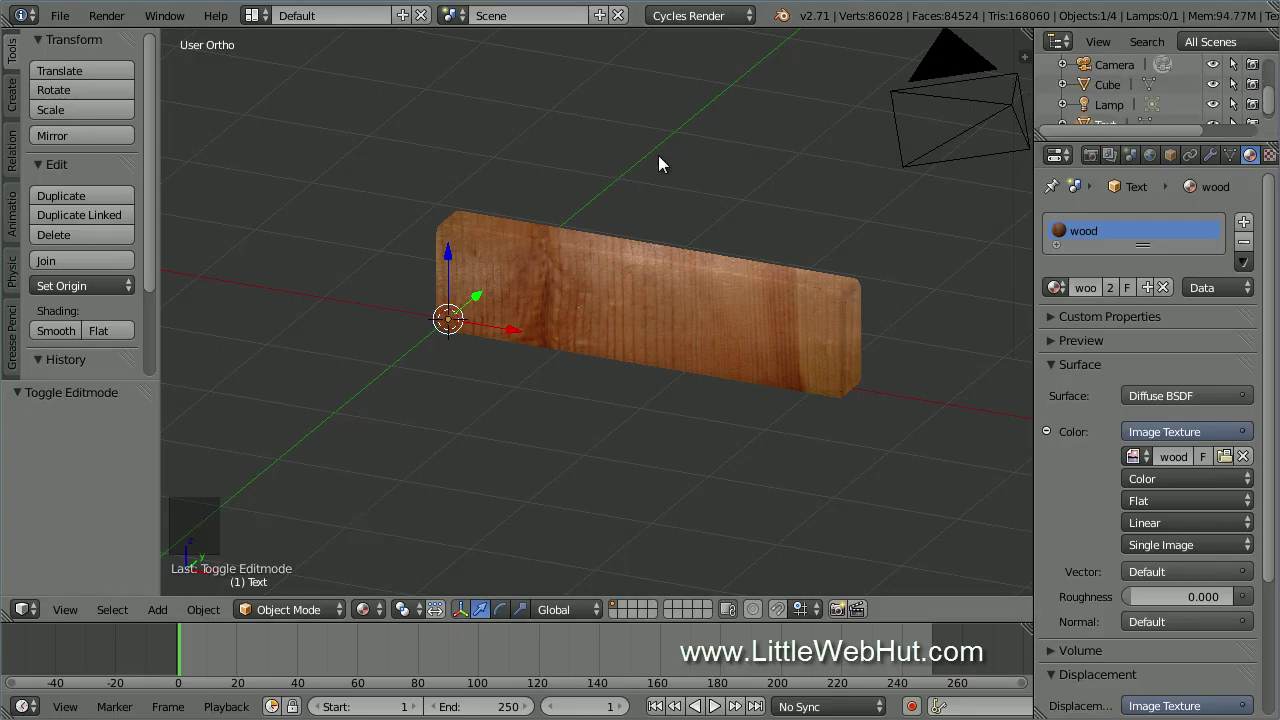
key("KP_1")
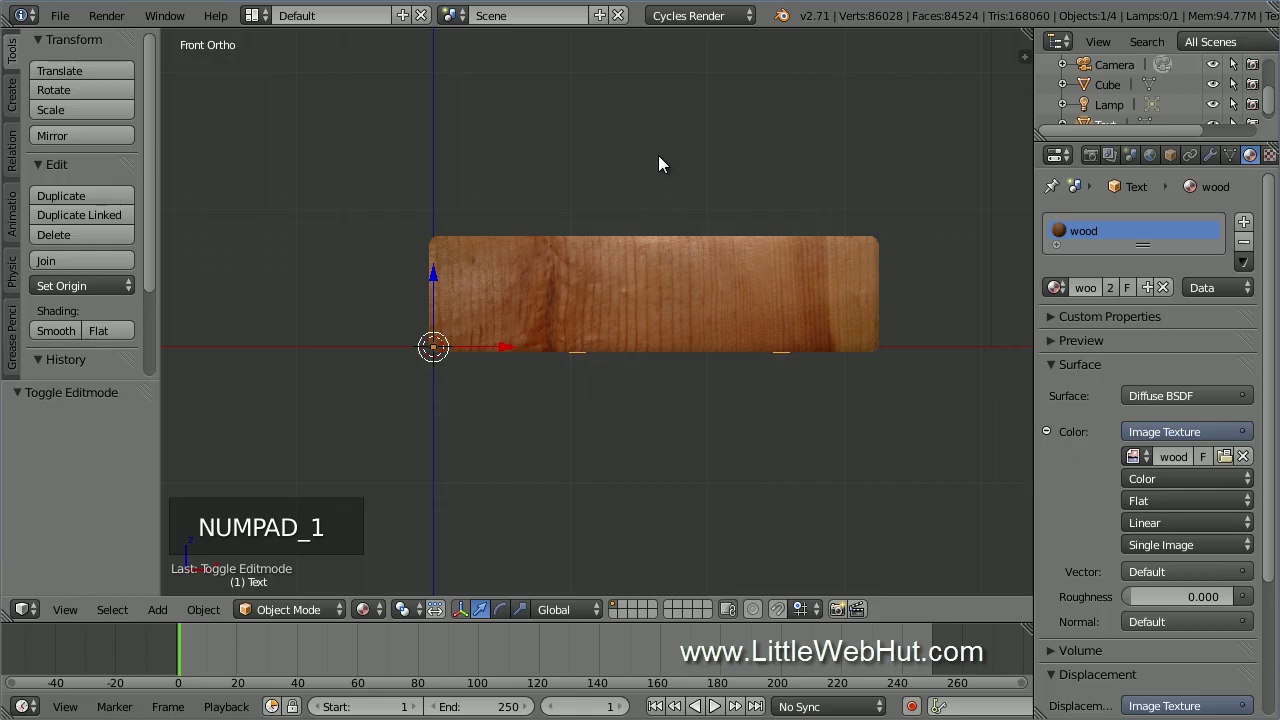
key("shift+a")
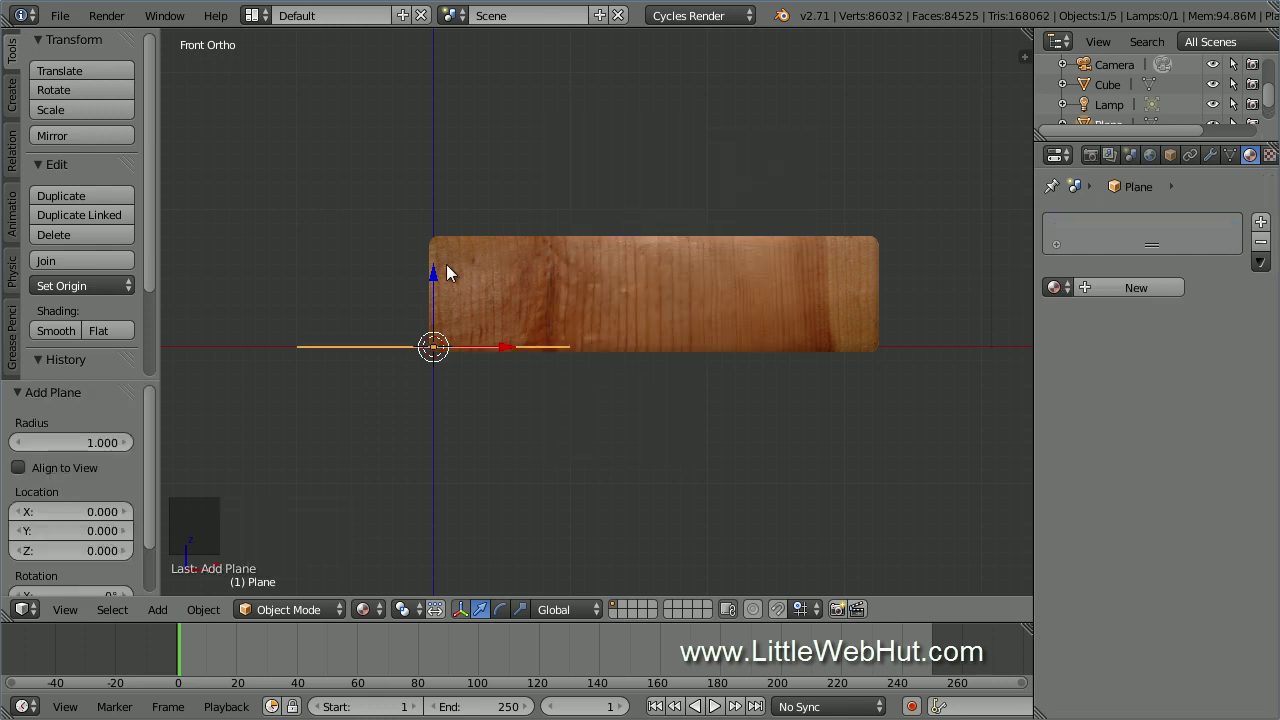
left_click(443, 285)
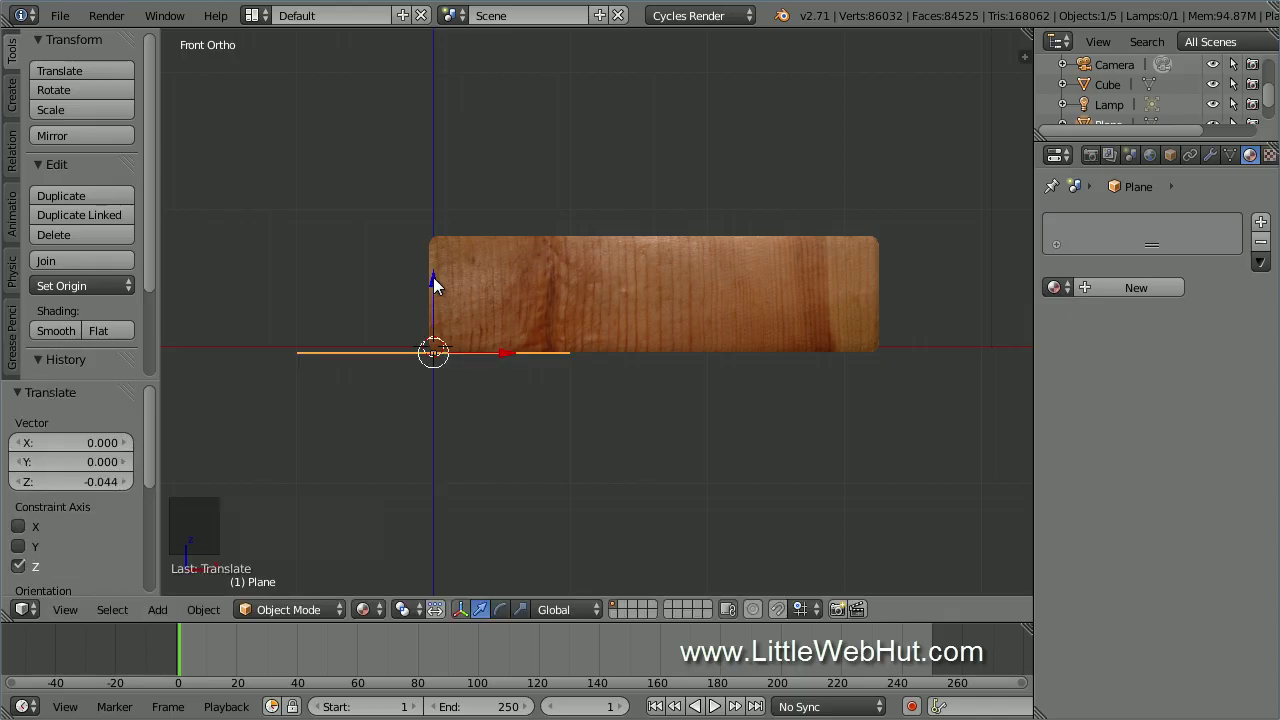
key("s")
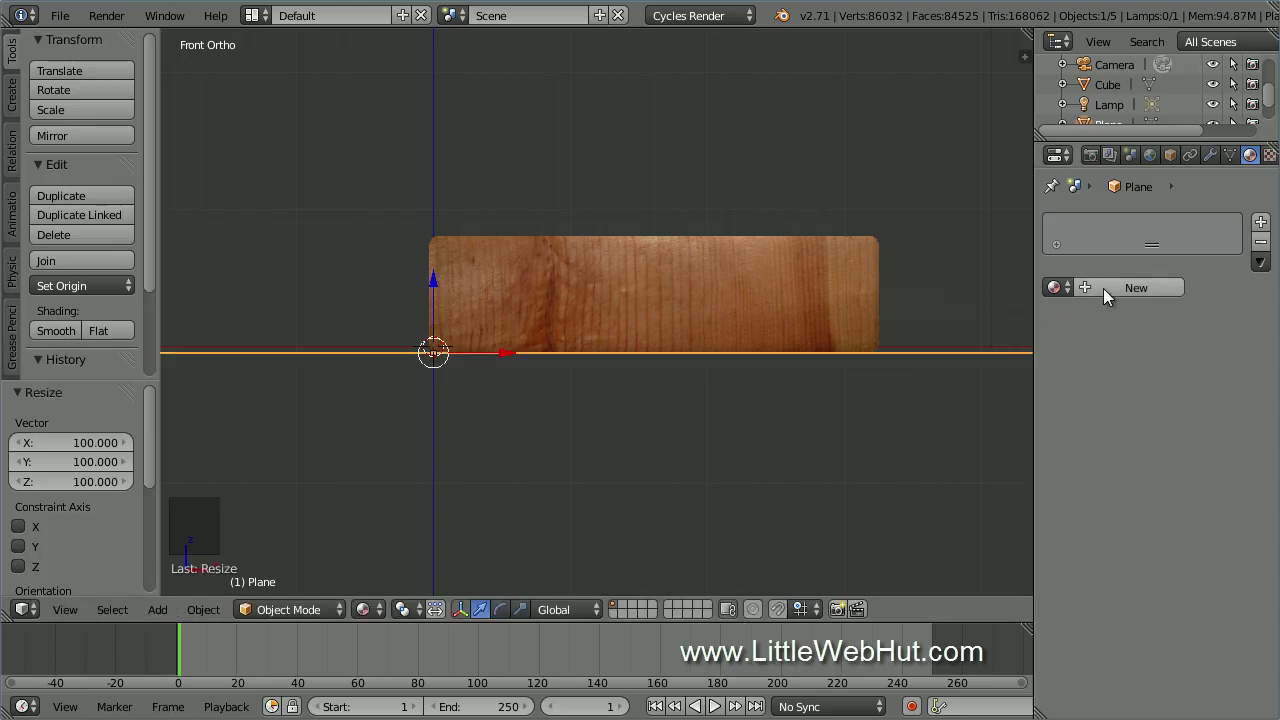
Give the ground plane a fresh diffuse material, Material.002.
left_click(1109, 295)
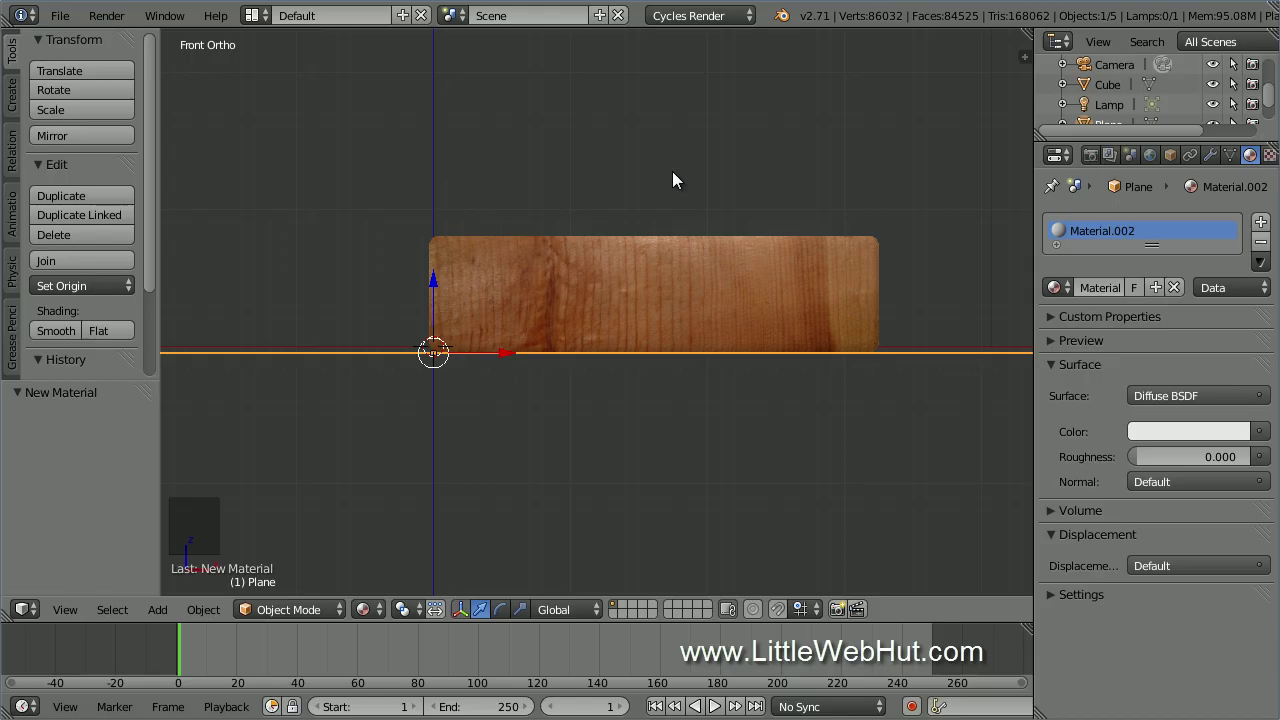
In Right Ortho view, grab the lamp and place it just below the camera above the box, then face front.
key("KP_3")
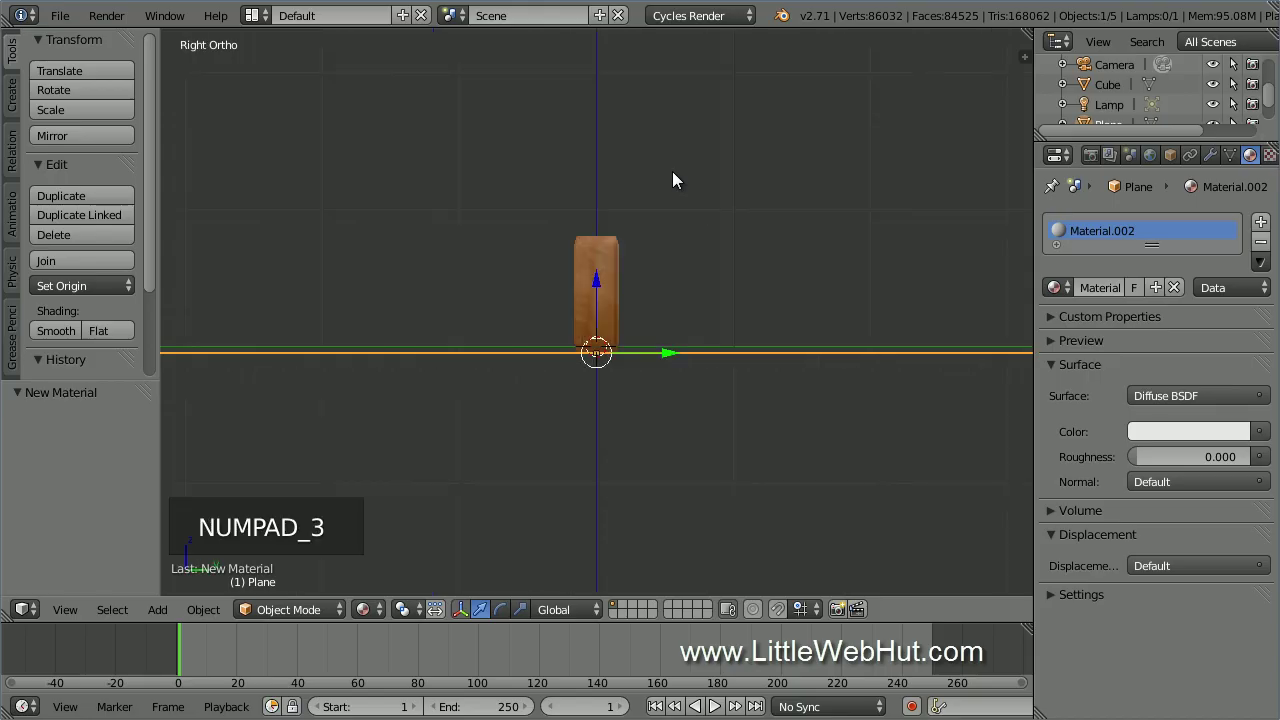
scroll("down", 3)
scroll("down", 3)
middle_click(720, 164)
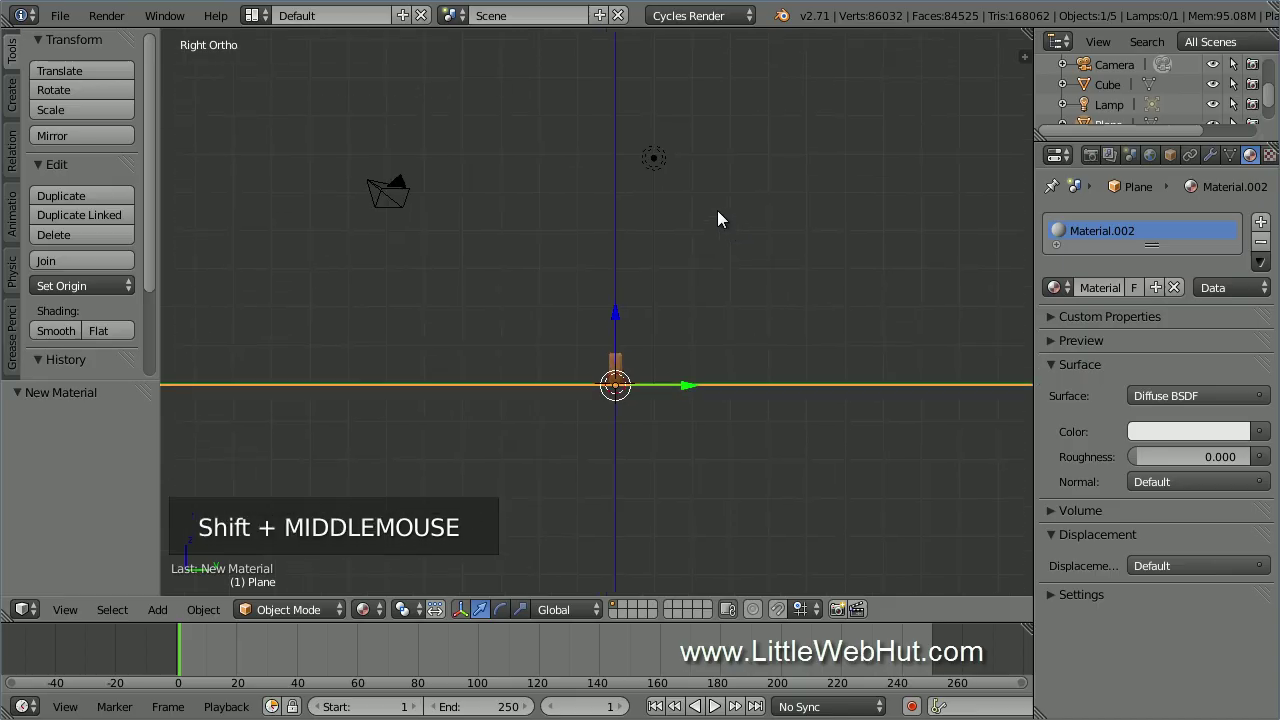
right_click(660, 160)
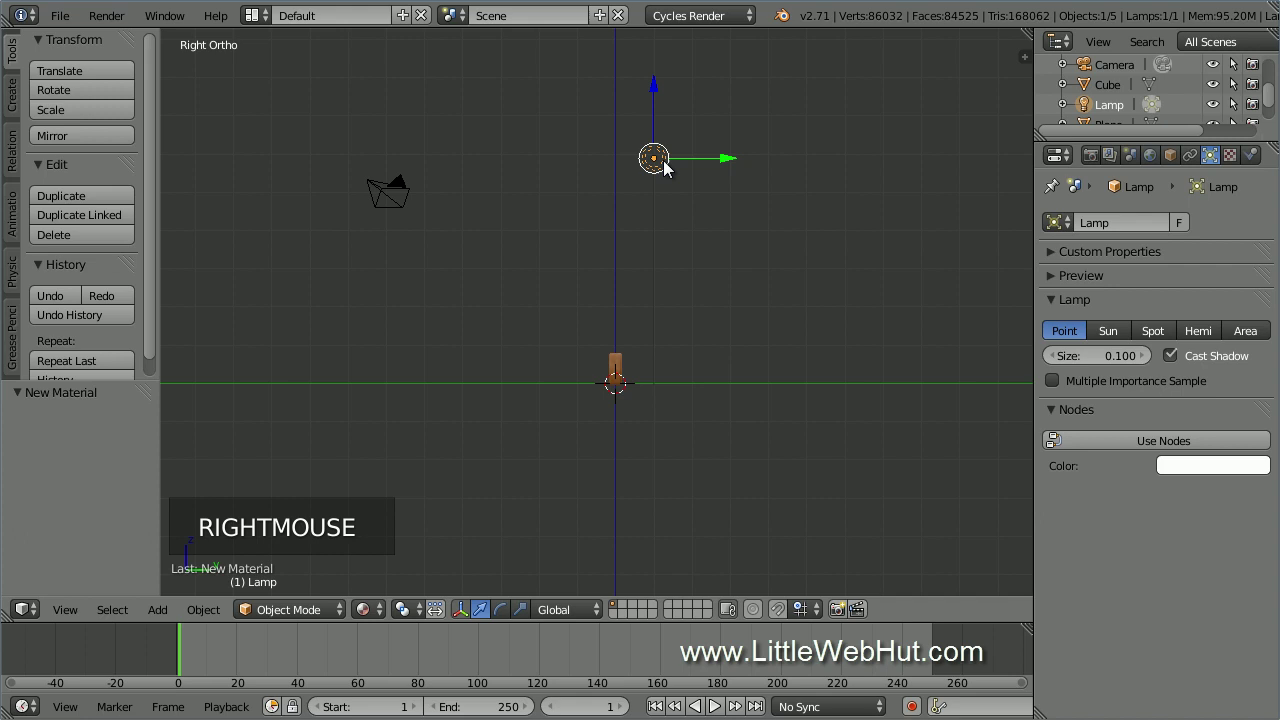
left_click(736, 160)
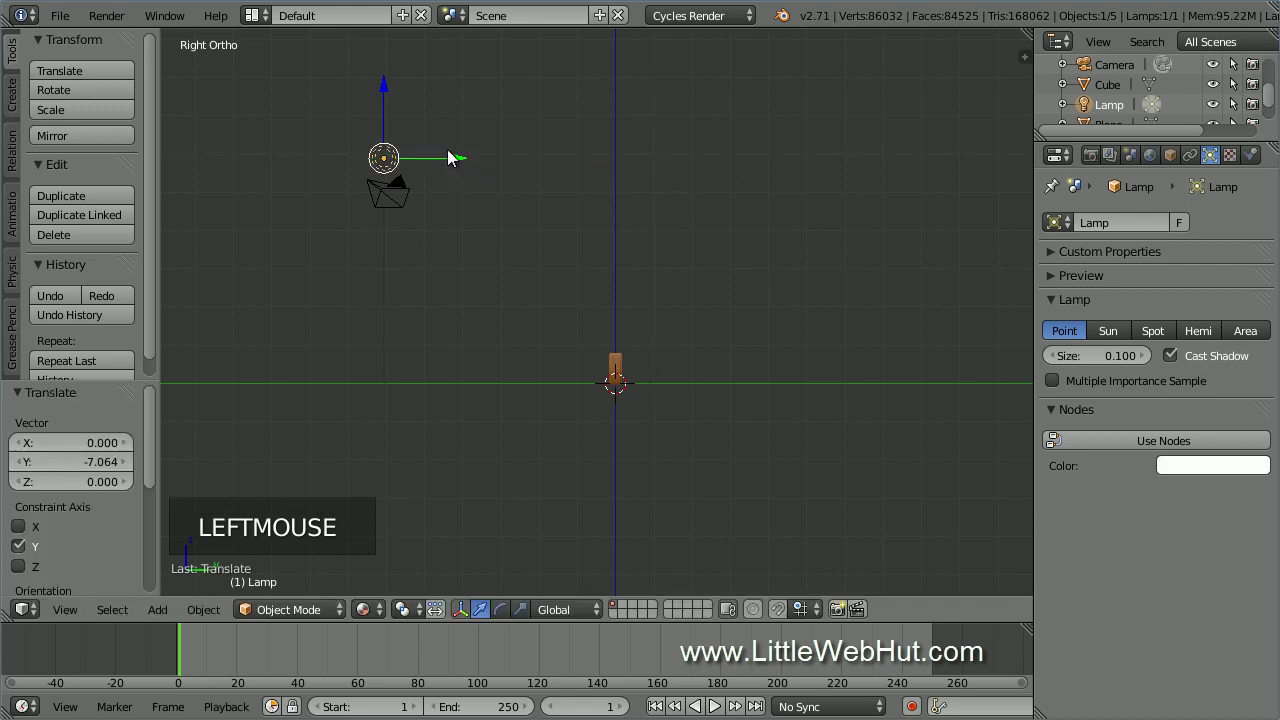
left_click(391, 86)
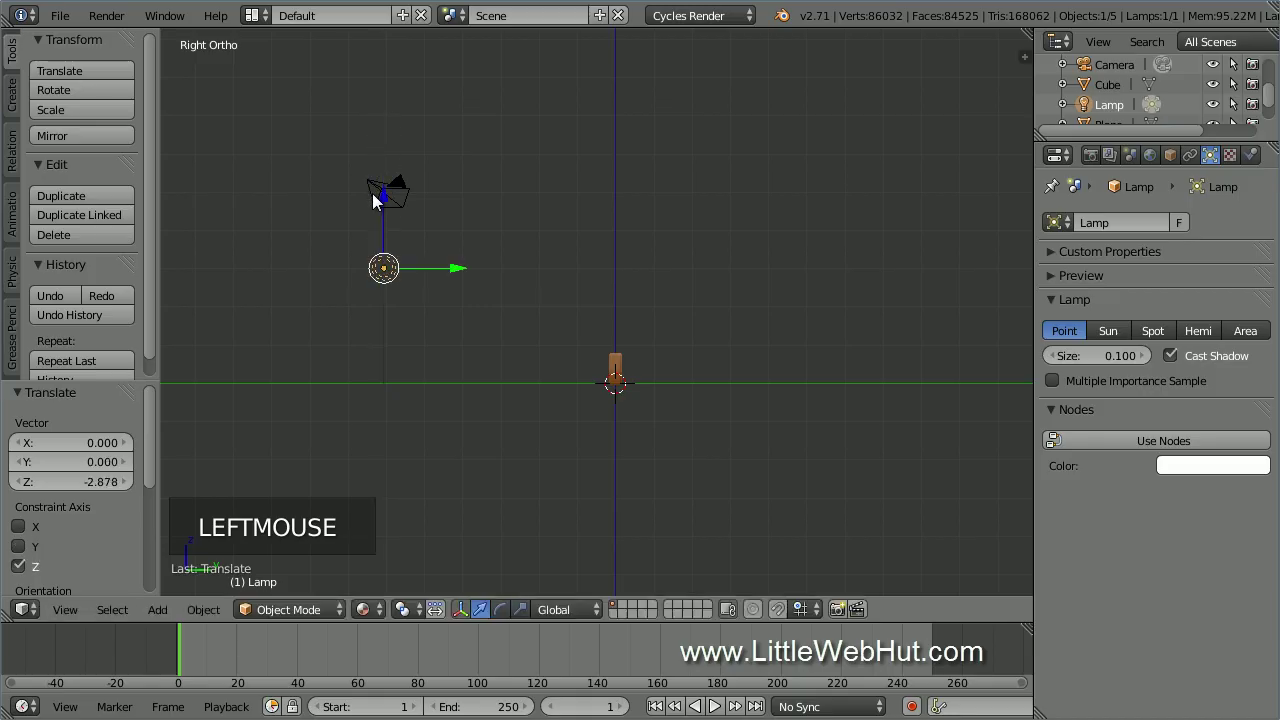
key("KP_1")
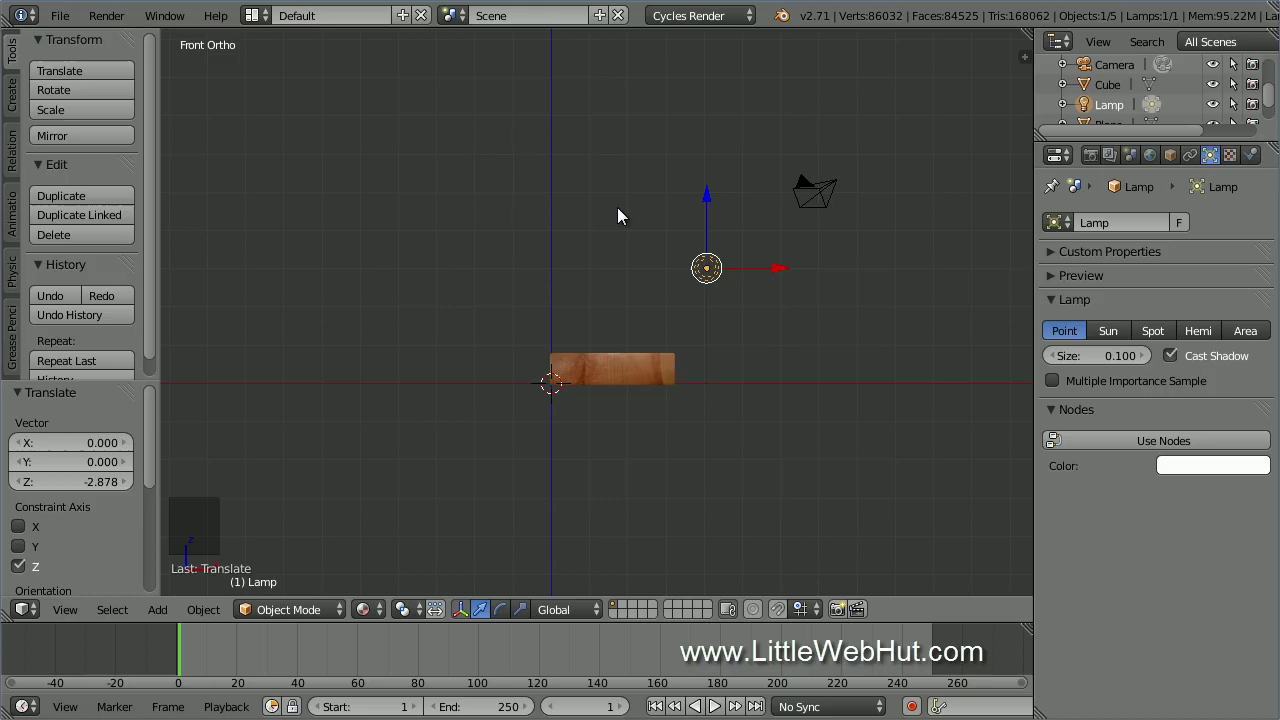
Set the point lamp's size to 3, enable nodes and enter emission strength 3000.
left_click(1219, 168)
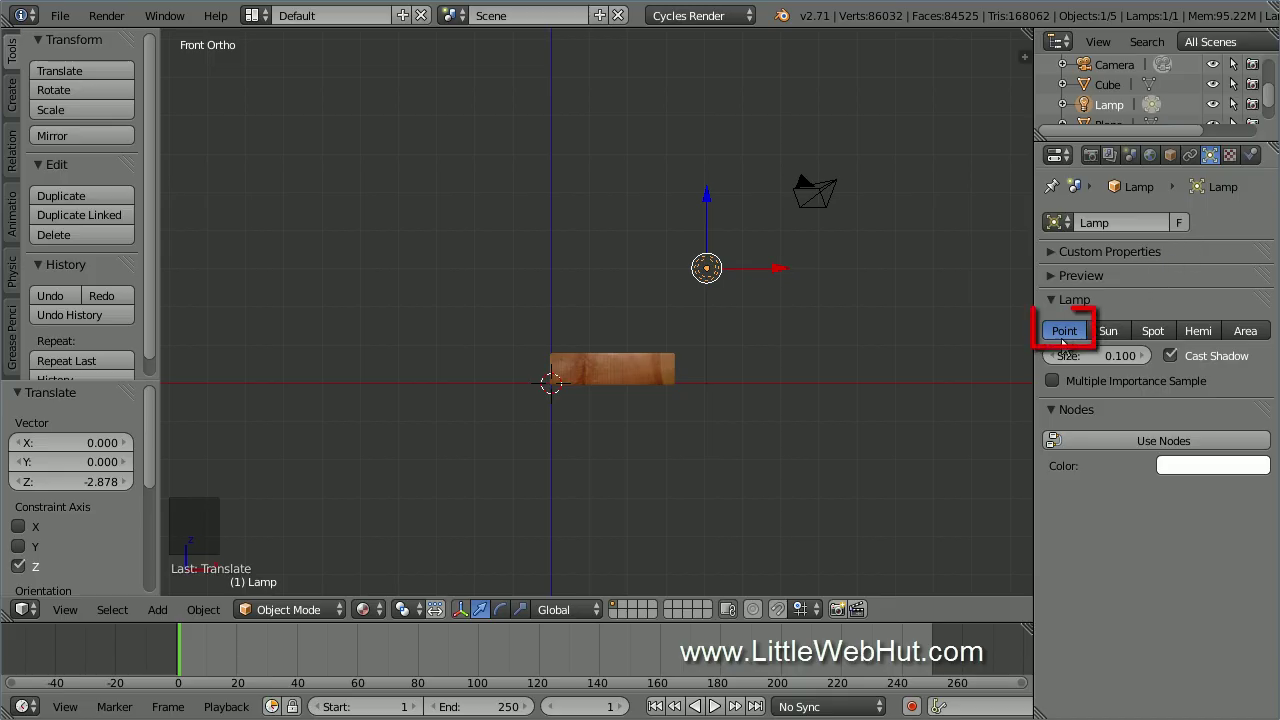
left_click(1115, 363)
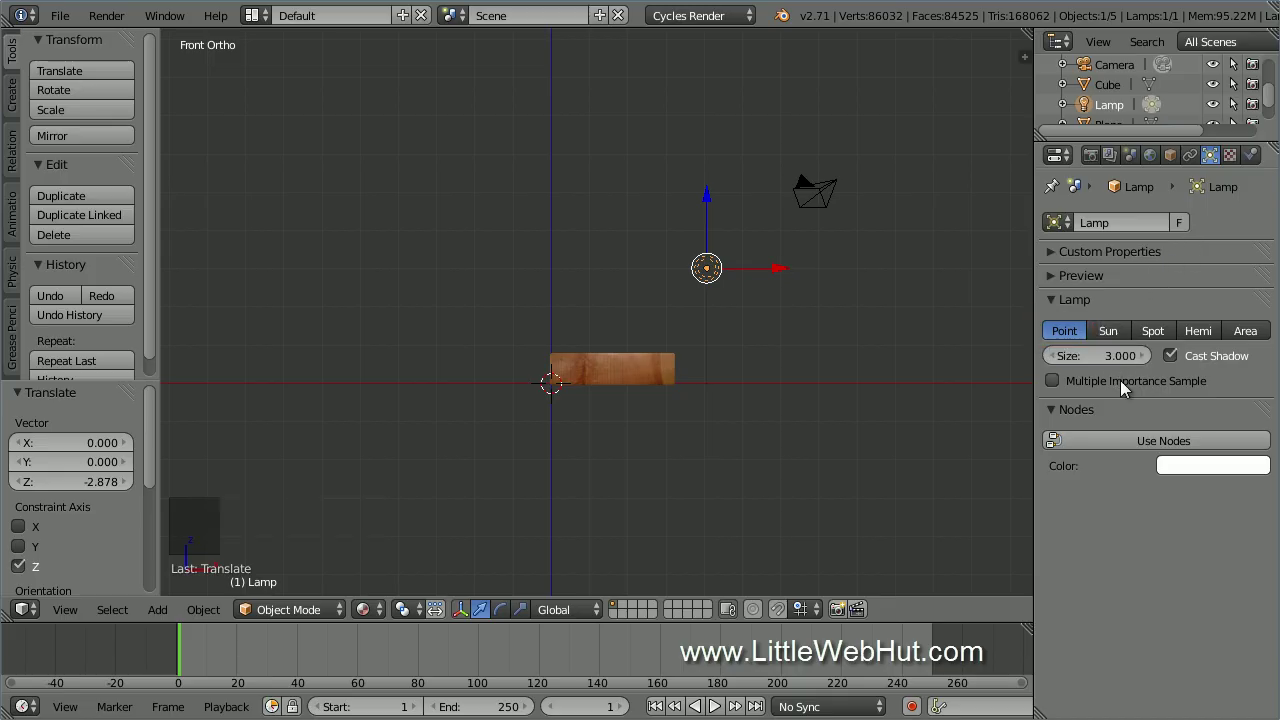
left_click(1127, 444)
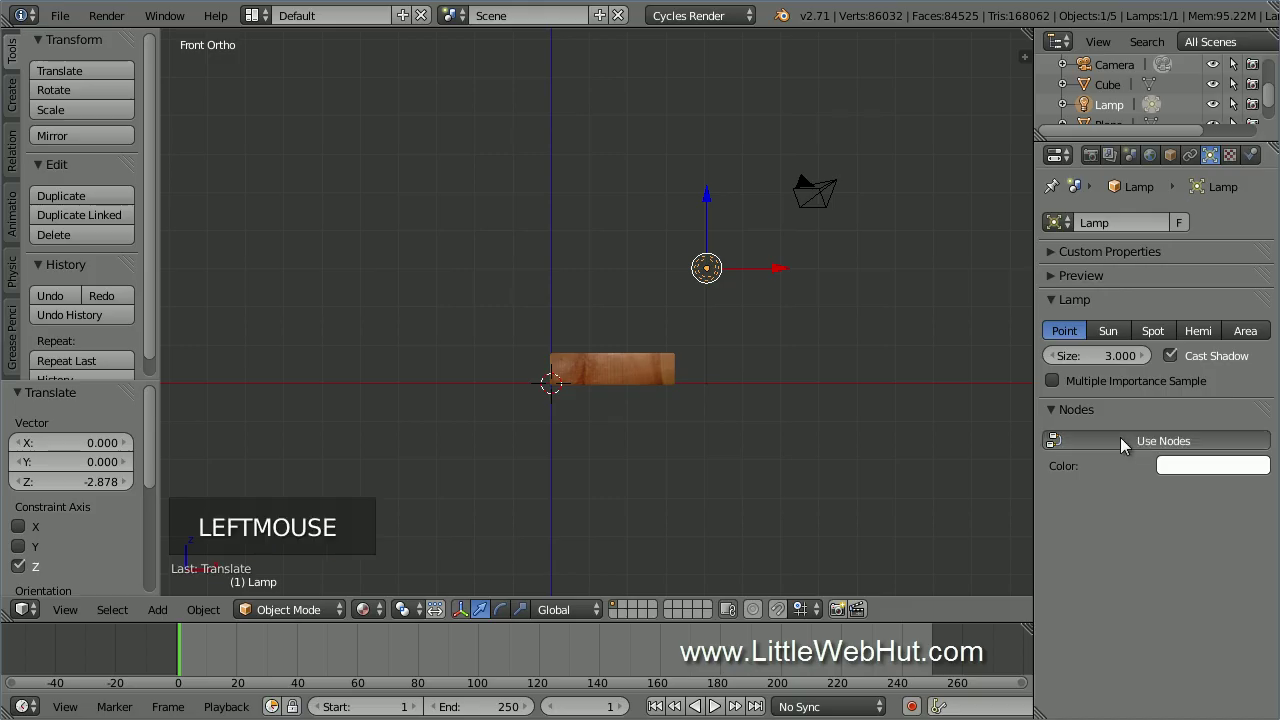
left_click(1206, 514)
key("KP_0")
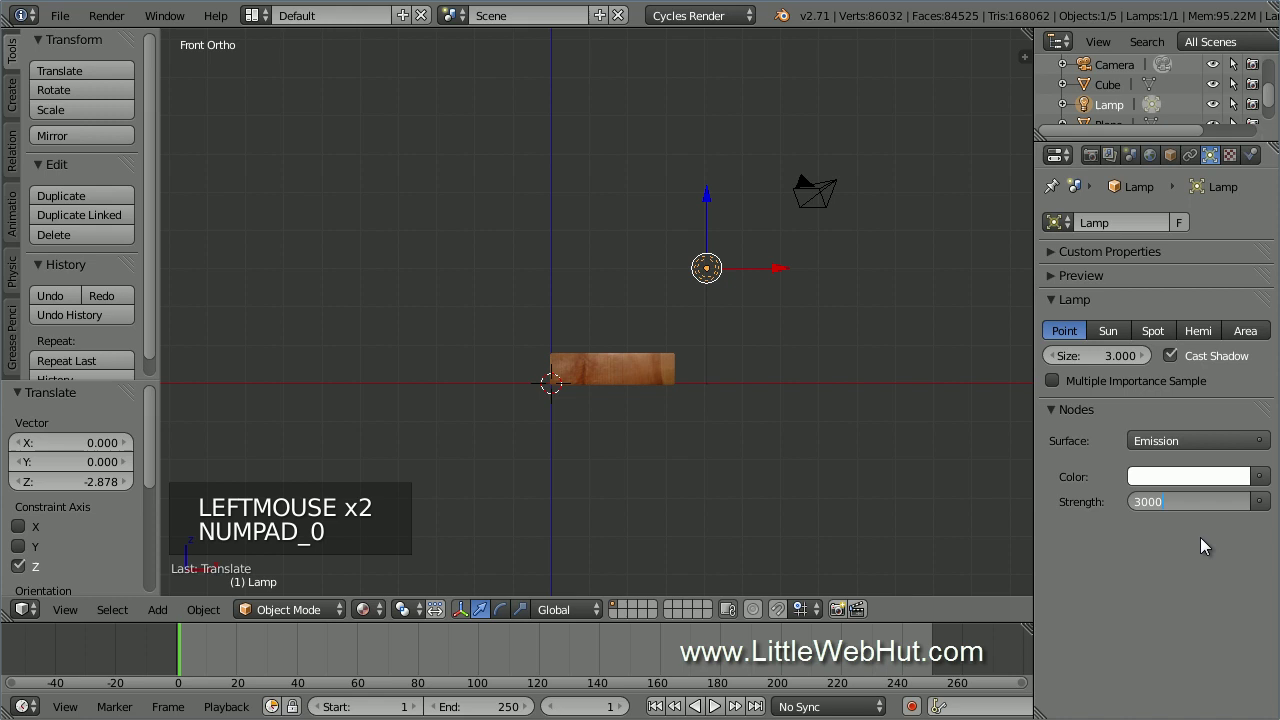
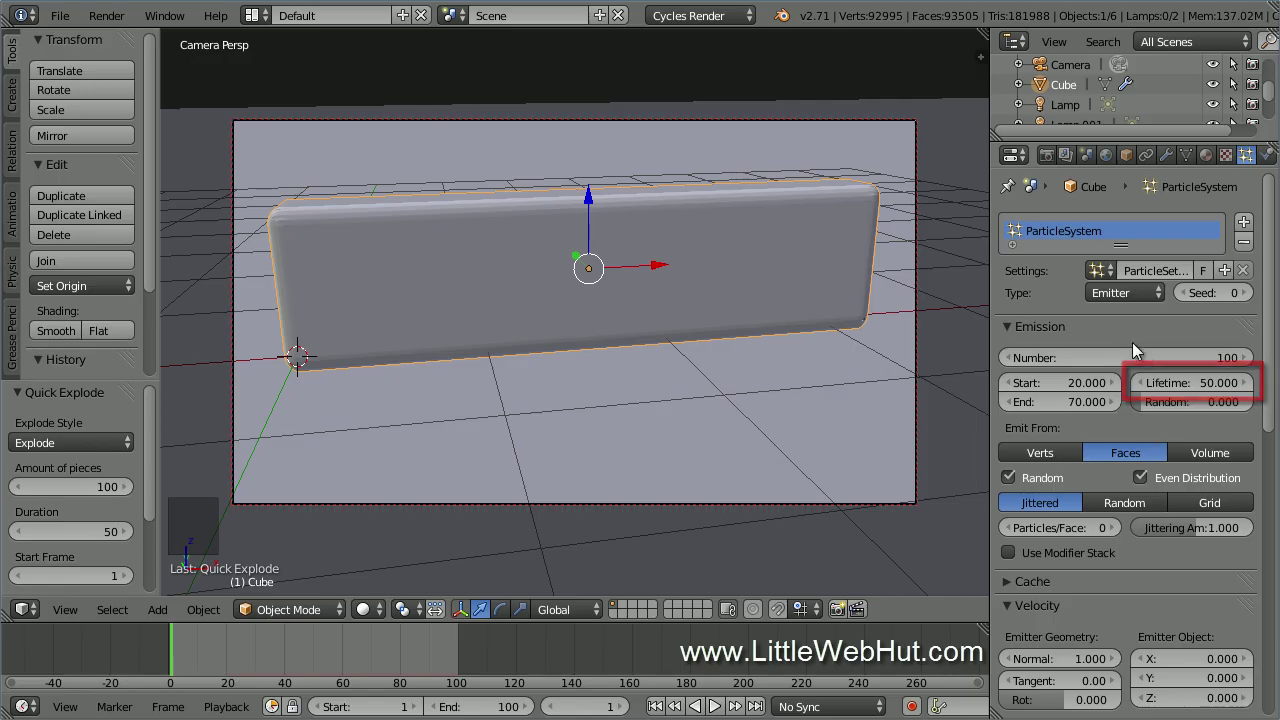
Raise the wood-chip particle lifetime to 100 and adjust the emitted particle count.
left_click(1203, 389)
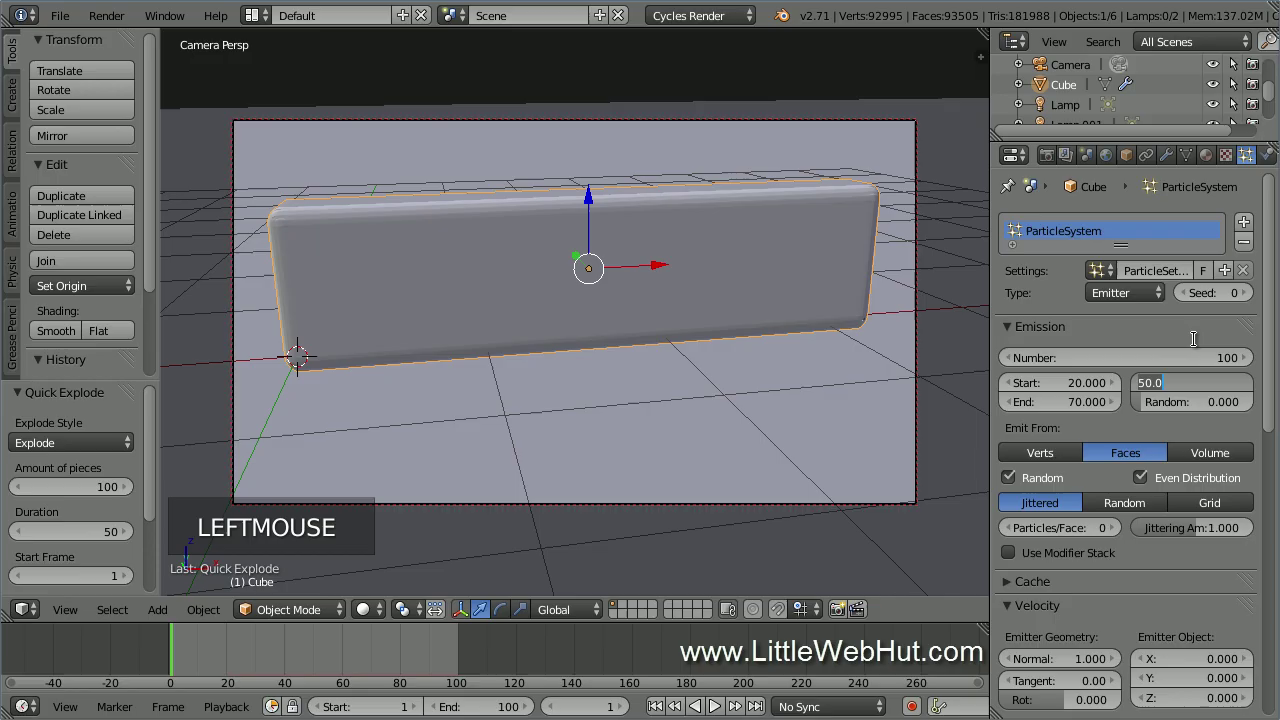
key("KP_0")
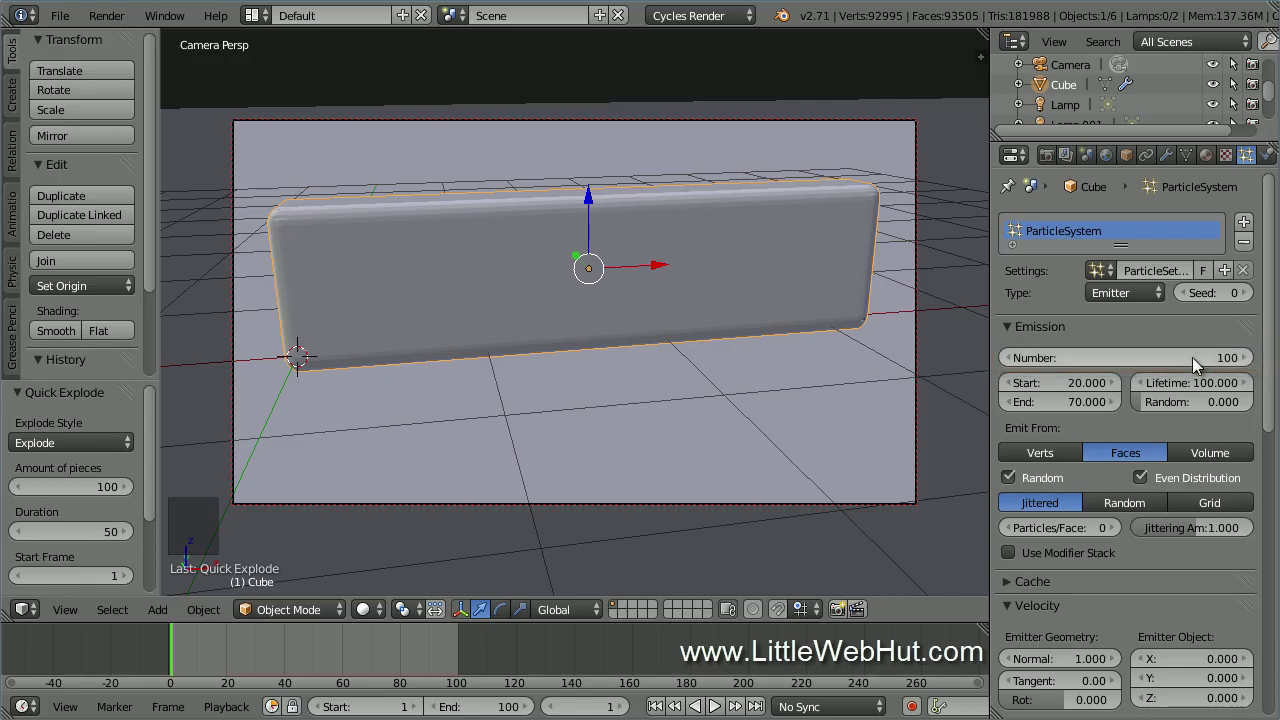
left_click(1200, 360)
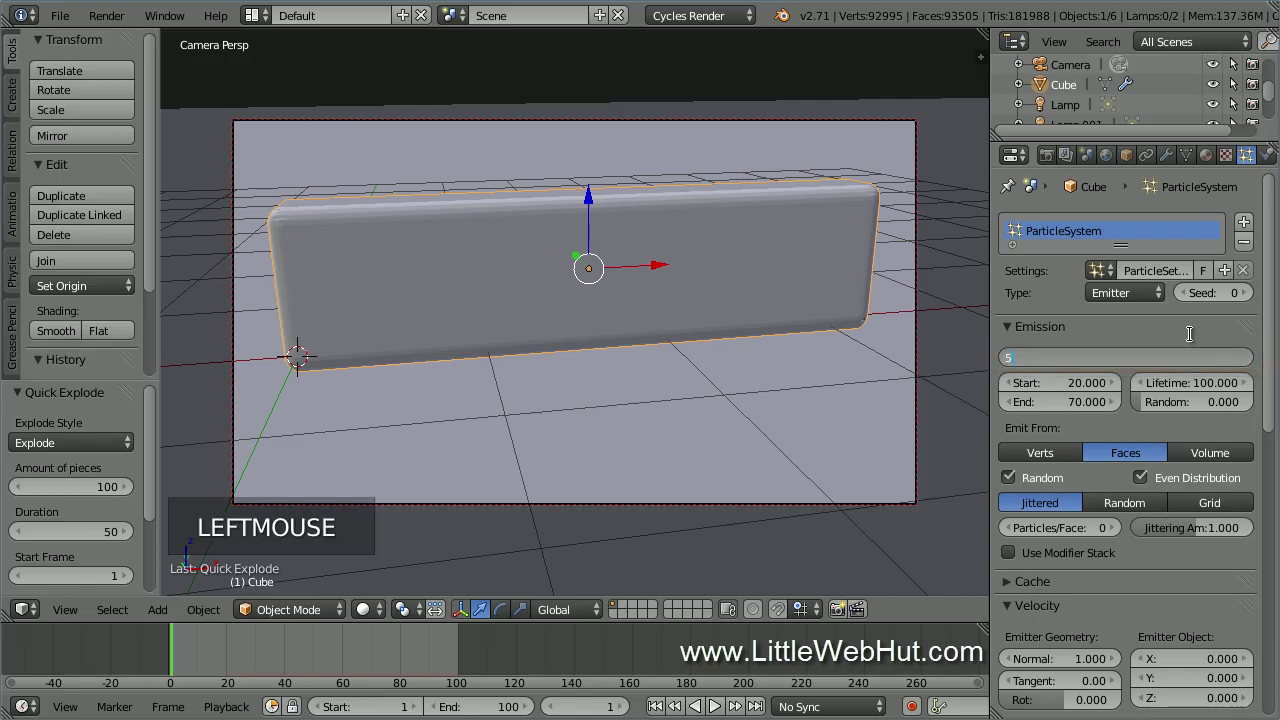
key("KP_0")
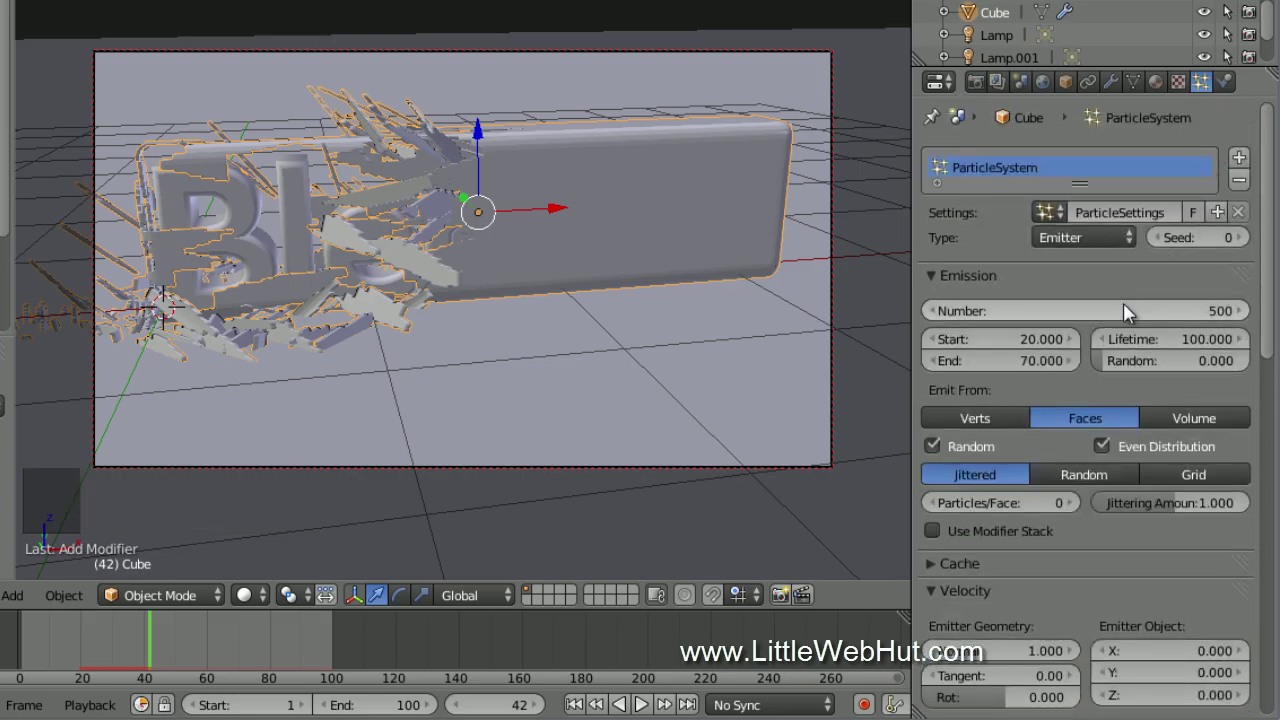
Set the output path to // and switch the render file format from PNG to Ogg Theora.
key("KP_0")
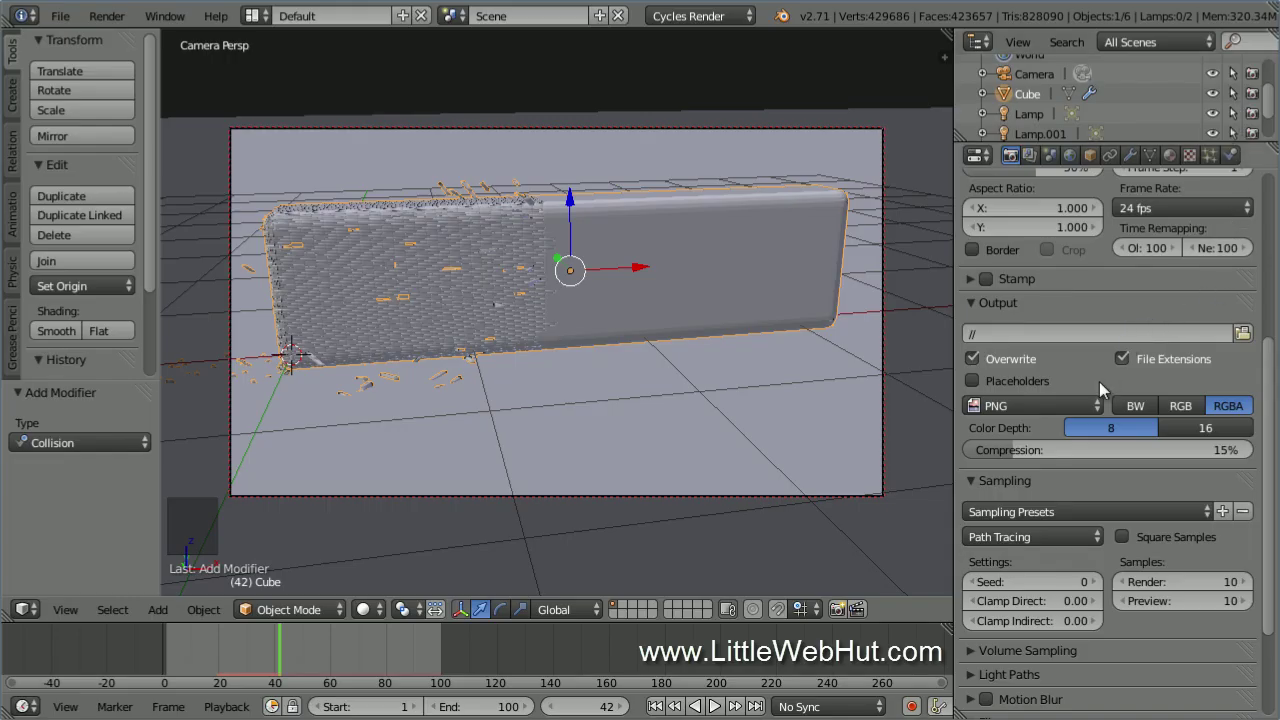
left_click(1094, 408)
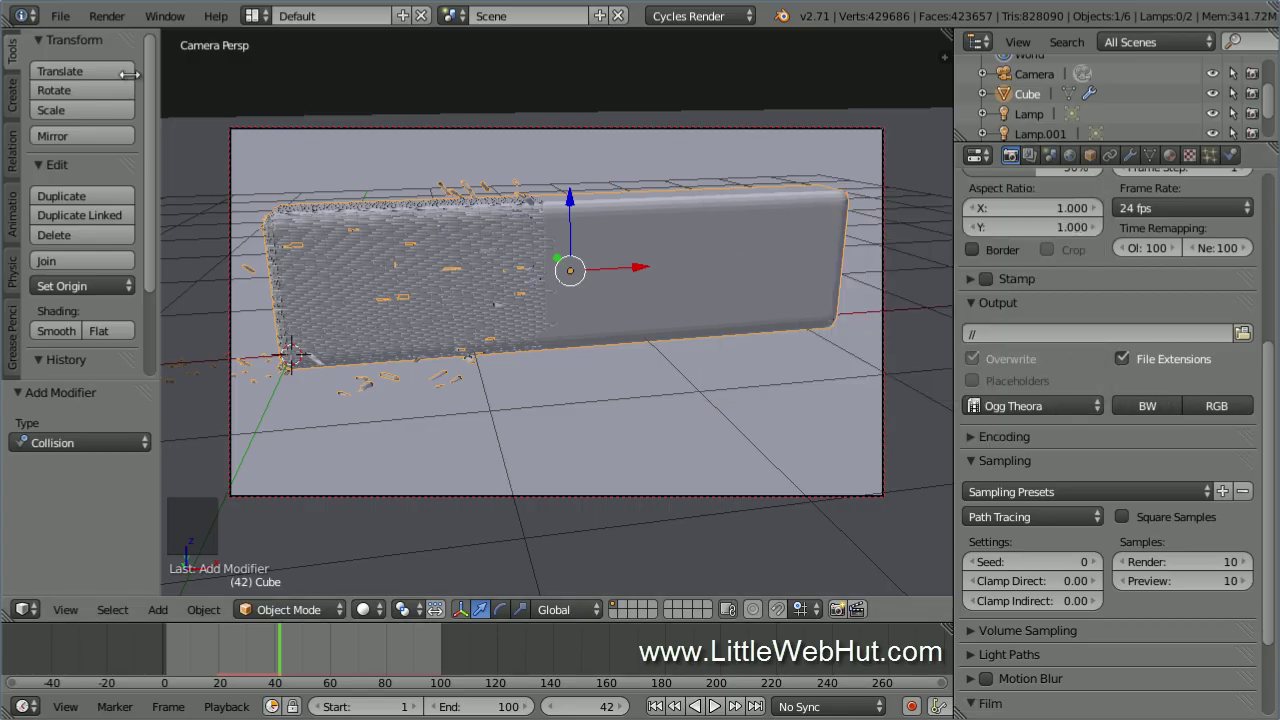
left_click(64, 18)
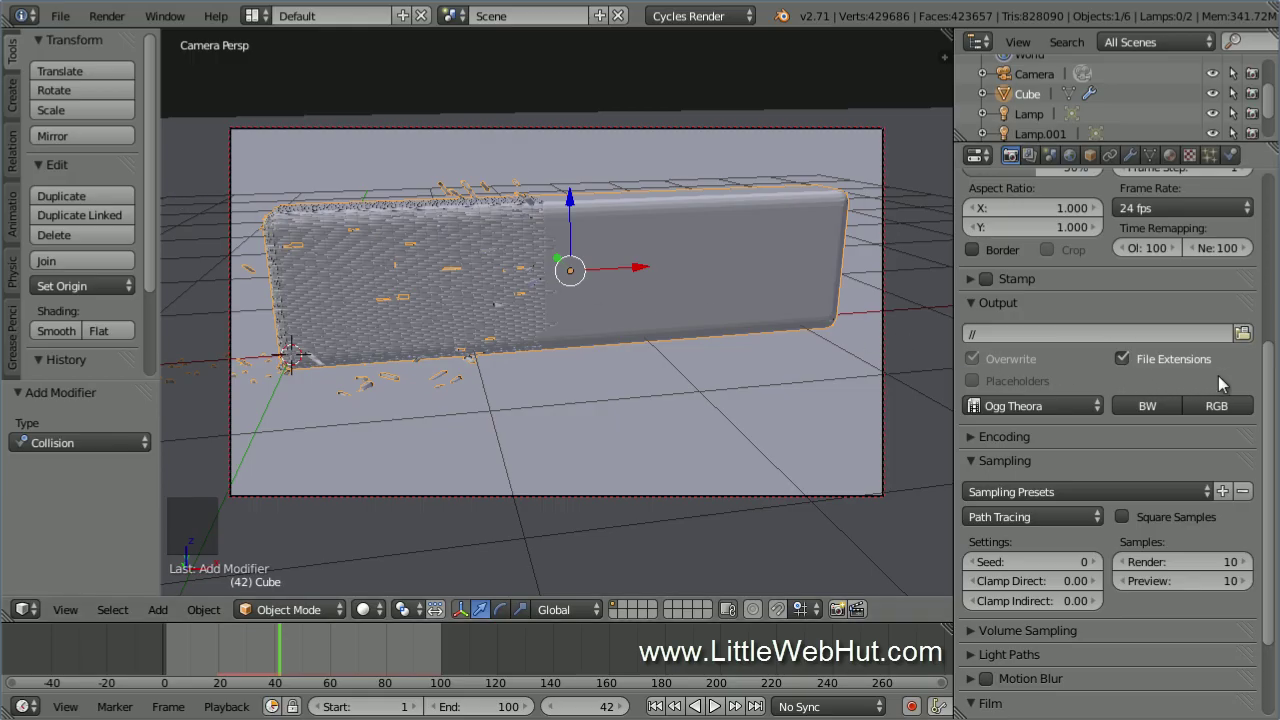
Launch the Animation render of all 100 frames of the exploding wooden text.
left_click(1266, 318)
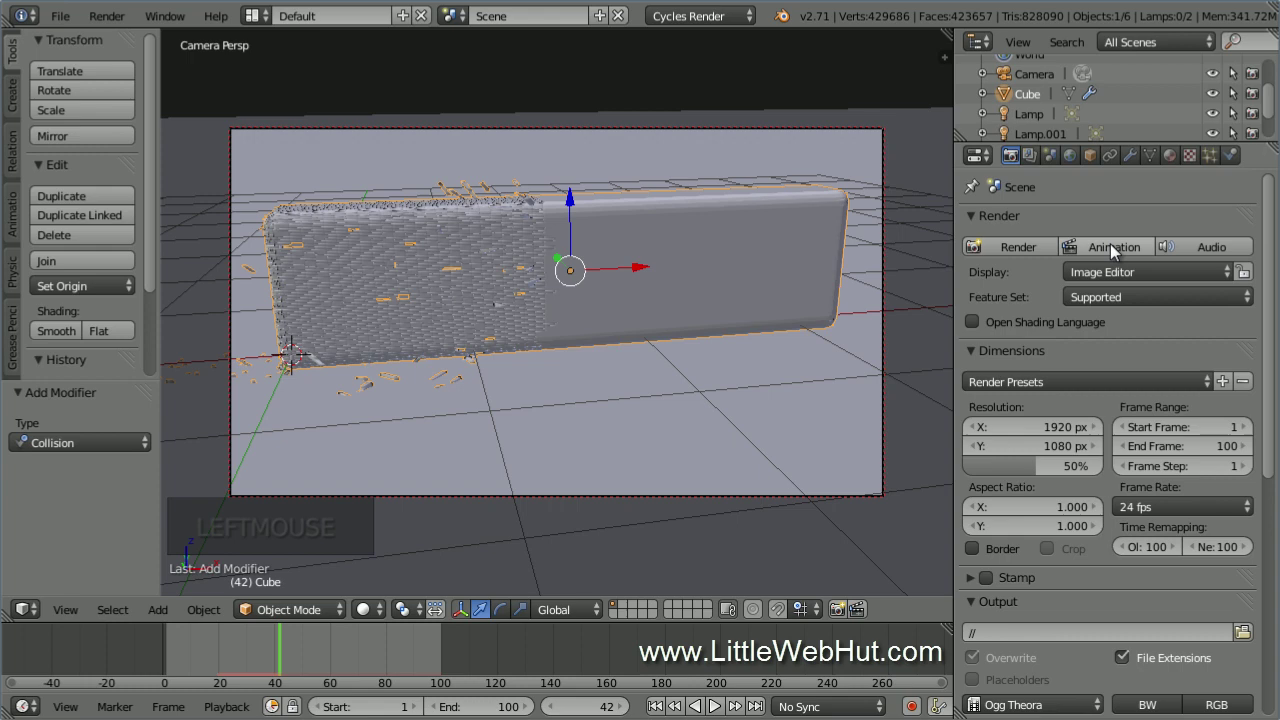
left_click(1114, 248)
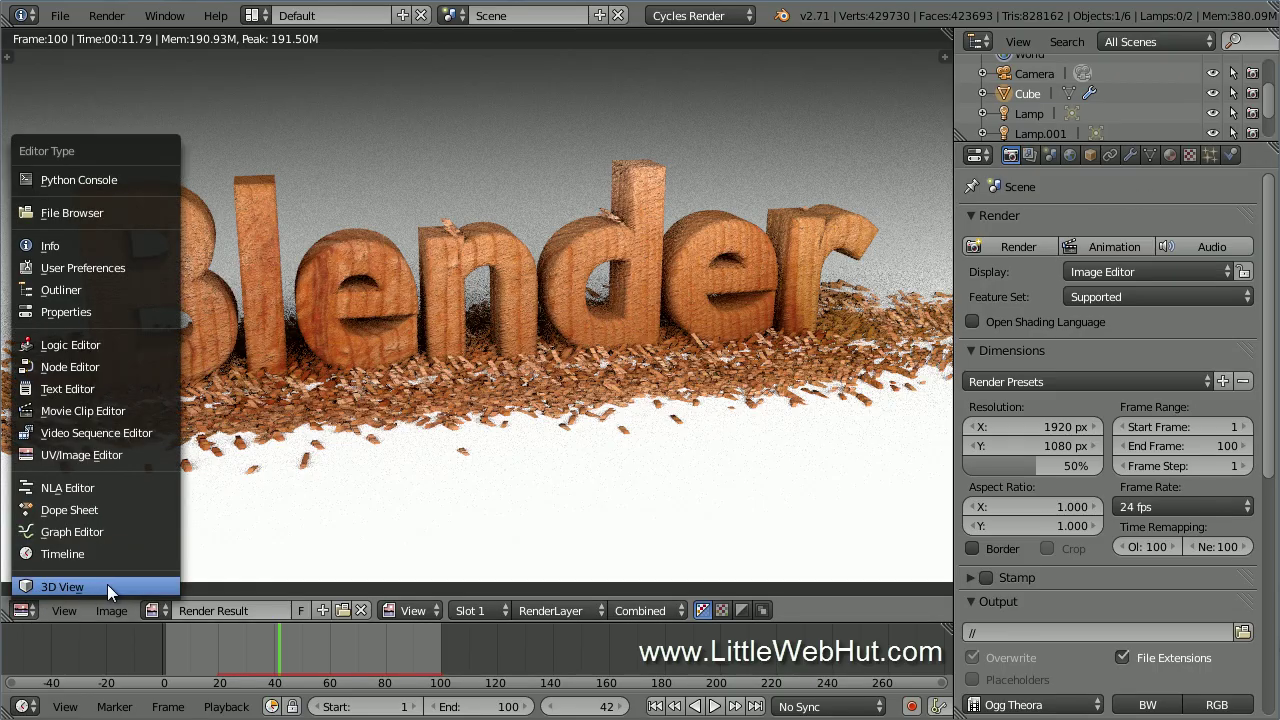
Leave the render result for the 3D camera view and bring up Play Rendered Animation in the Render menu.
left_click(117, 598)
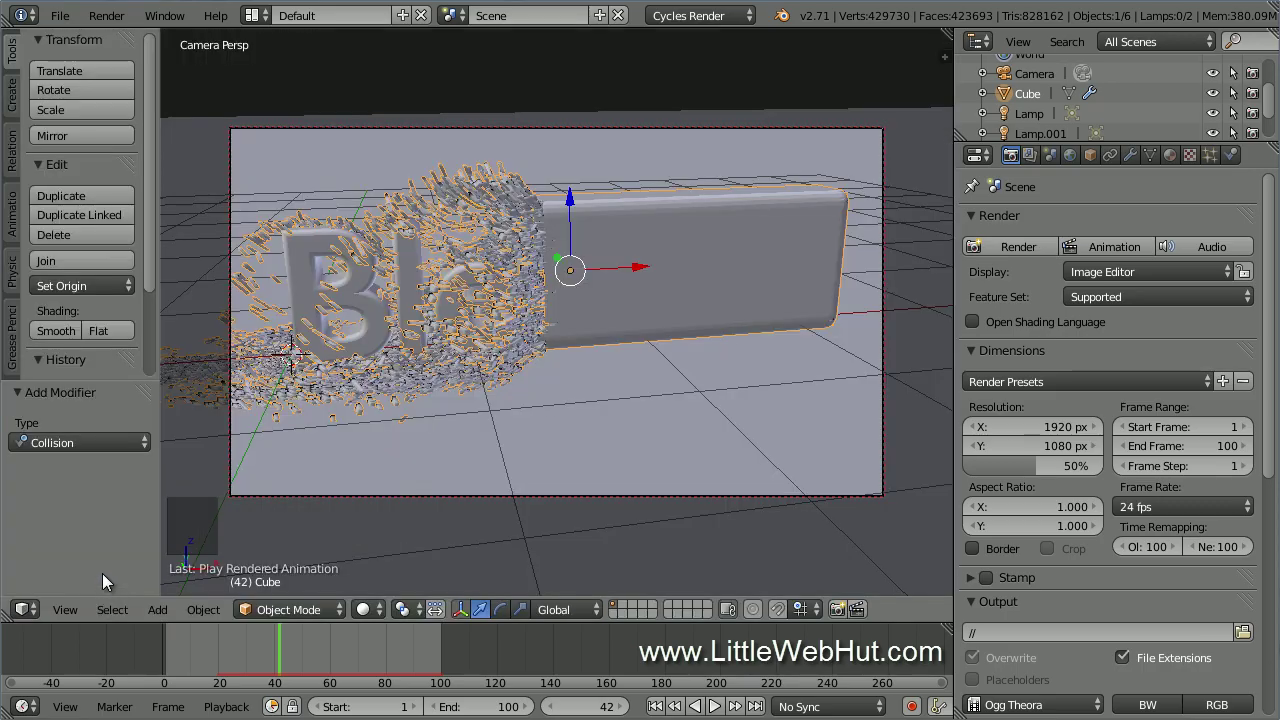
left_click(127, 20)
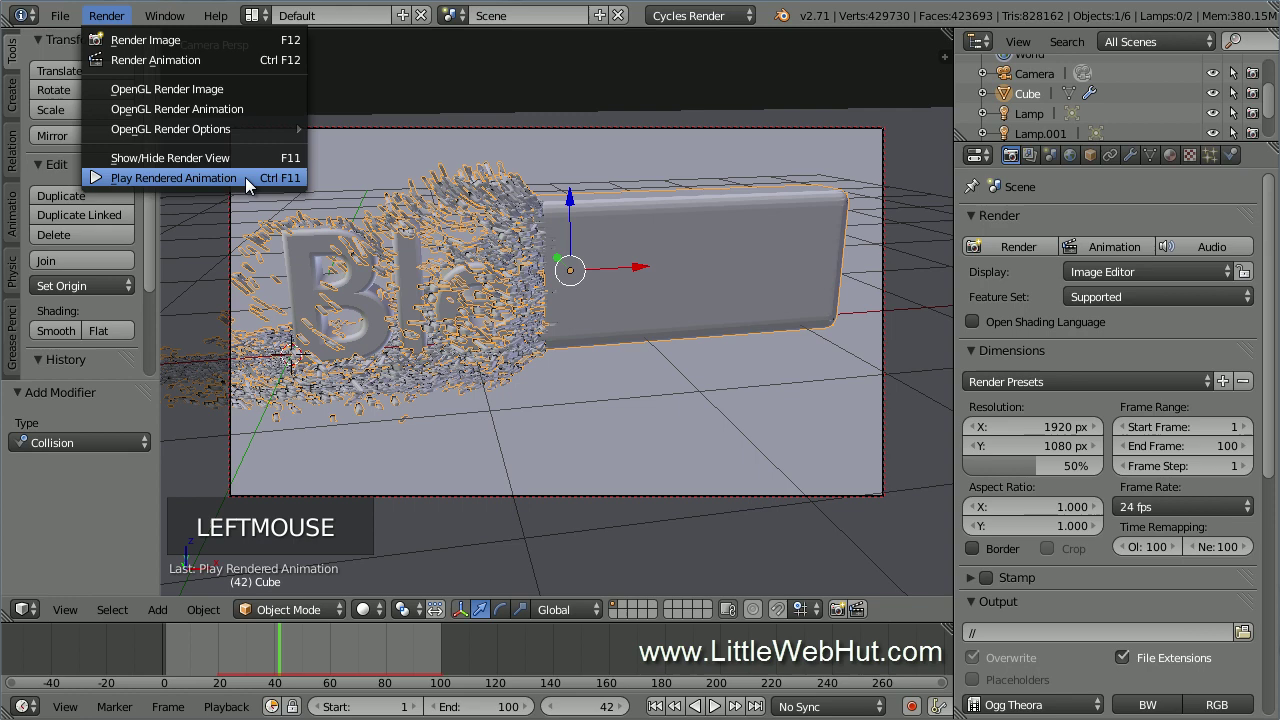